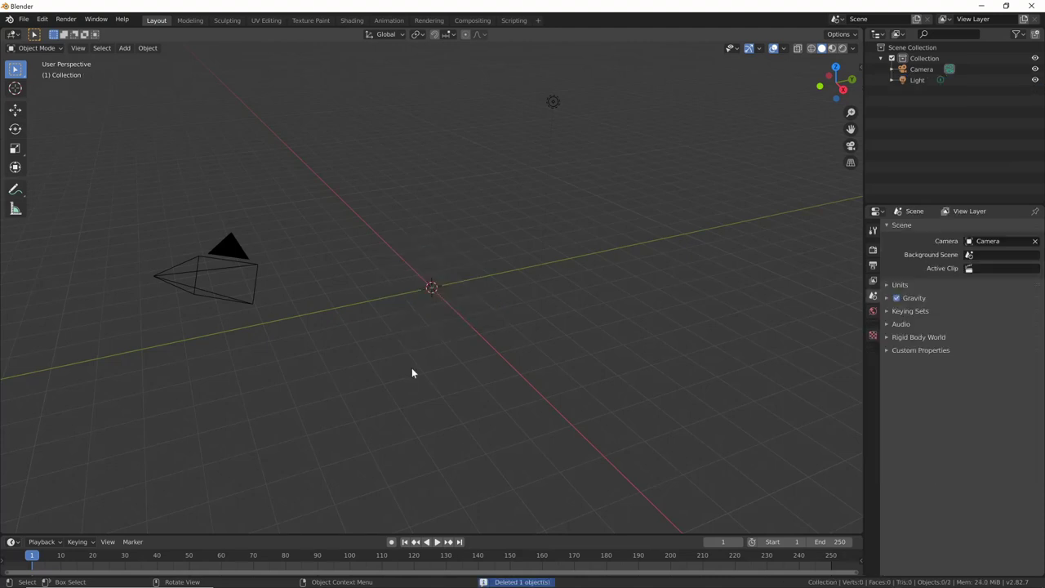
# Step: Add a new Grease Pencil Stroke object at the scene origin
pyautogui.middleClick(600, 304)
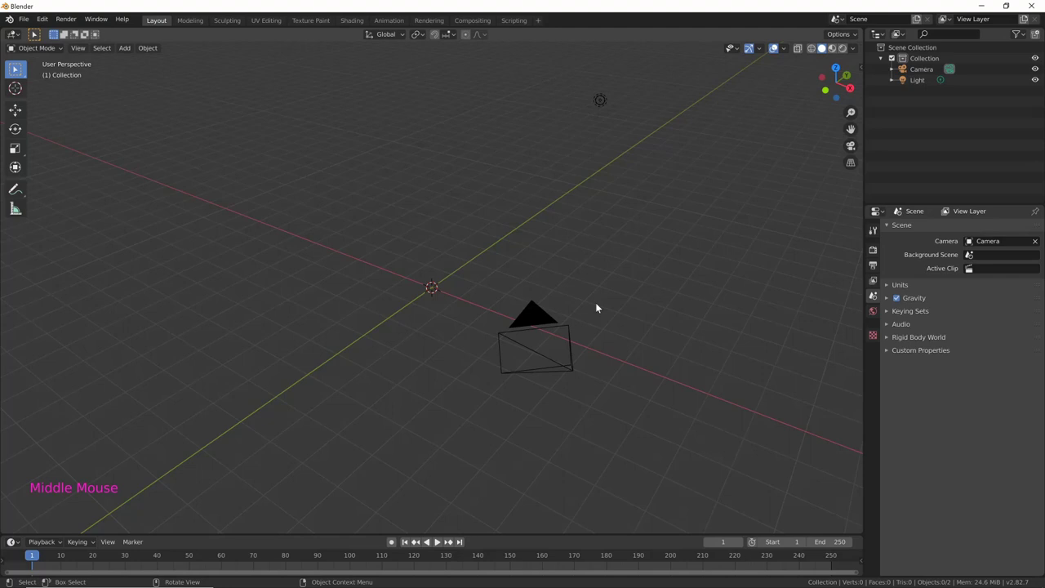
pyautogui.middleClick(529, 287)
pyautogui.press('shift+a')
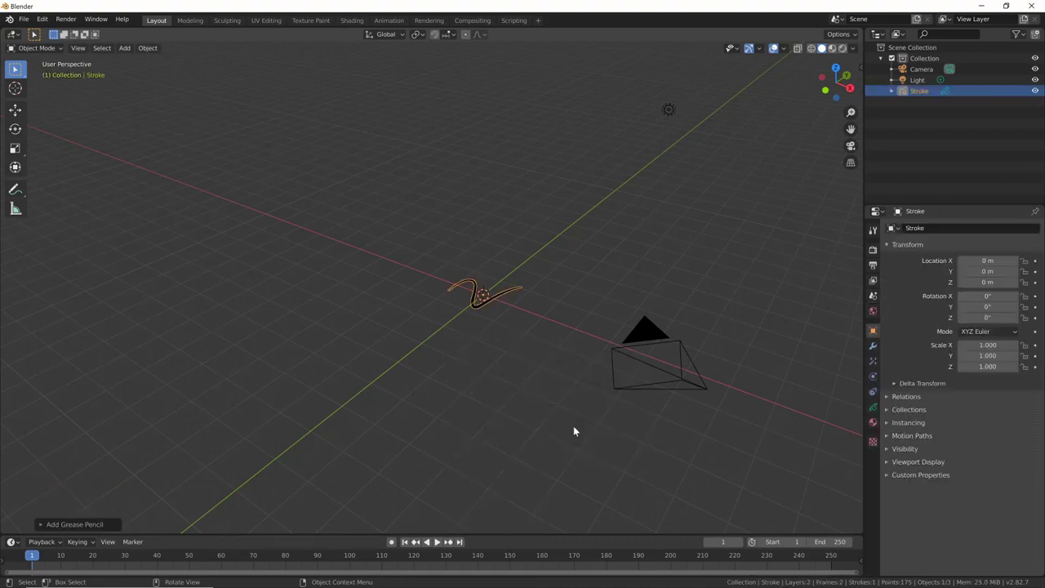
pyautogui.middleClick(531, 391)
# Step: Show the stroke object's material list (Black, White, Red, Green, Blue, Grey)
pyautogui.click(877, 408)
pyautogui.click(870, 428)
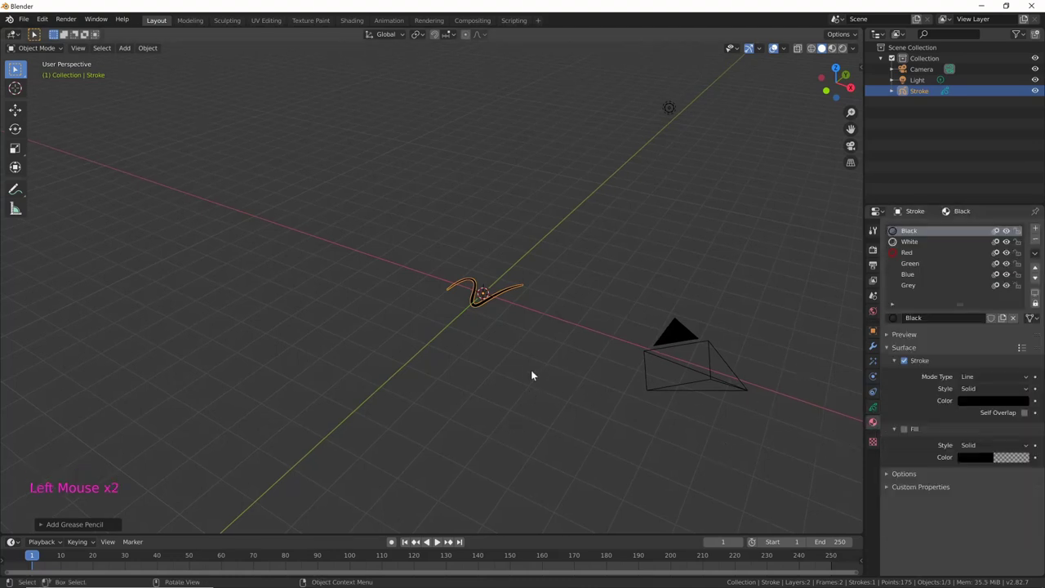
# Step: Switch the Stroke object to Draw mode and erase the sample squiggle
pyautogui.press('ctrl+Tab')
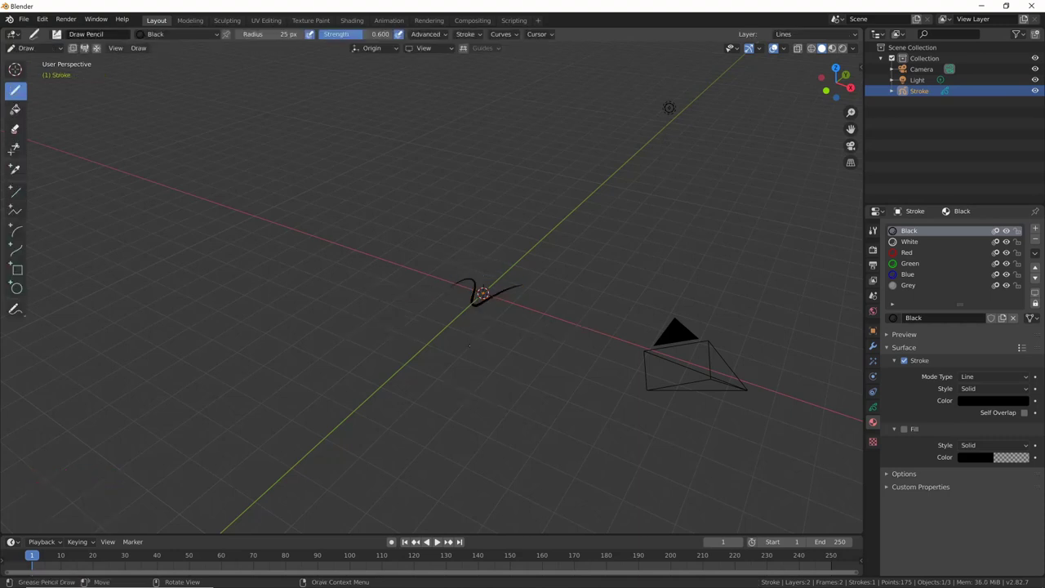
pyautogui.press('b')
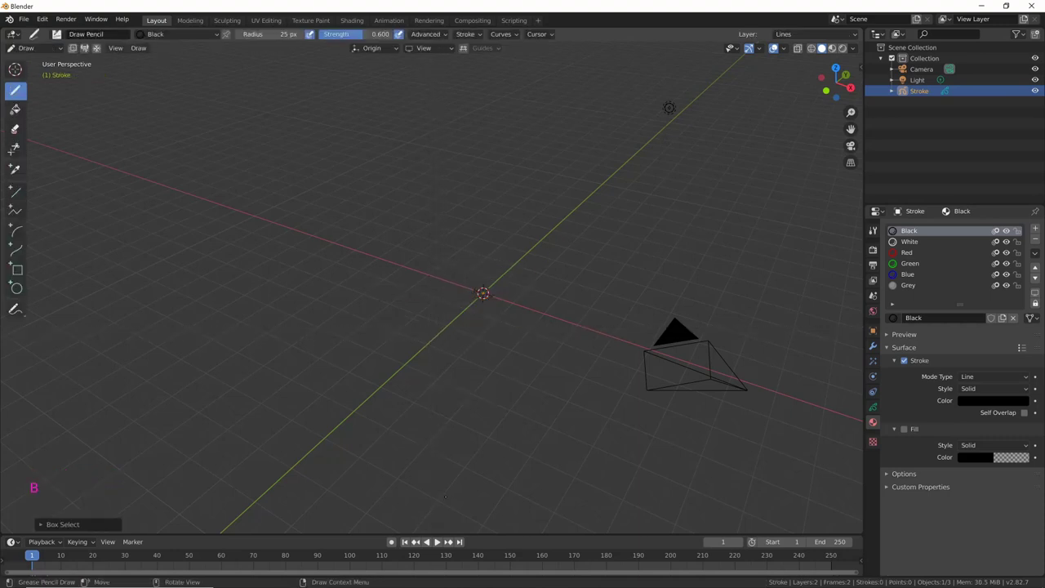
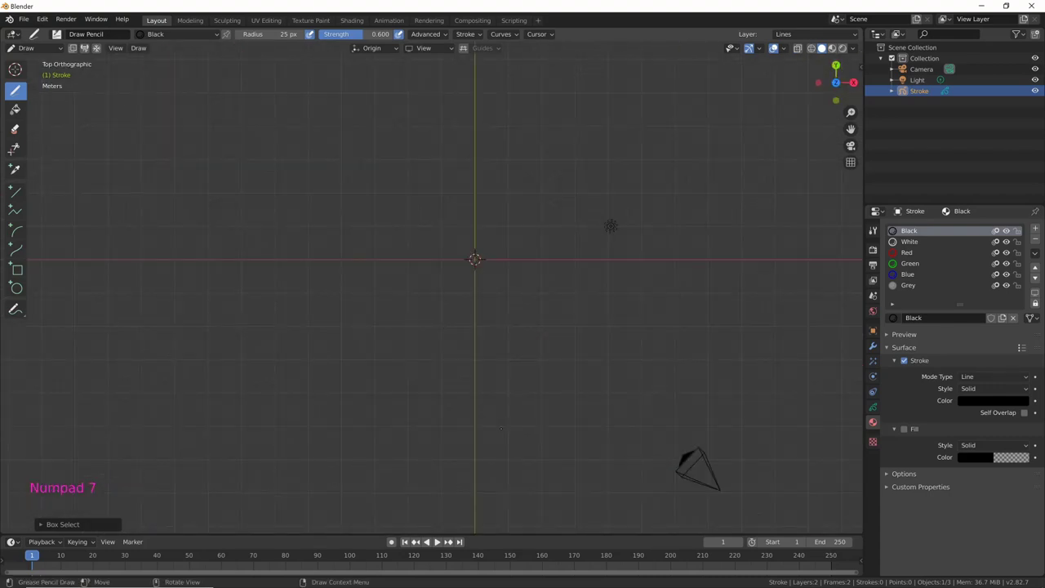
# Step: Check the empty canvas from the front, right side and top views
pyautogui.press('KP_1')
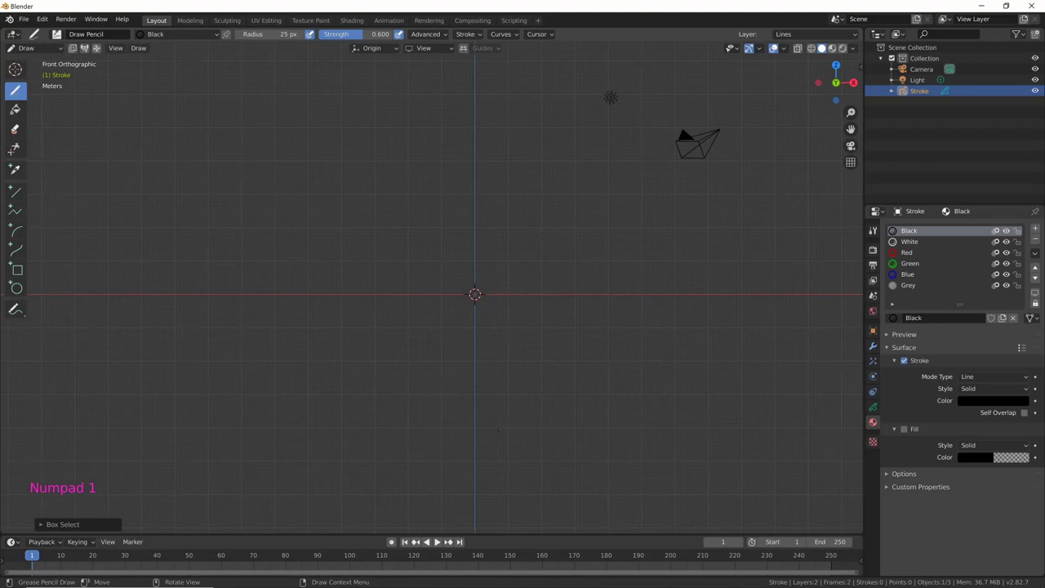
pyautogui.press('KP_3')
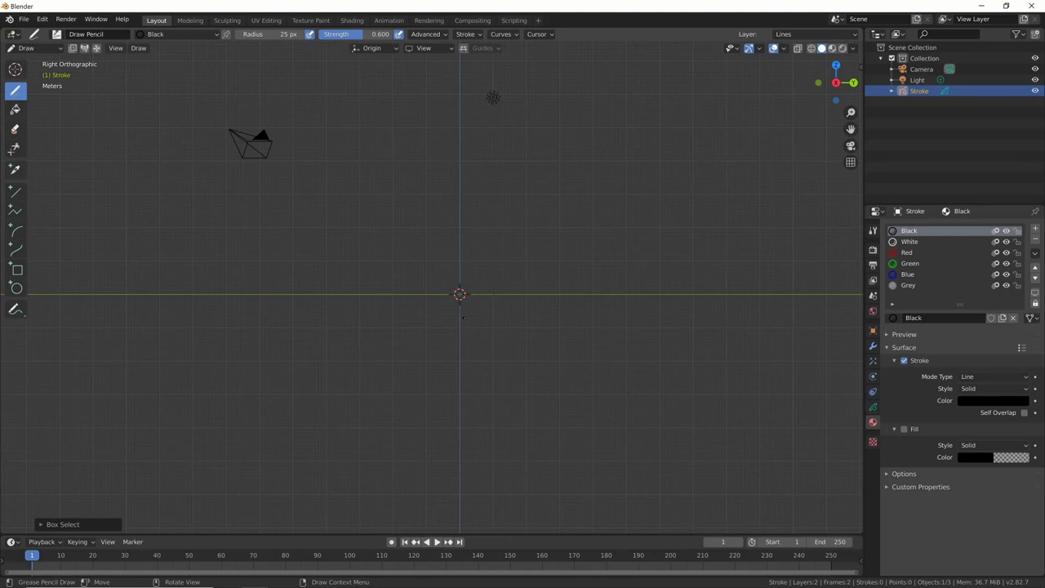
pyautogui.press('KP_1')
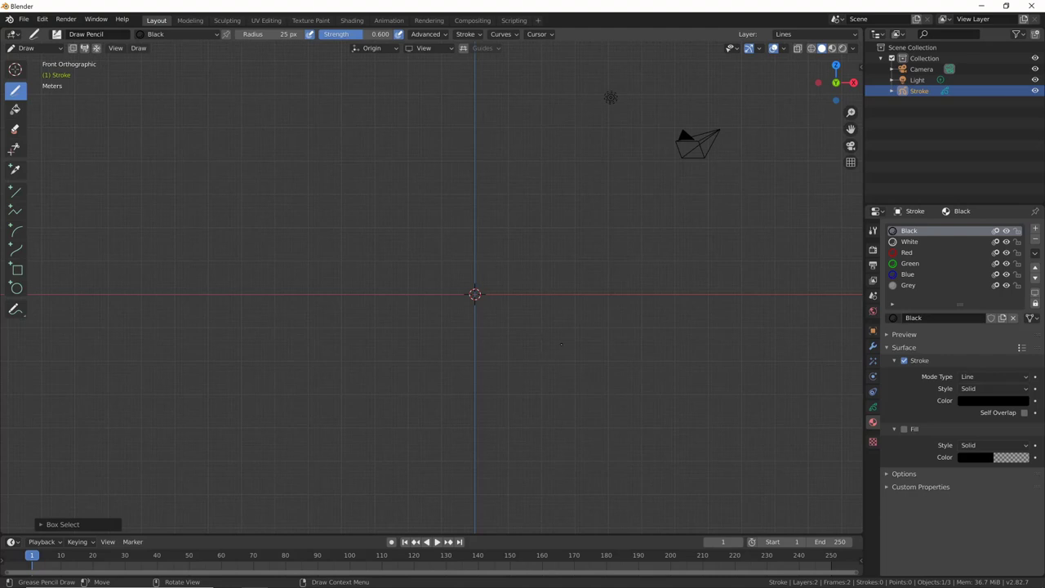
pyautogui.press('KP_7')
pyautogui.press('KP_3')
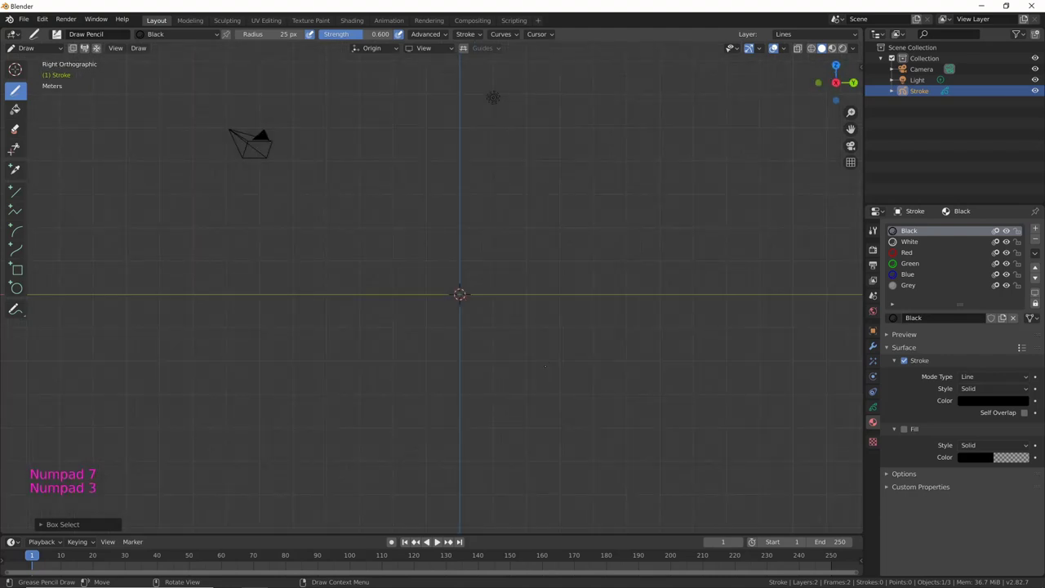
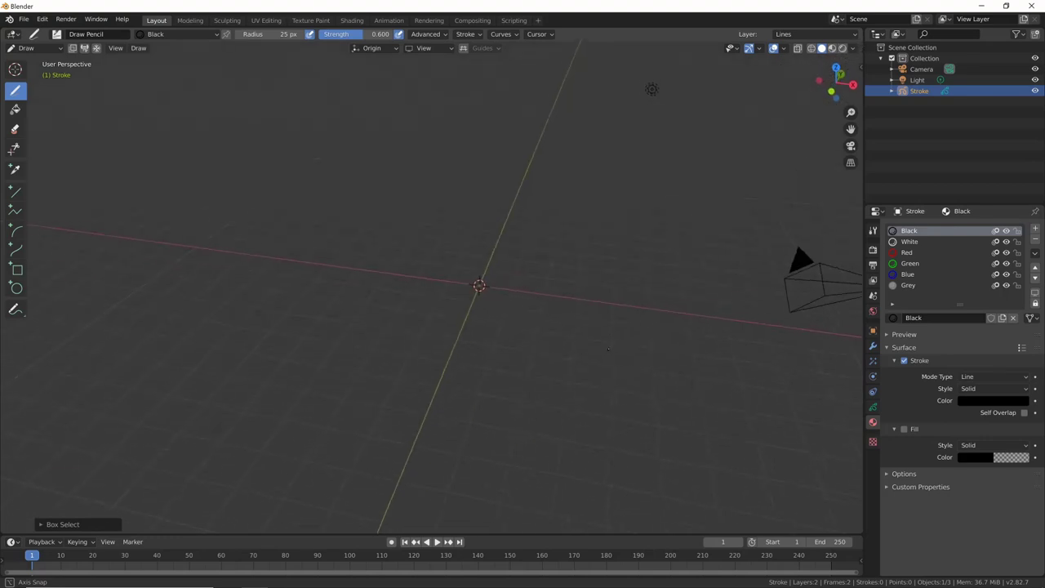
pyautogui.press('KP_1')
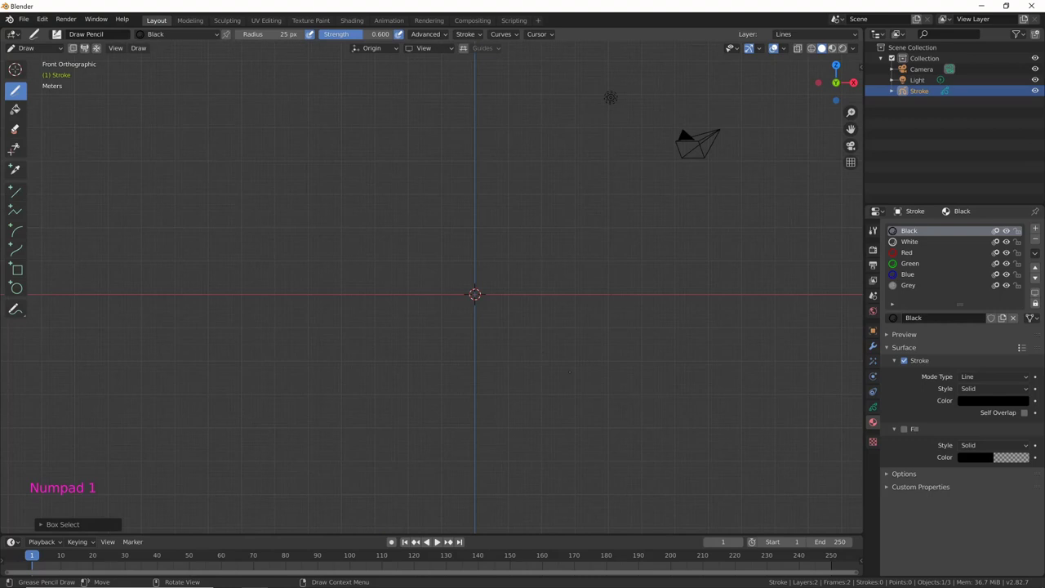
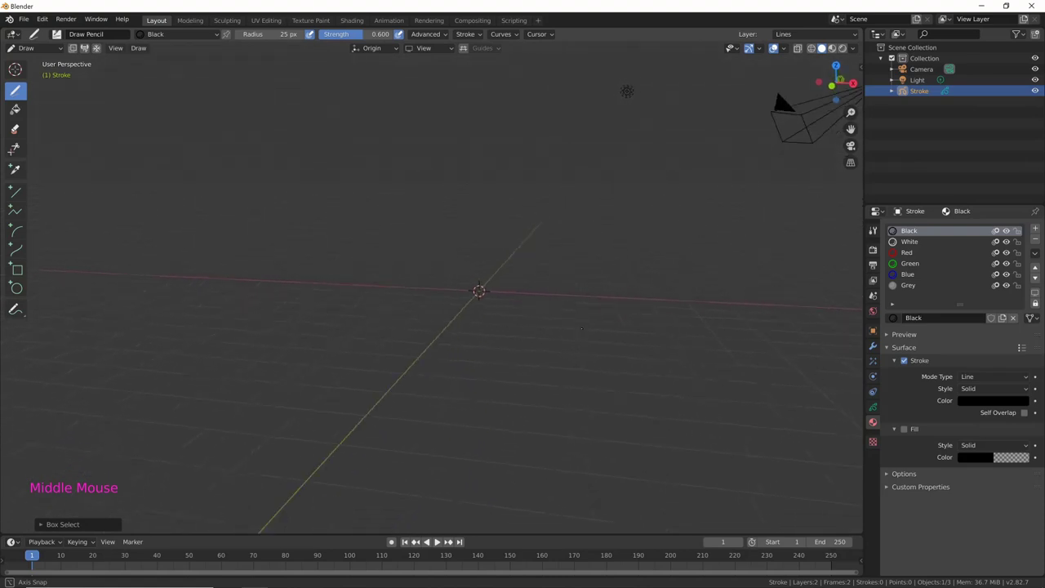
pyautogui.press('KP_5')
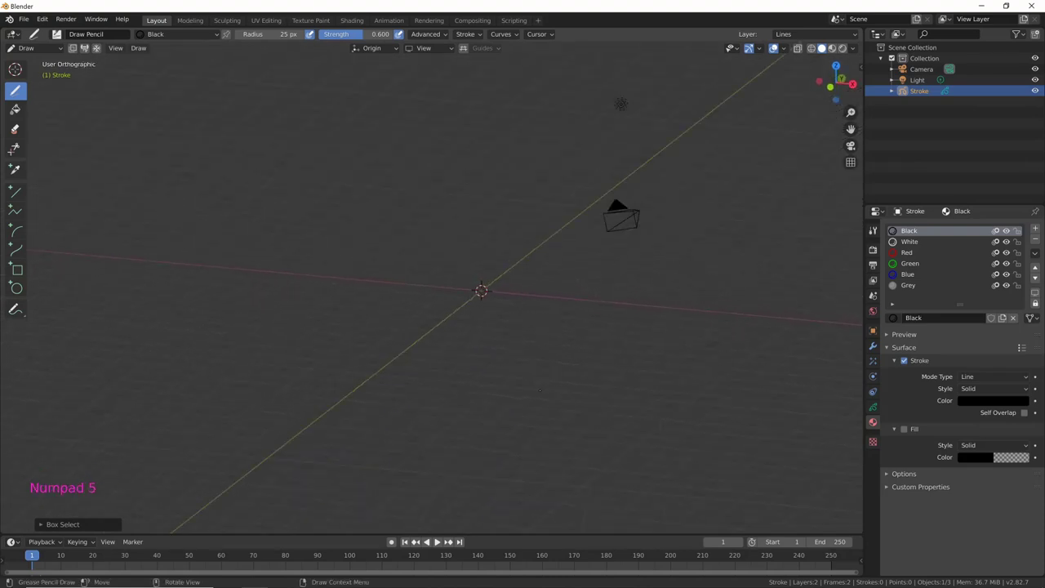
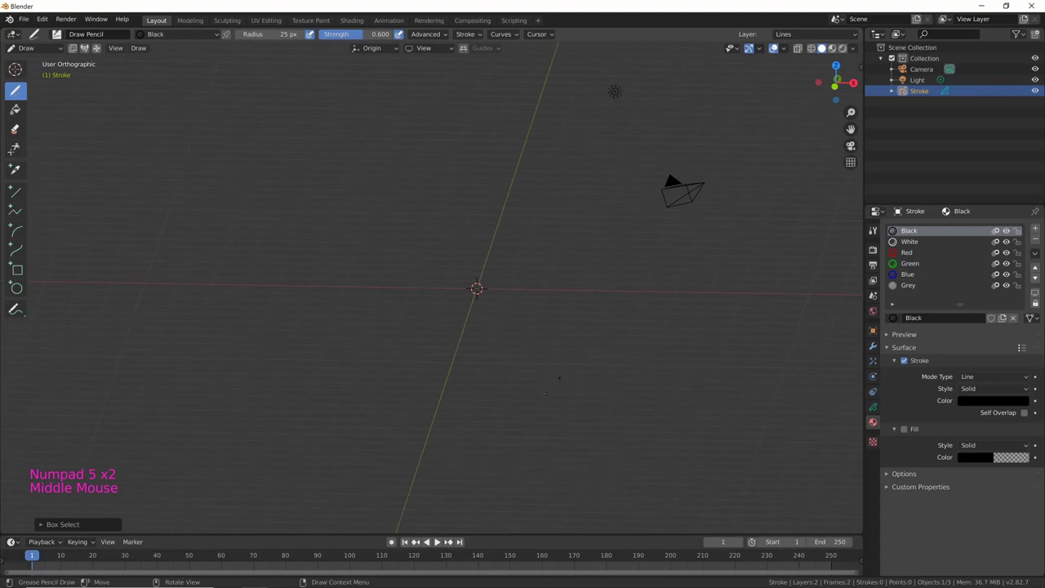
pyautogui.press('KP_5')
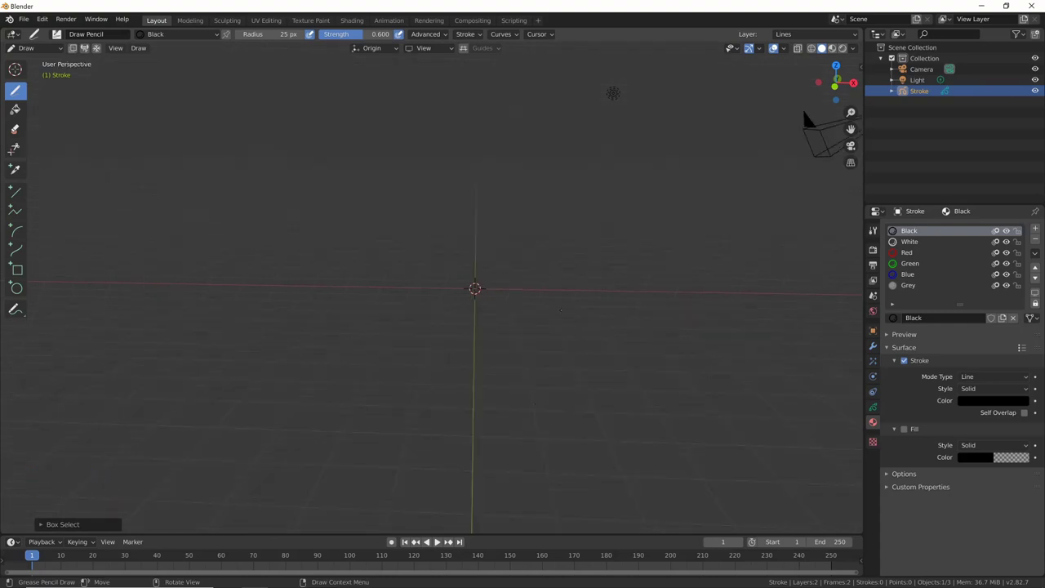
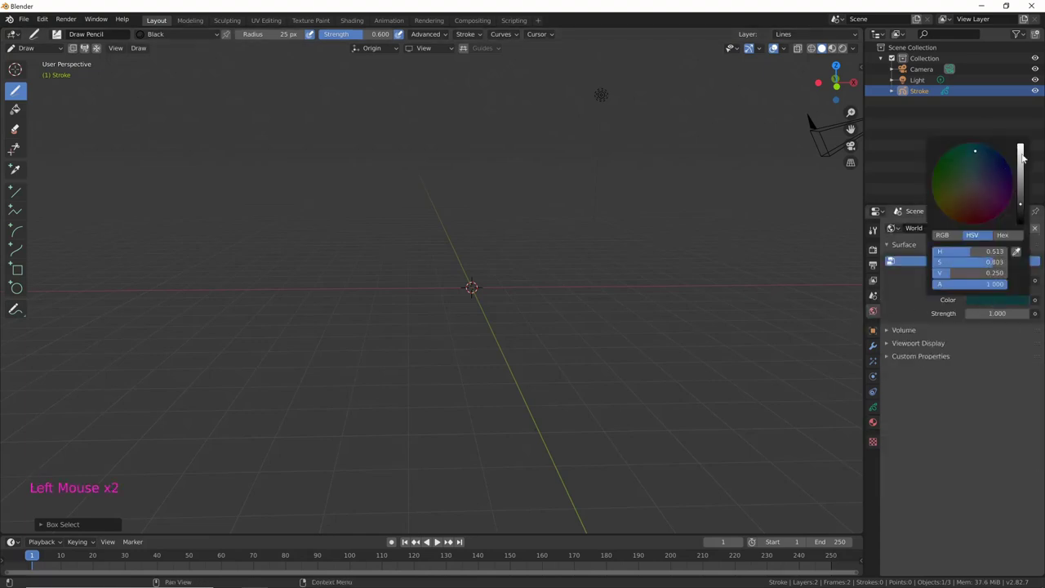
# Step: Confirm the light blue world colour and preview it with Rendered viewport shading
pyautogui.press('i')
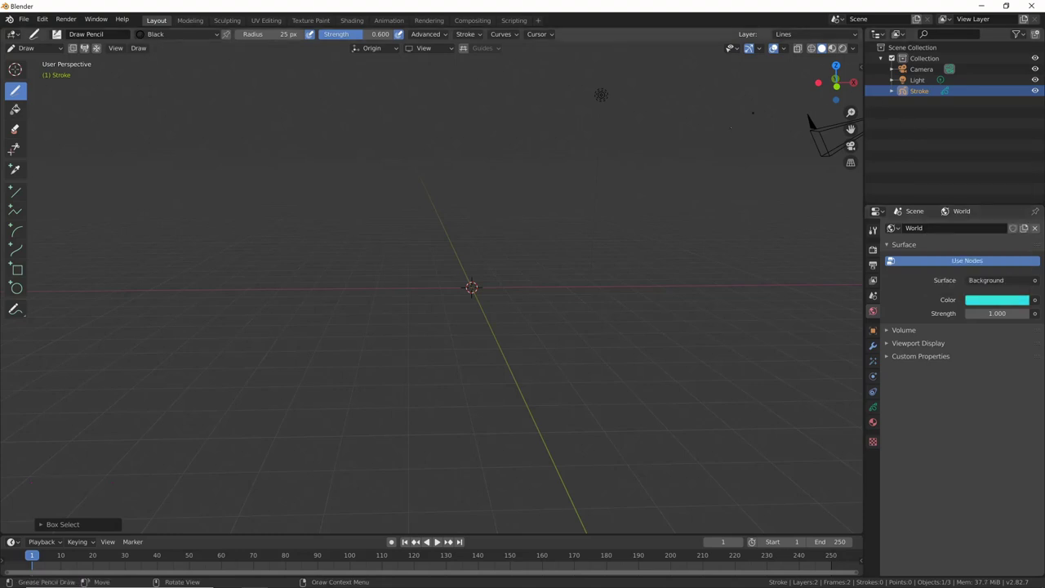
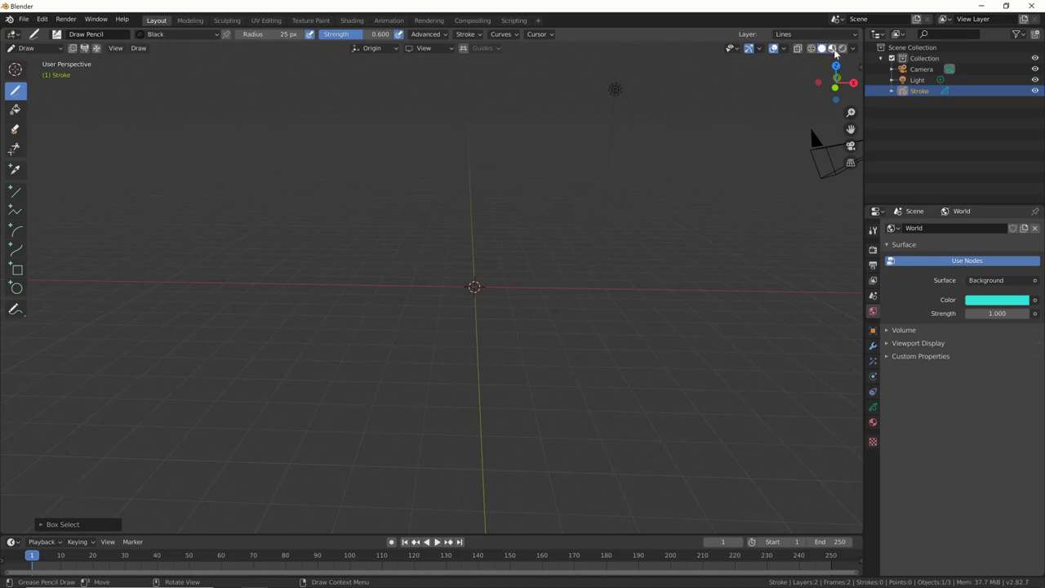
pyautogui.click(841, 49)
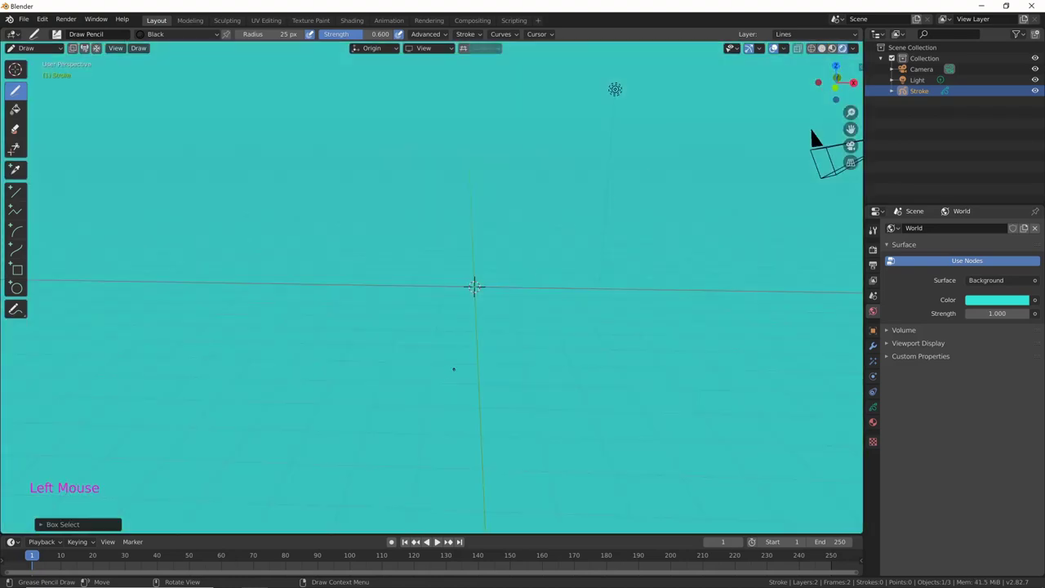
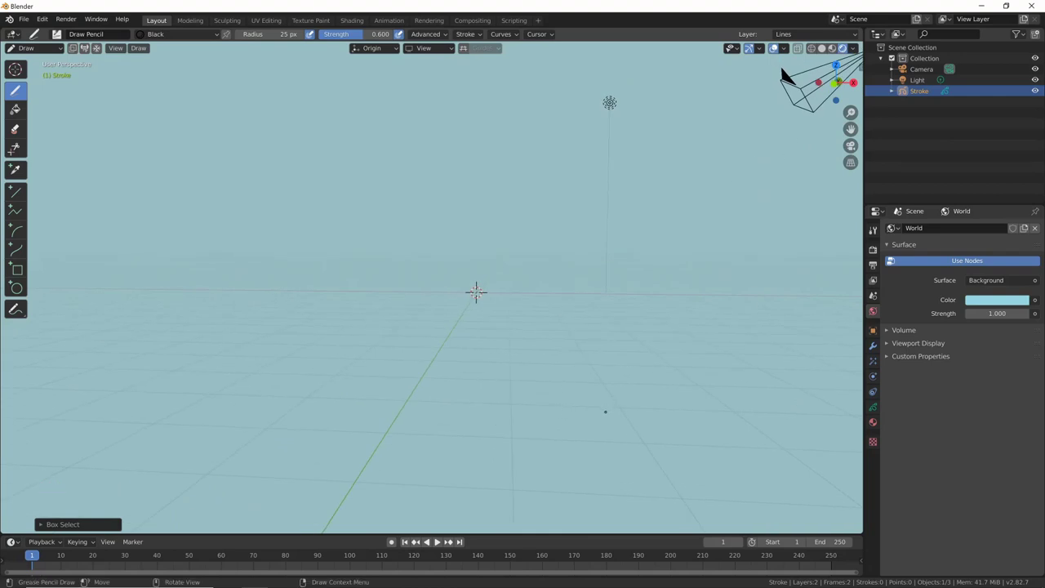
# Step: Draw a red test stroke in front view and undo it, leaving the canvas empty
pyautogui.press('KP_1')
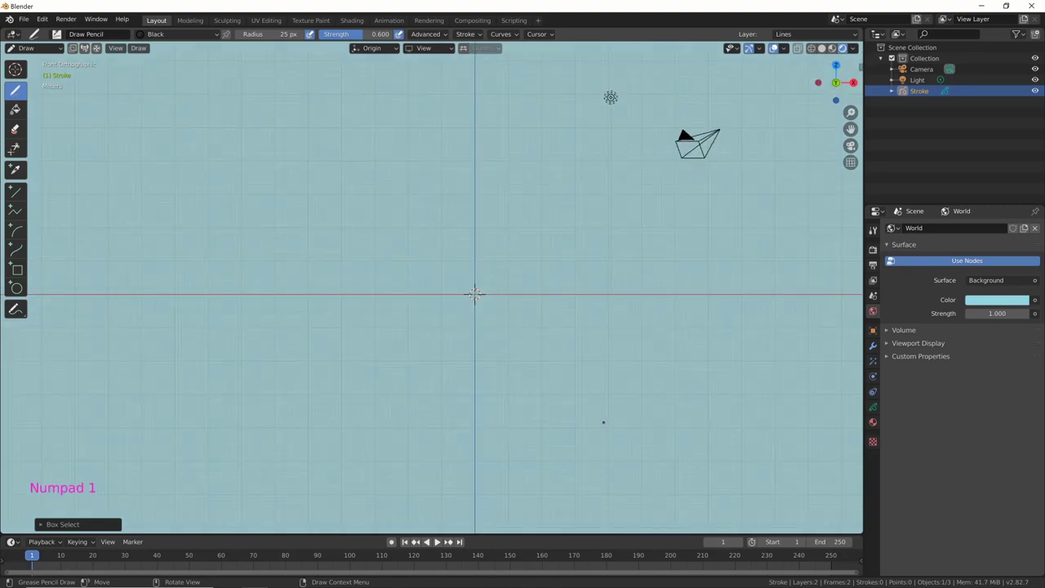
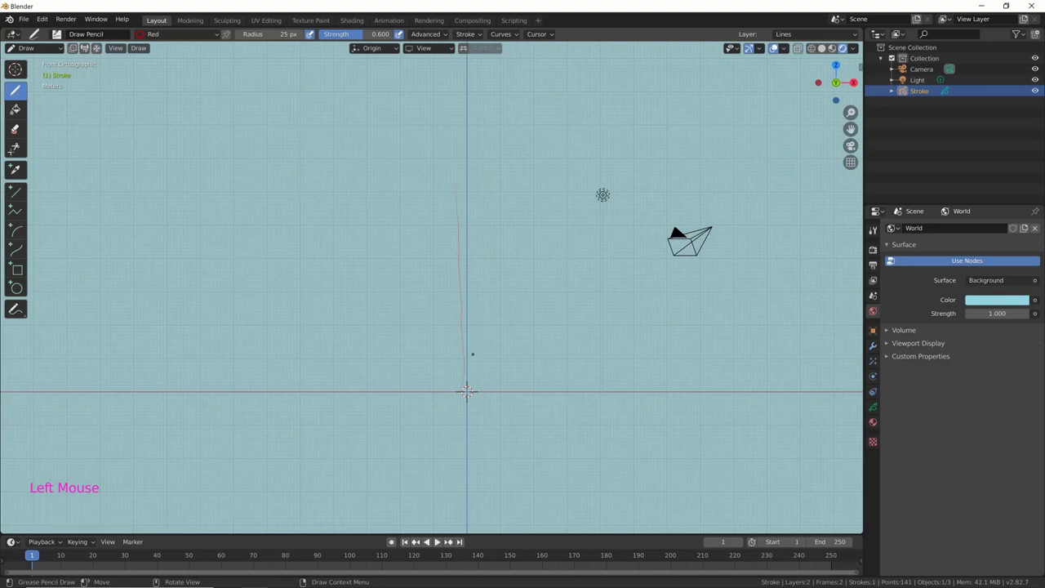
pyautogui.press('ctrl+z')
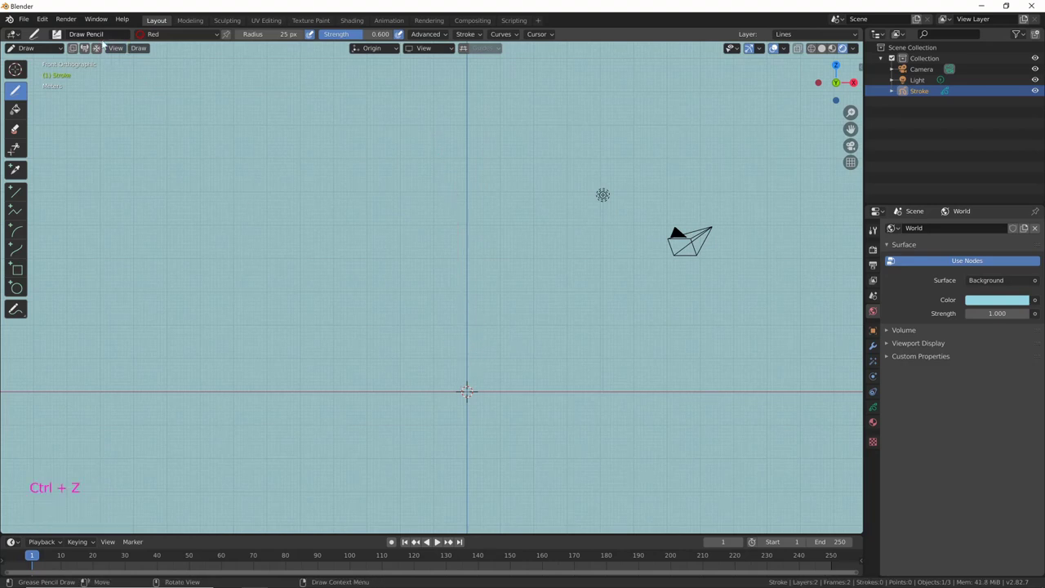
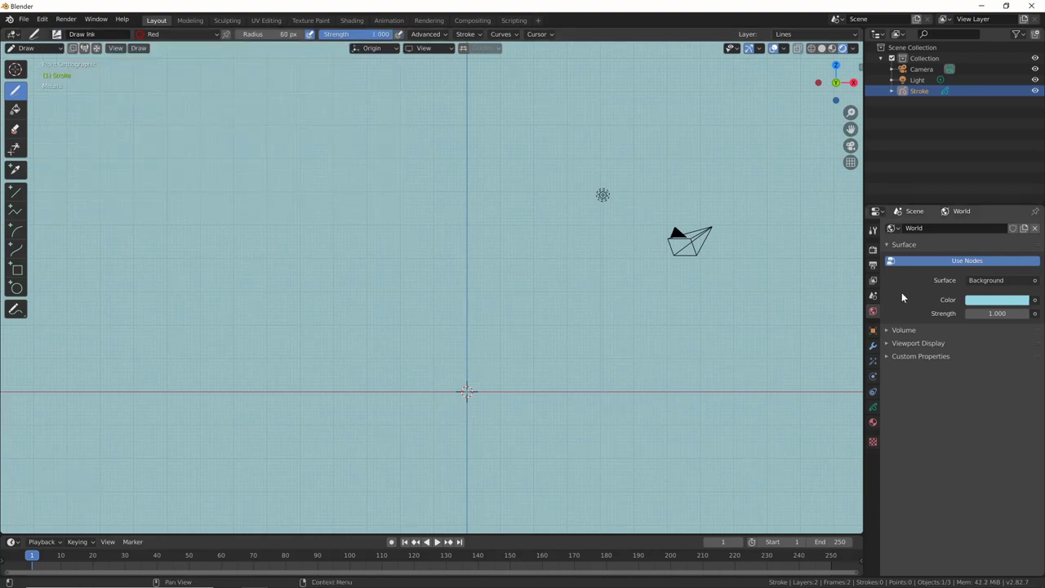
# Step: Rename the Red material to 'tronco' and give it a brown stroke colour
pyautogui.click(879, 429)
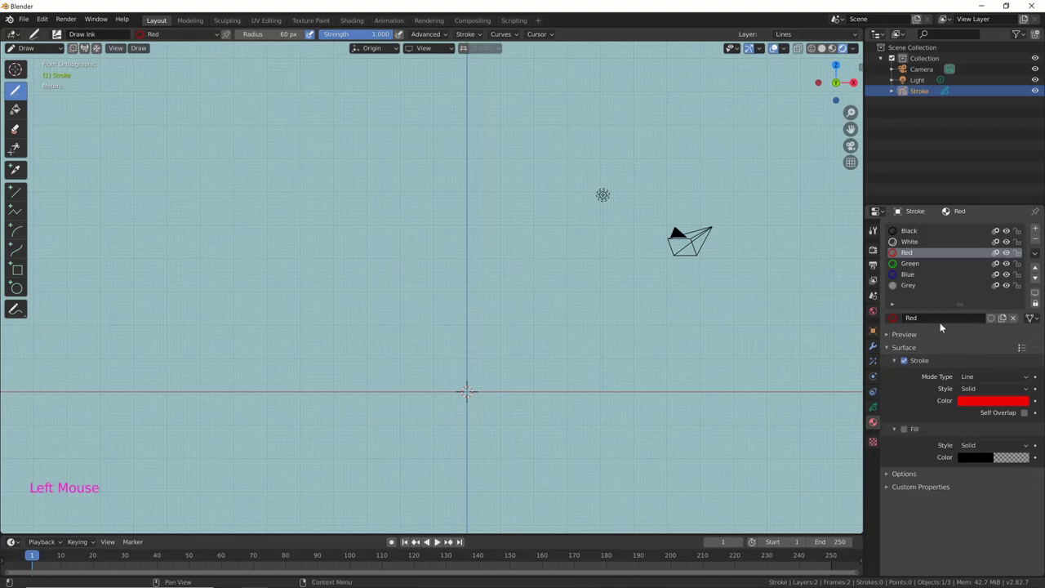
pyautogui.click(934, 320)
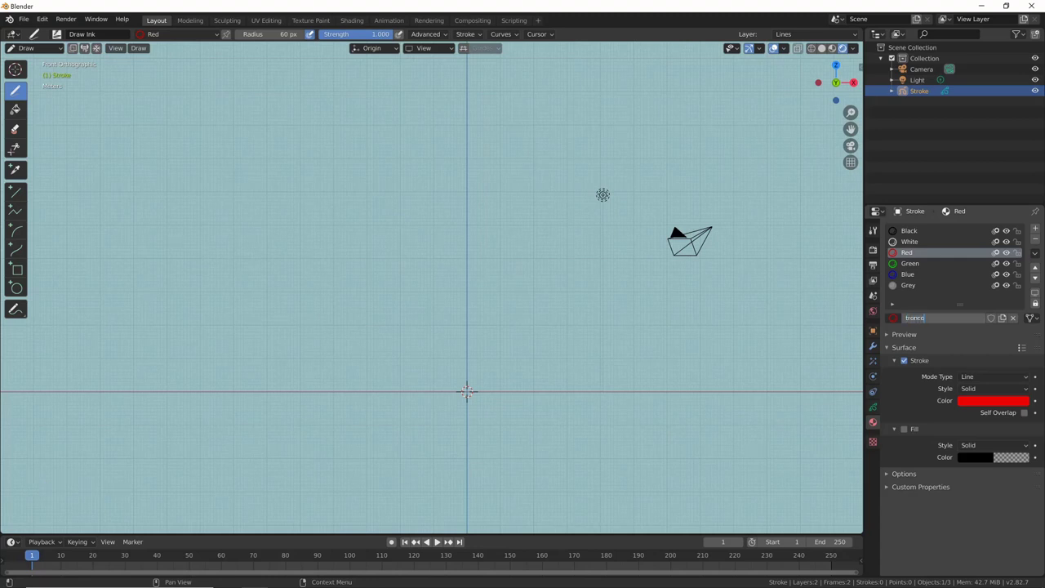
pyautogui.click(989, 403)
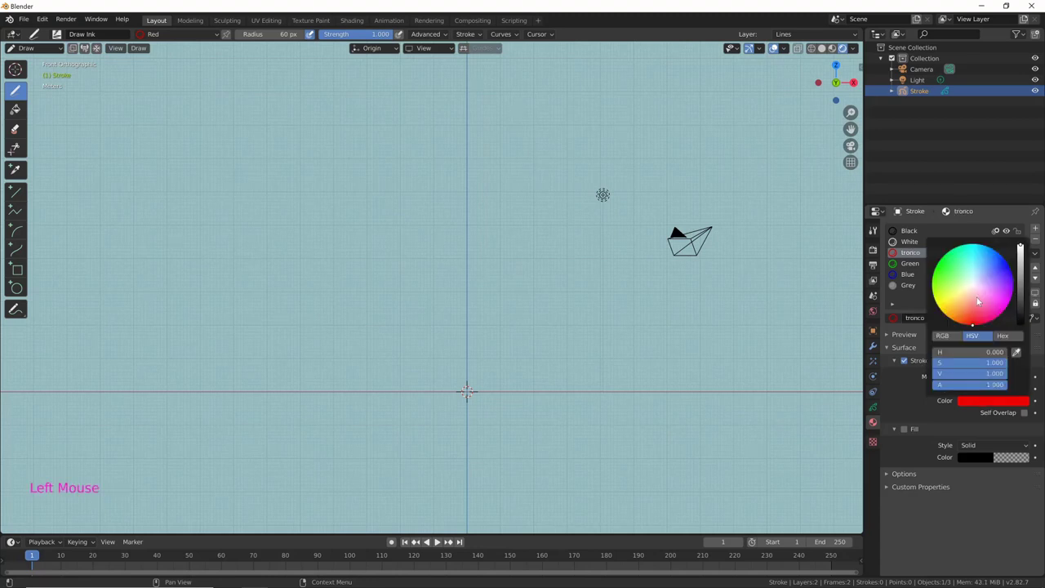
pyautogui.click(987, 404)
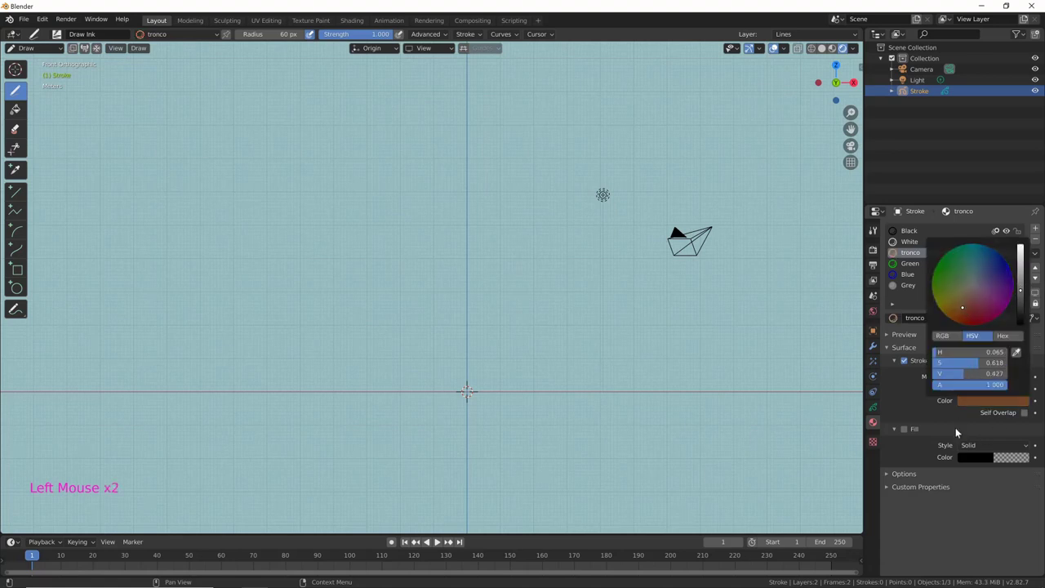
# Step: Enable Fill on tronco and set the fill colour to a light tan
pyautogui.click(908, 432)
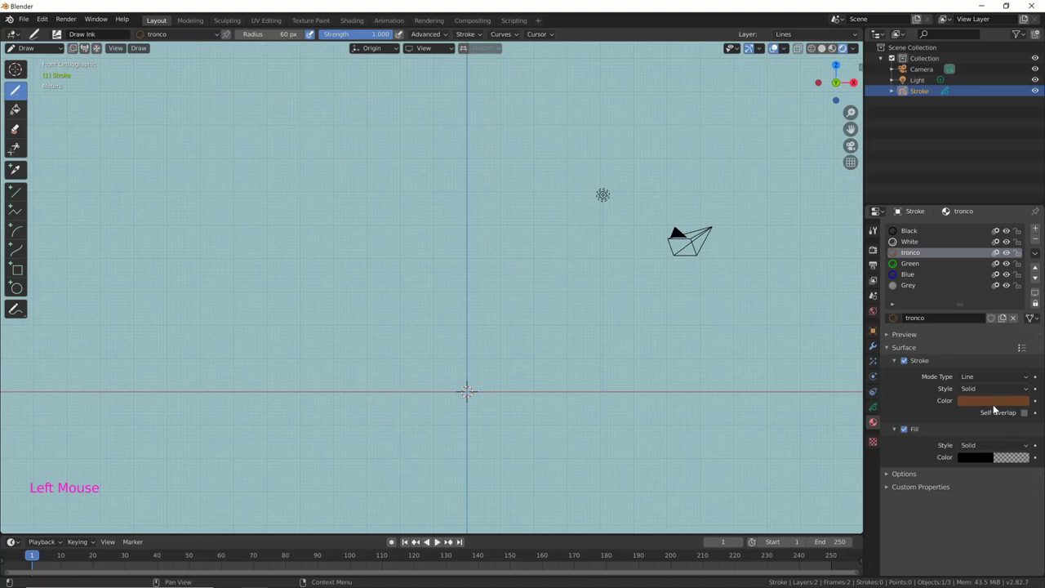
pyautogui.click(983, 458)
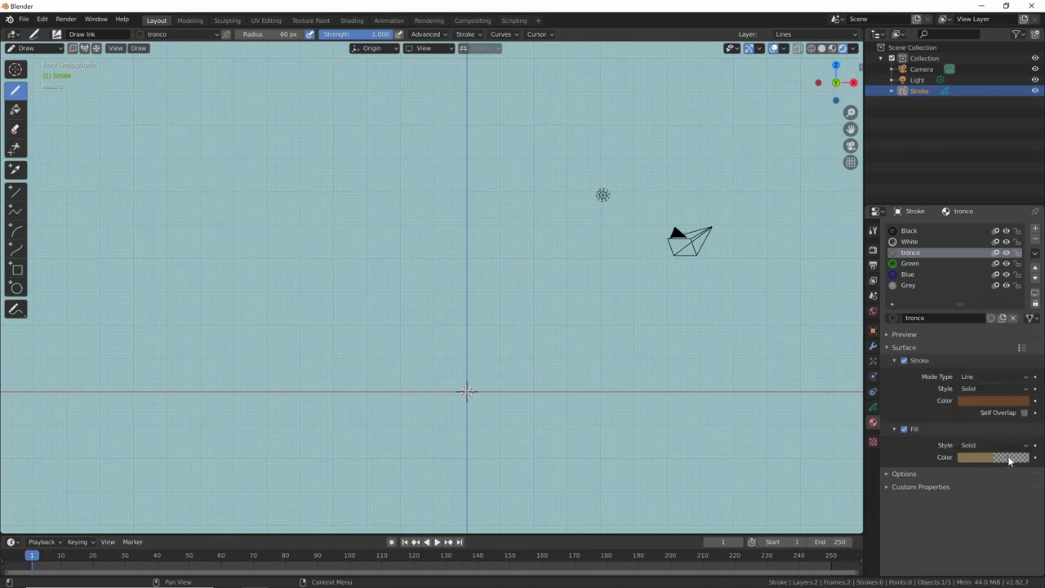
pyautogui.click(981, 459)
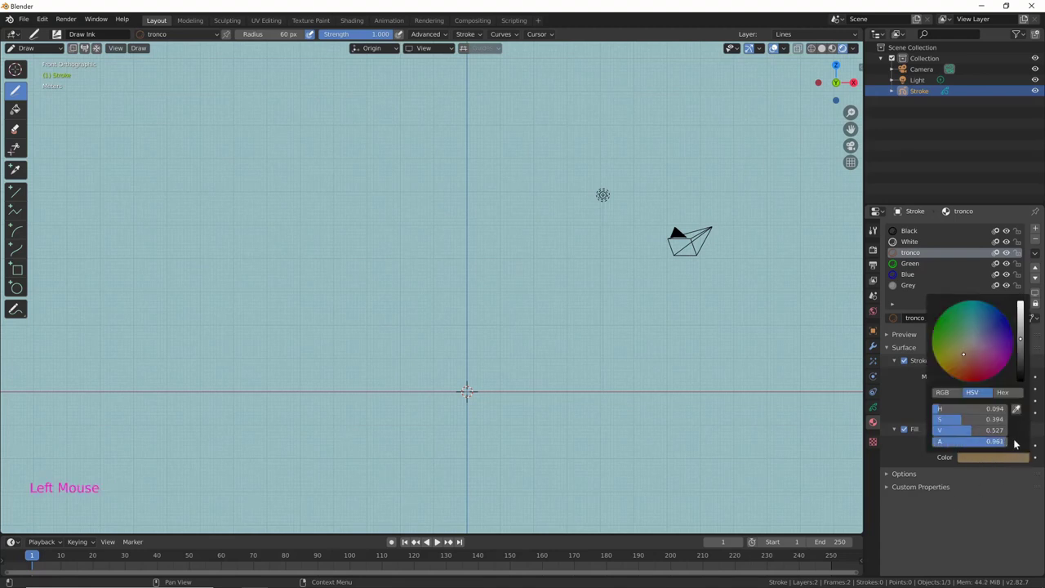
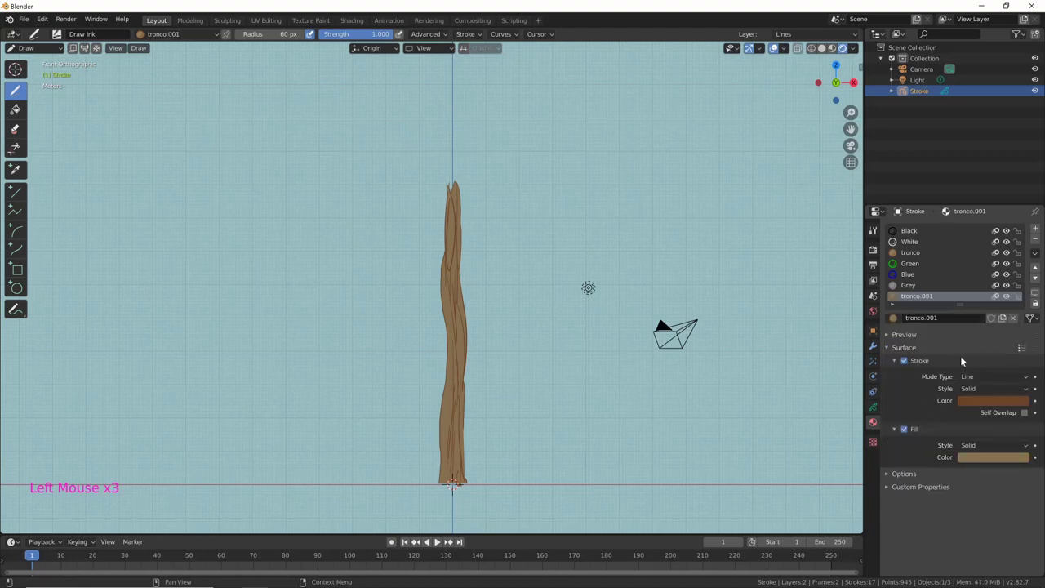
# Step: Rename the duplicated material to 'rami', disable its Fill and enlarge the brush
pyautogui.click(944, 319)
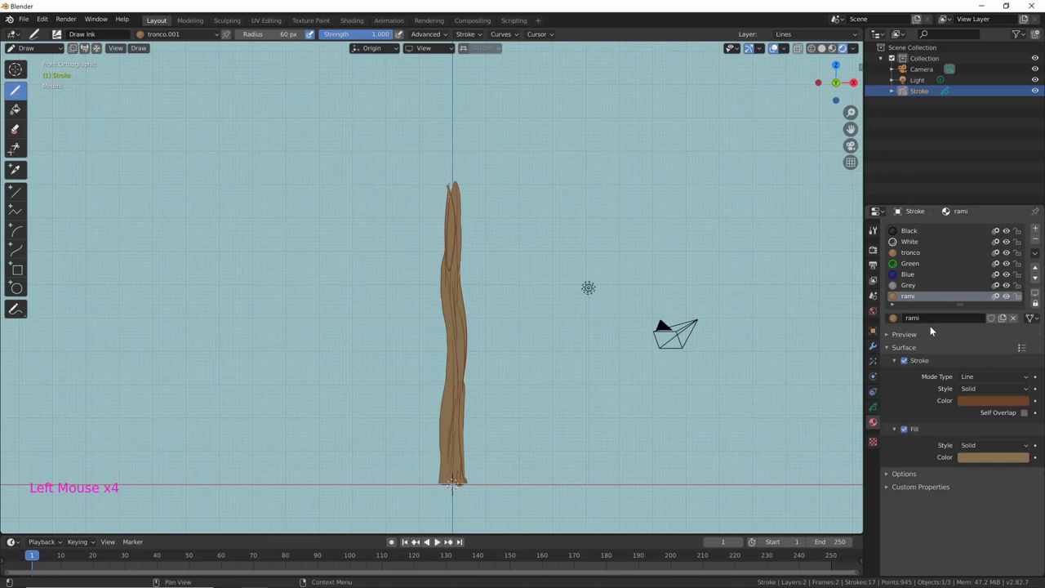
pyautogui.click(909, 432)
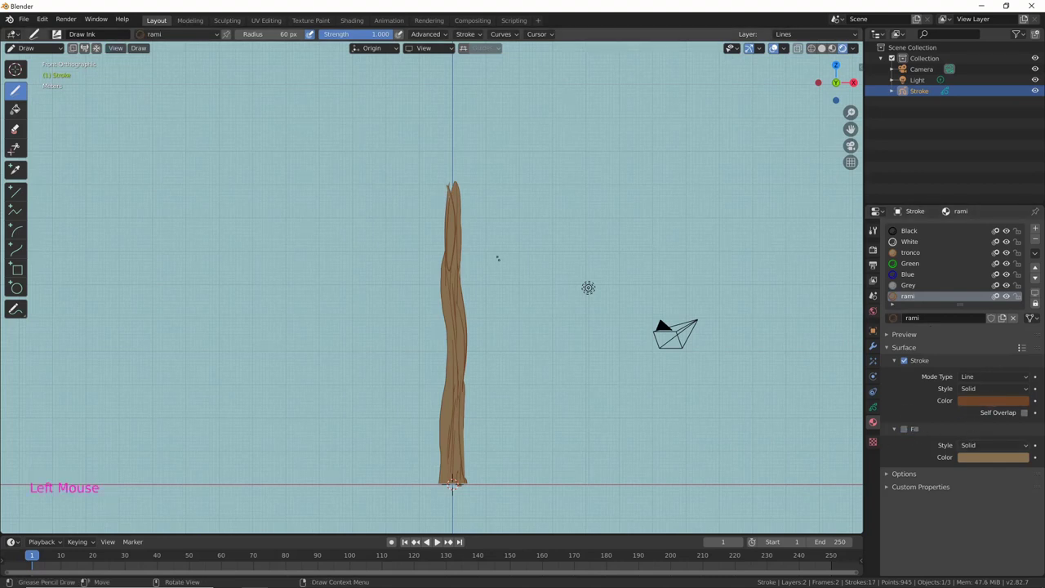
pyautogui.press('i')
pyautogui.press('f')
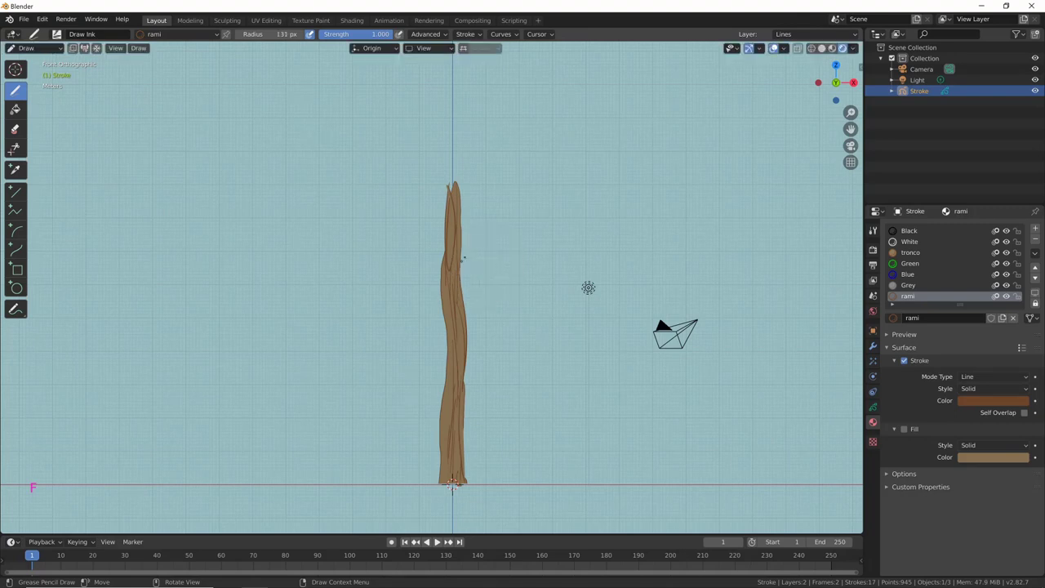
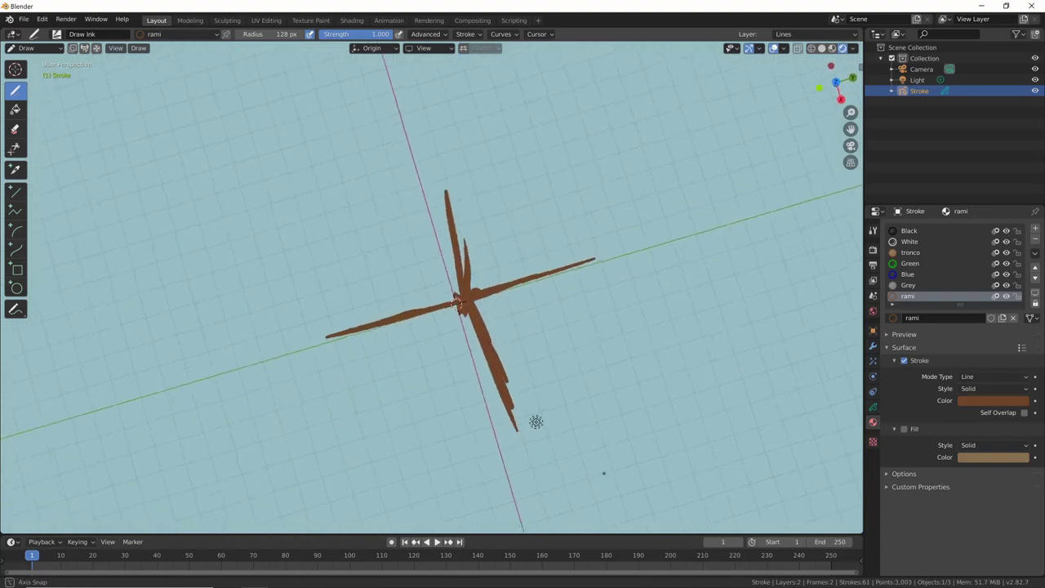
# Step: Draw brown branches from the trunk top, checking them from top, front and side views
pyautogui.press('KP_7')
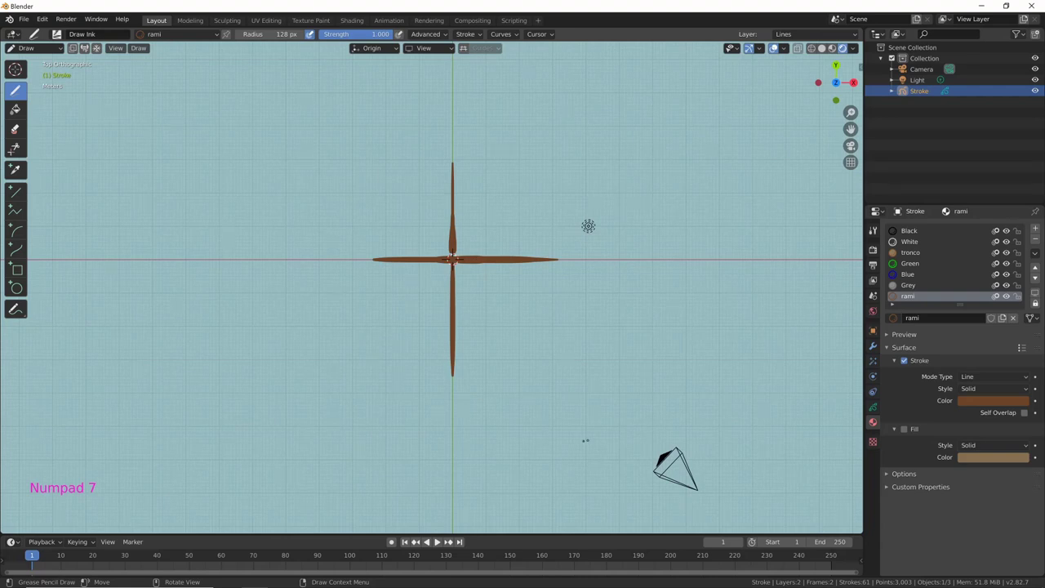
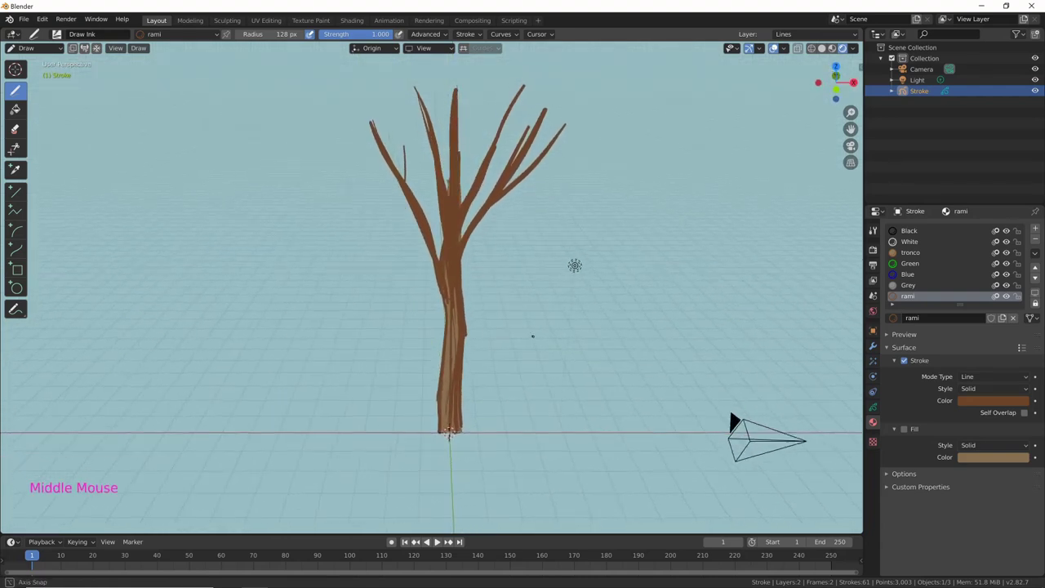
pyautogui.press('KP_1')
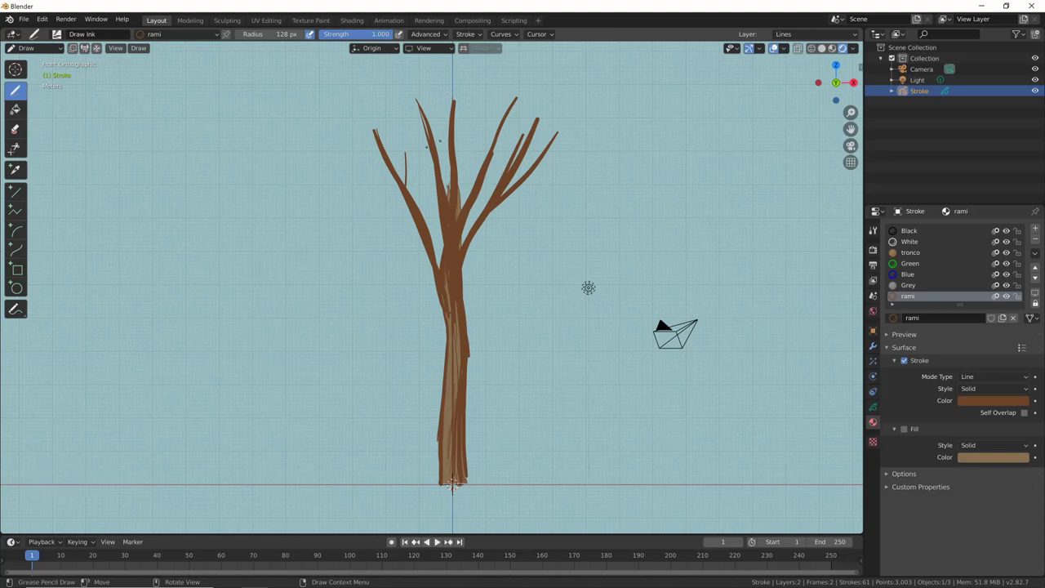
pyautogui.press('KP_3')
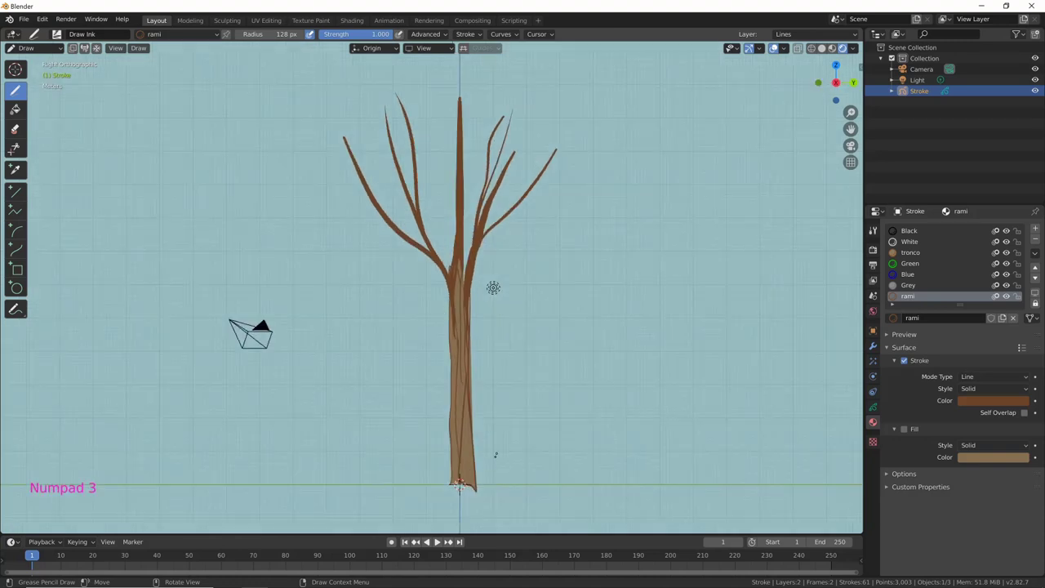
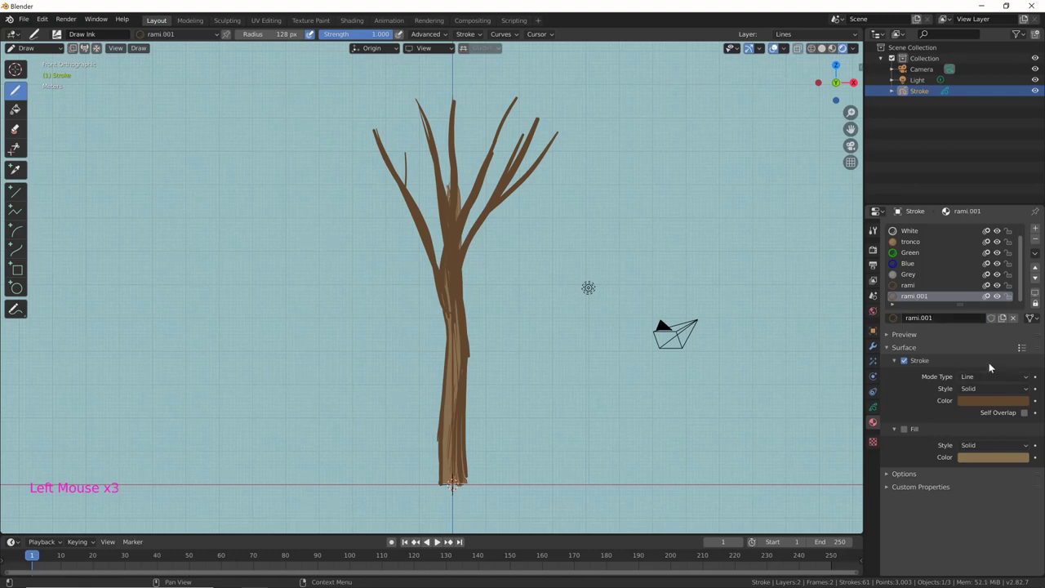
# Step: Darken the rami.001 stroke colour and draw extra branches to fill the crown
pyautogui.click(984, 401)
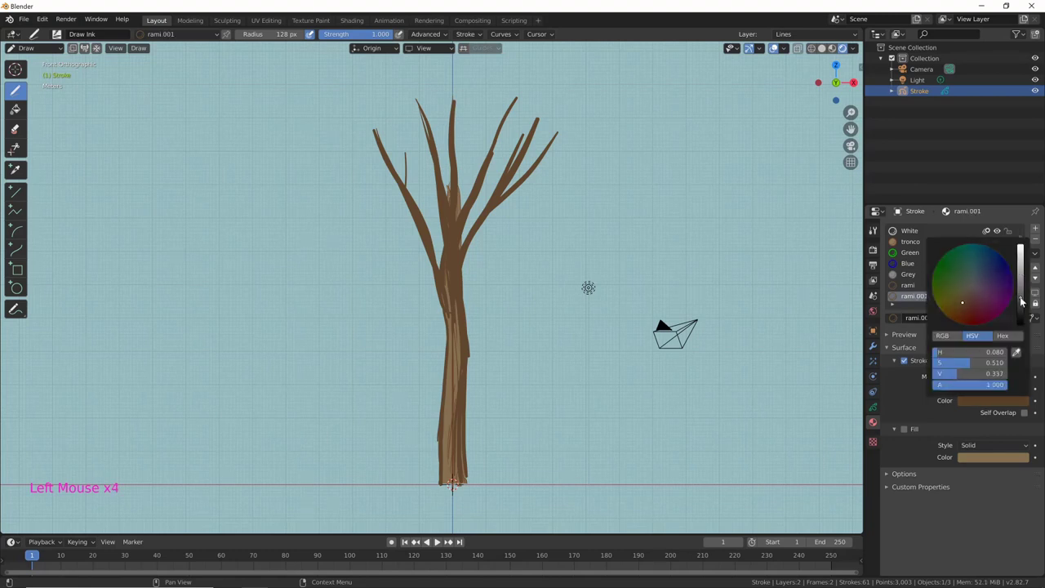
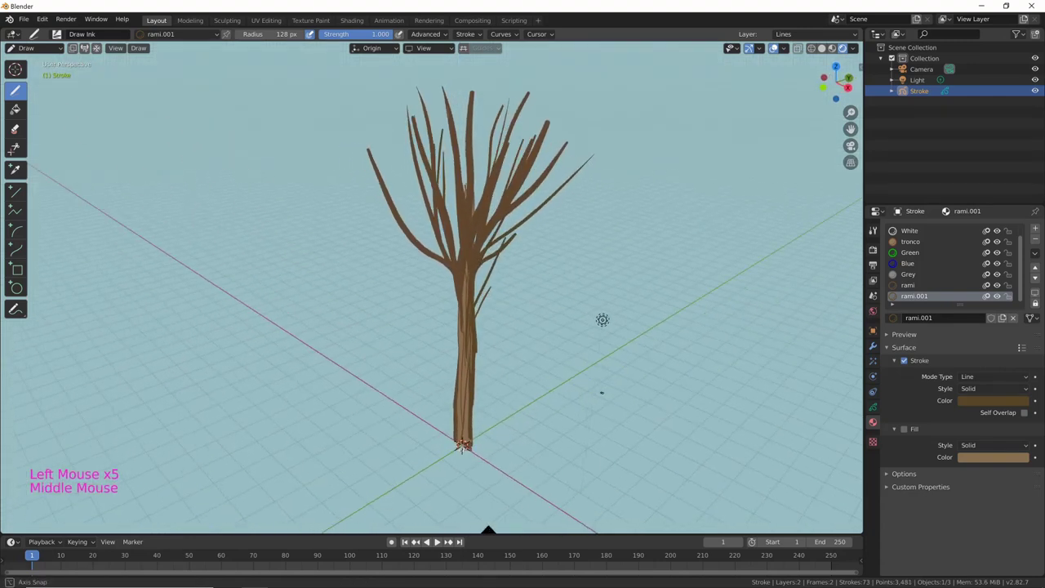
pyautogui.click(1002, 403)
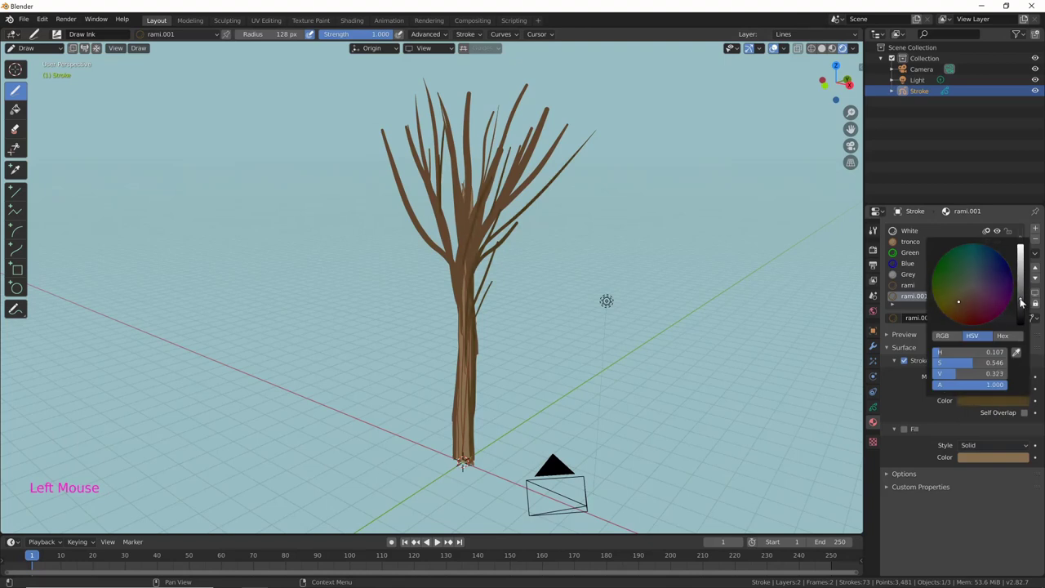
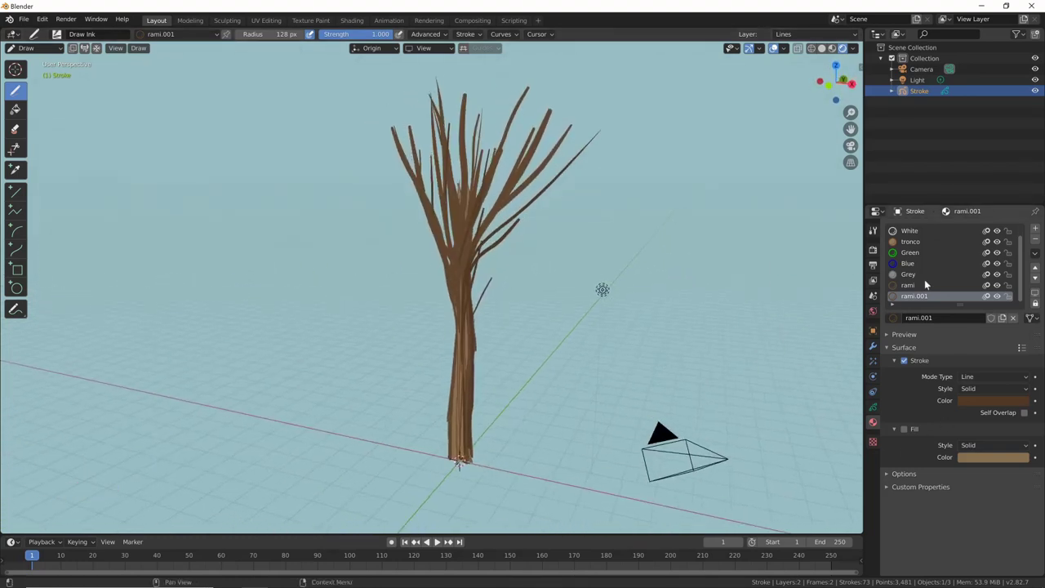
# Step: Lighten the tronco material's tan fill colour
pyautogui.click(922, 245)
pyautogui.click(983, 459)
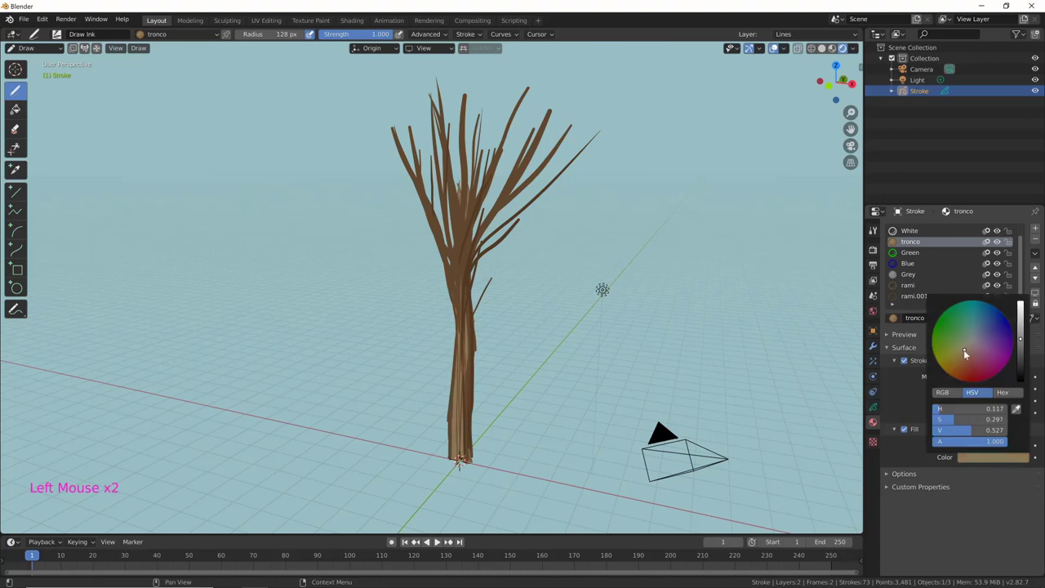
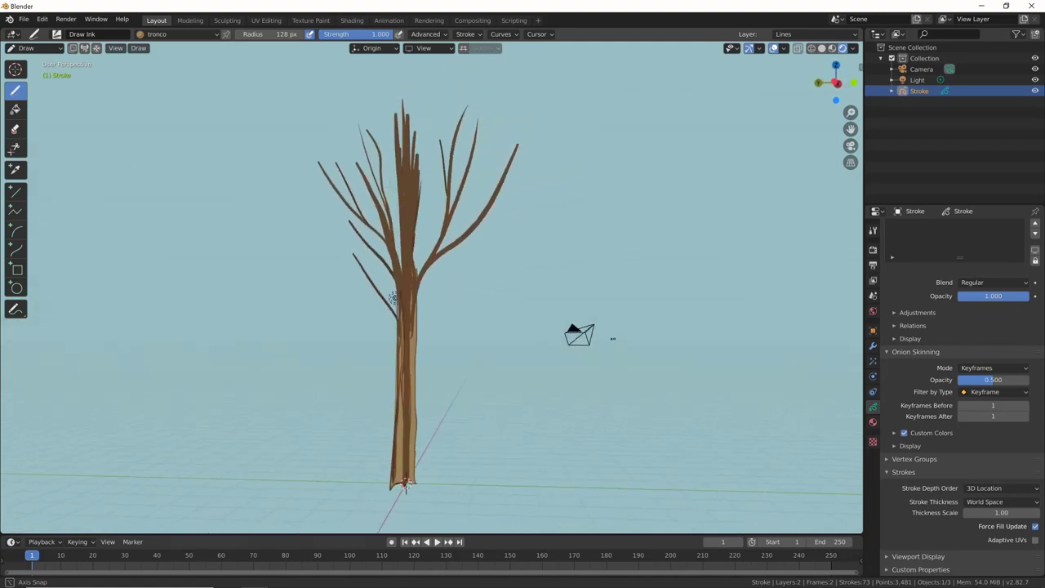
# Step: In top view, rename the Green material to 'erba' and choose its fill colour for the grass patch
pyautogui.press('KP_7')
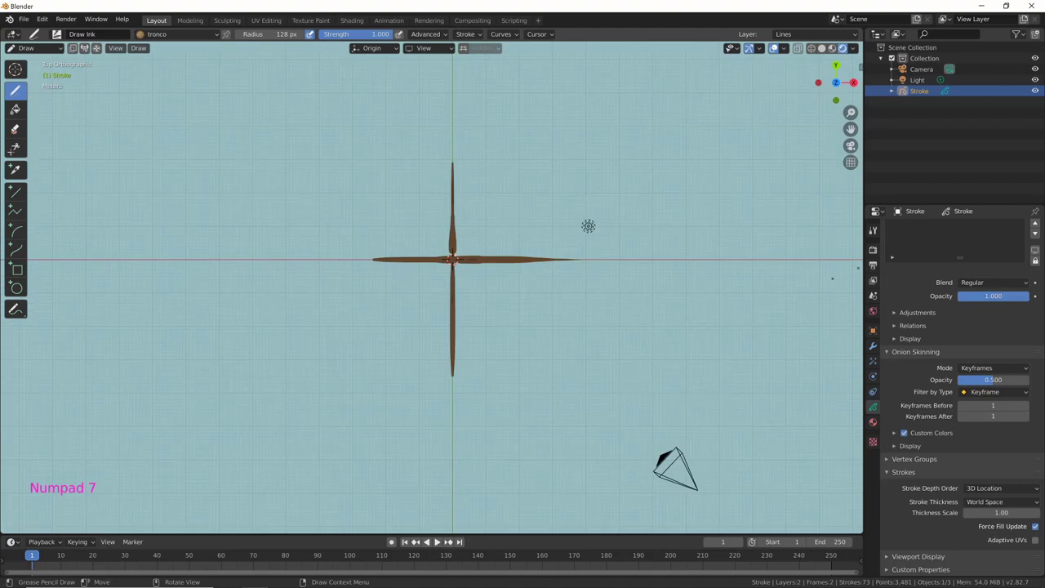
pyautogui.click(878, 425)
pyautogui.click(912, 271)
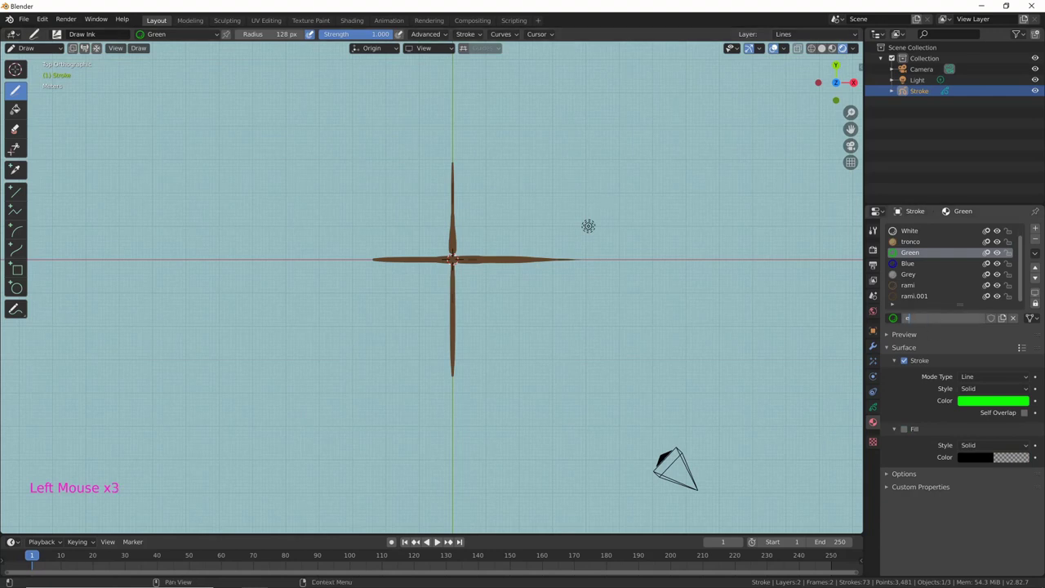
pyautogui.click(995, 406)
pyautogui.click(997, 406)
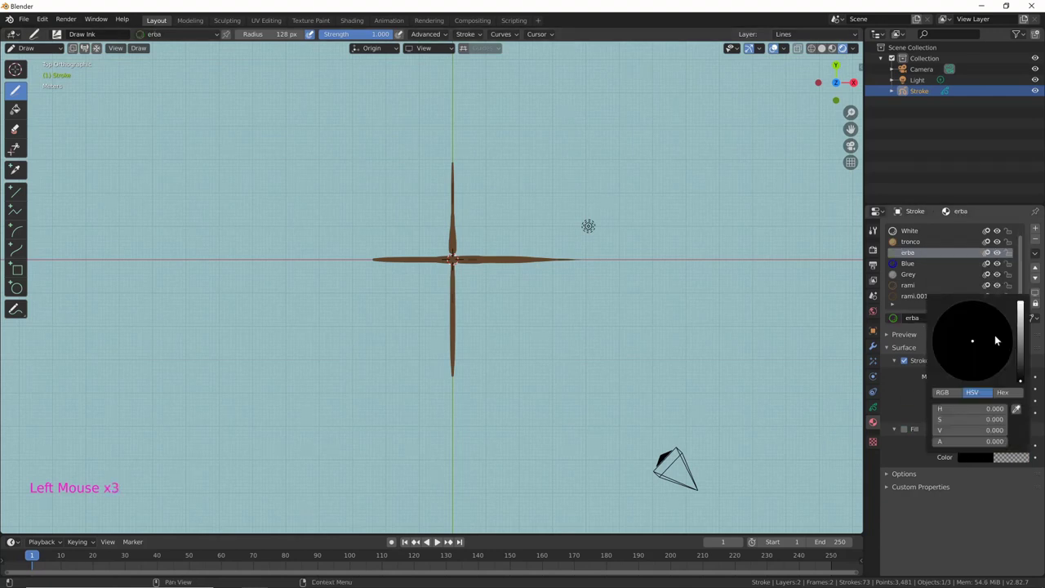
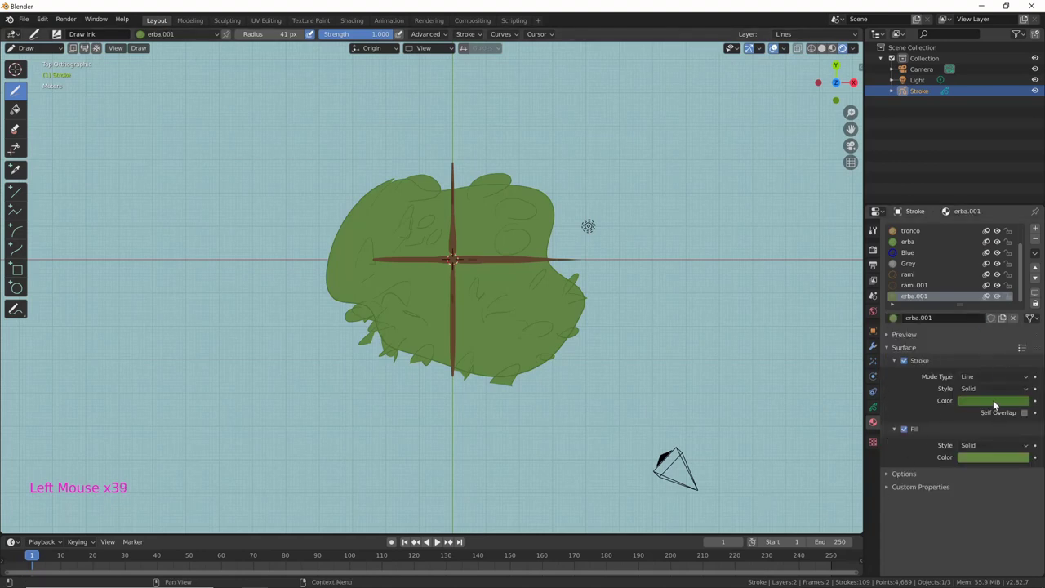
# Step: Lighten the erba.001 stroke and fill colours for the grass tufts
pyautogui.click(984, 459)
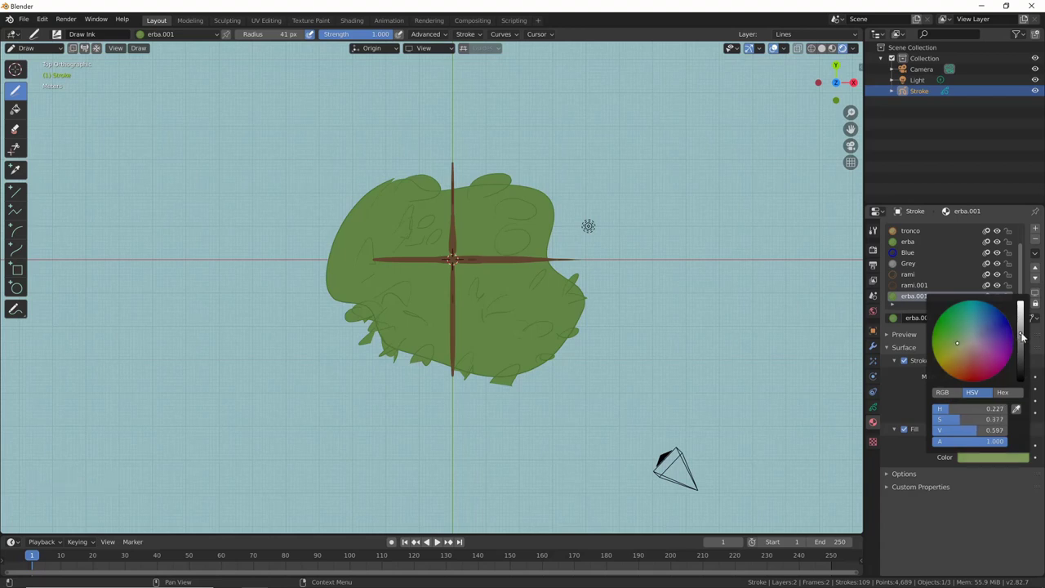
pyautogui.click(987, 402)
pyautogui.click(1014, 405)
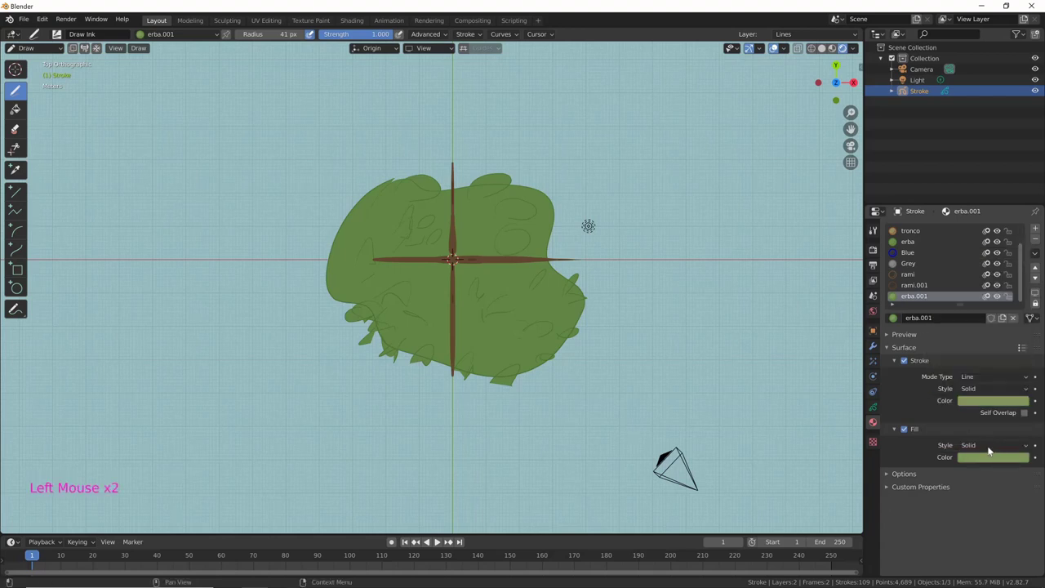
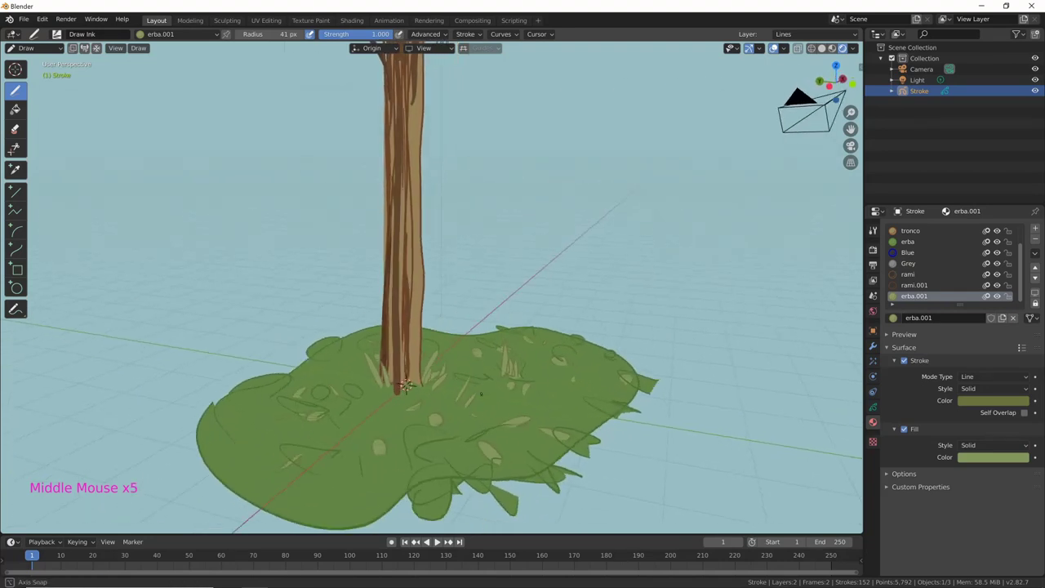
# Step: In Viewport Overlays hide Floor and 3D Cursor and lower Canvas opacity to about 0.58
pyautogui.click(789, 52)
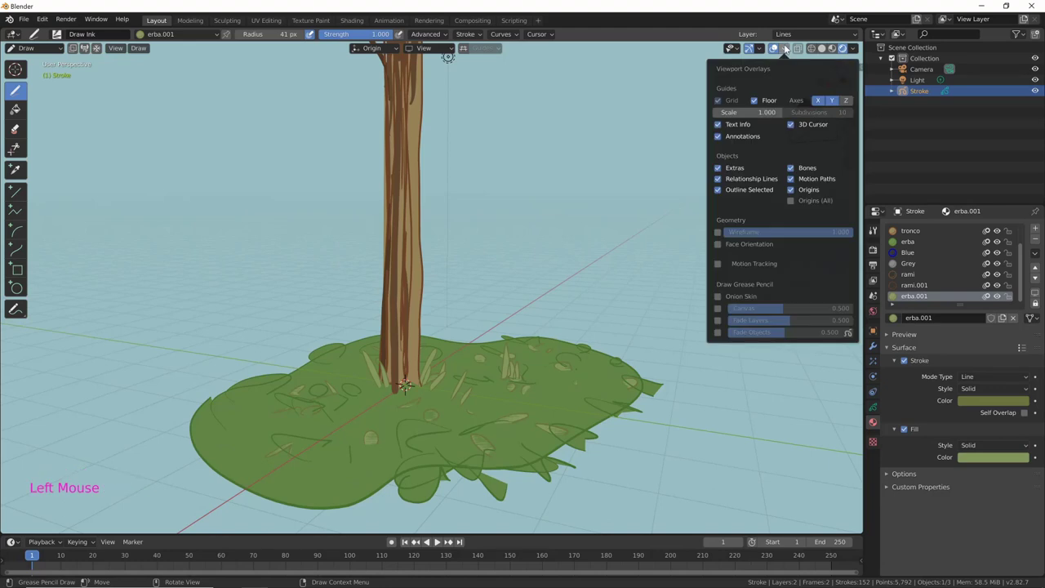
pyautogui.click(789, 51)
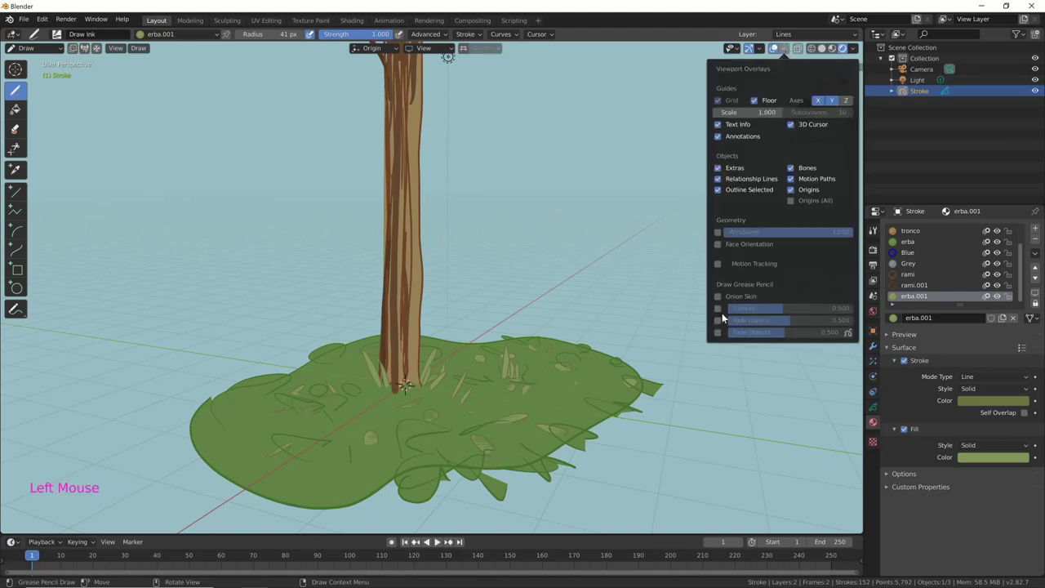
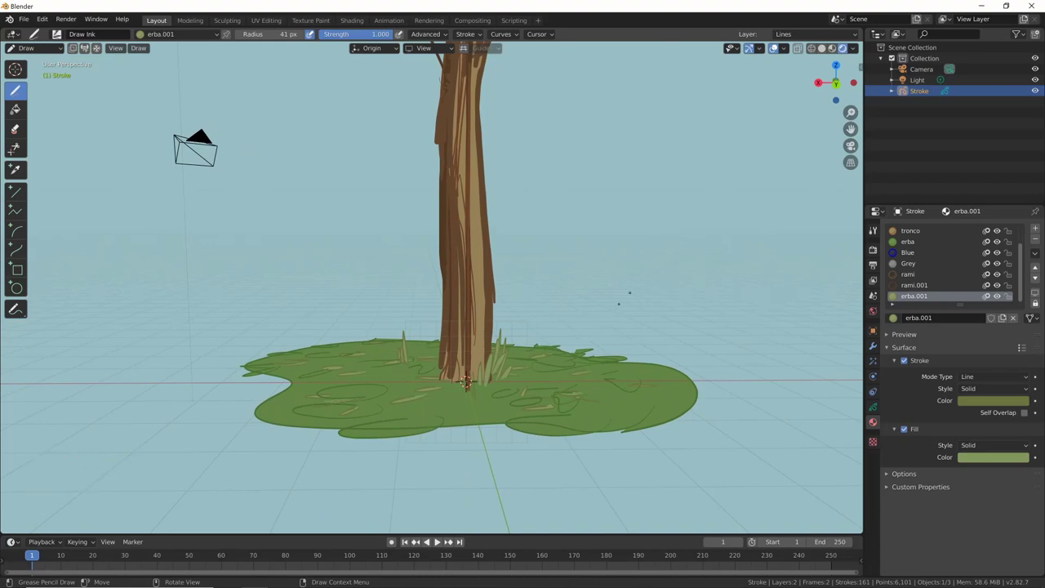
pyautogui.click(787, 51)
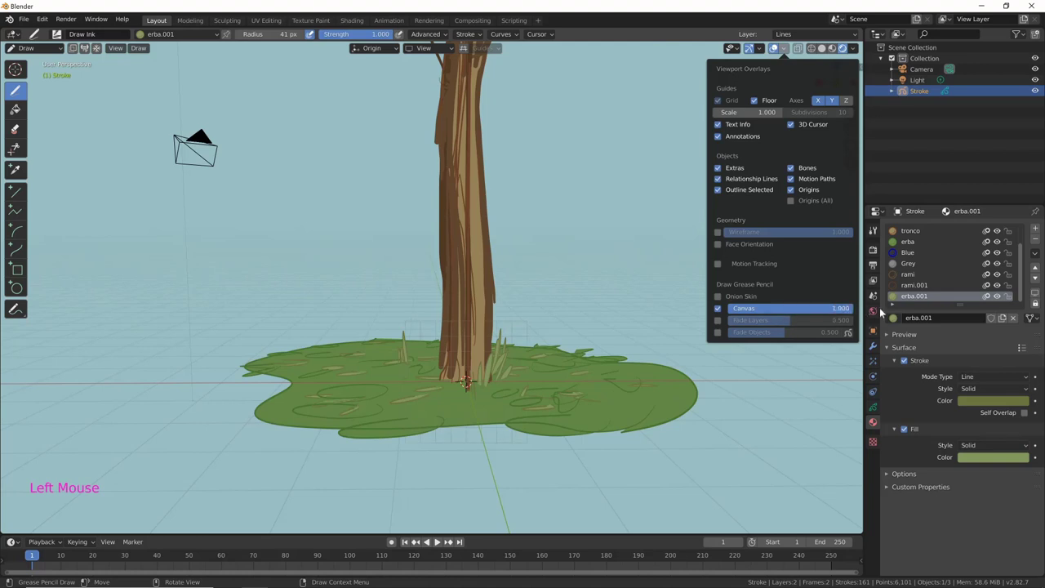
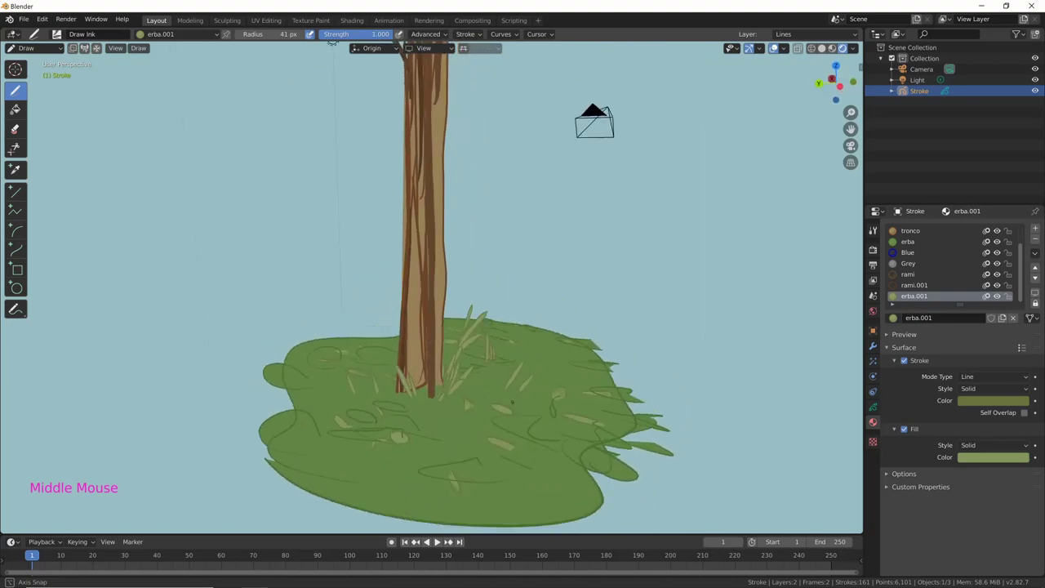
# Step: Reach the Canvas settings under Viewport Display in the Grease Pencil object data
pyautogui.click(791, 54)
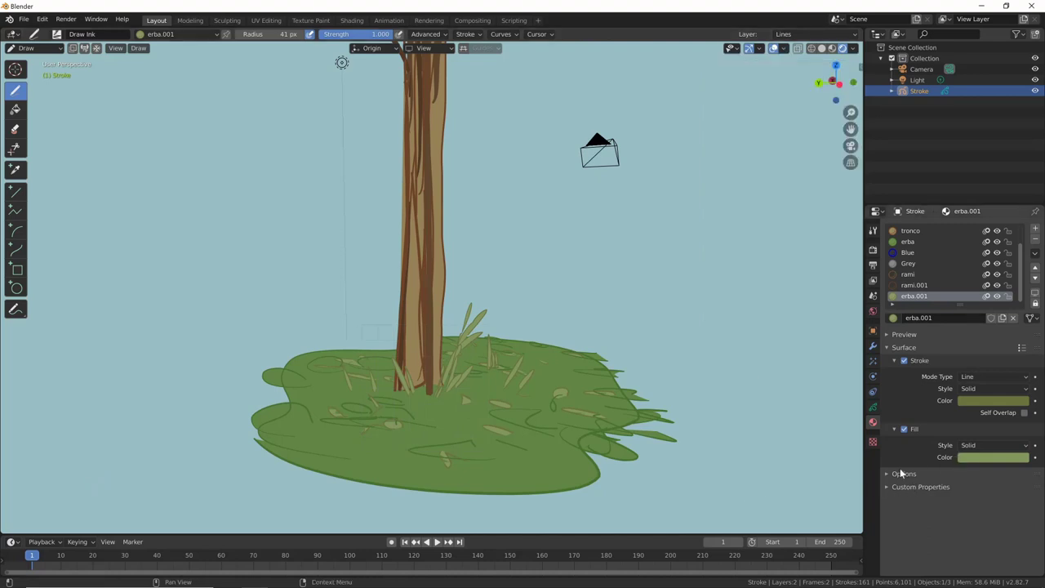
pyautogui.click(877, 410)
pyautogui.middleClick(905, 519)
pyautogui.click(889, 475)
pyautogui.click(892, 556)
pyautogui.middleClick(968, 535)
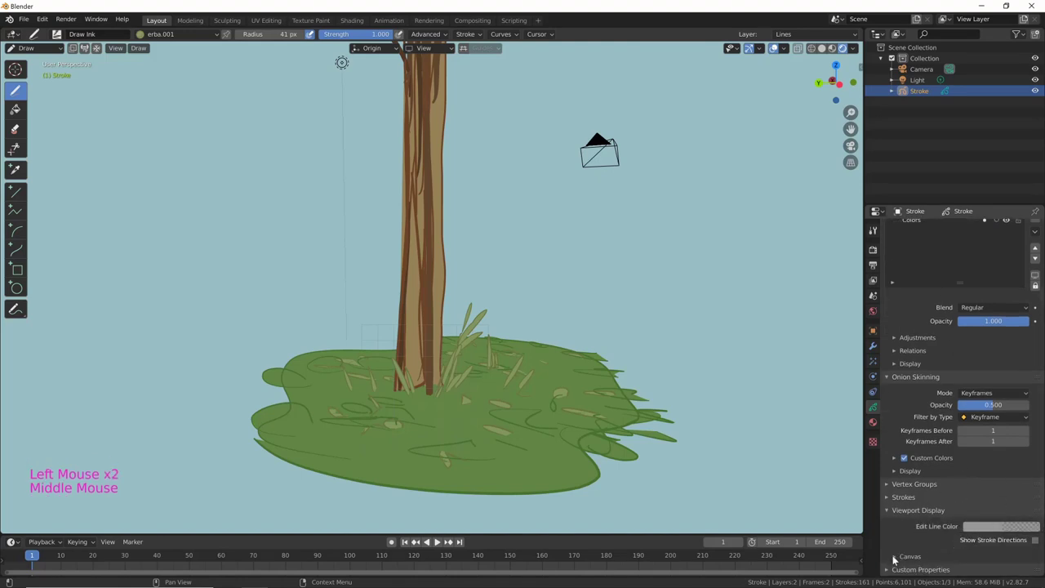
pyautogui.click(898, 558)
pyautogui.middleClick(954, 546)
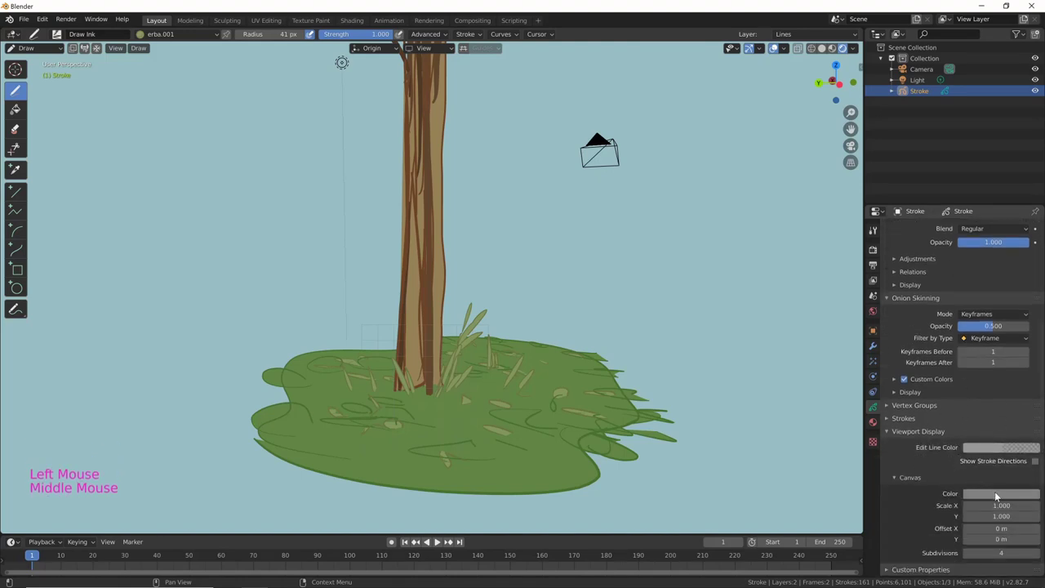
# Step: Make the canvas grid magenta, scale 2.7/2.5, offset -0.3/2.2 m, with 4 subdivisions
pyautogui.click(1000, 494)
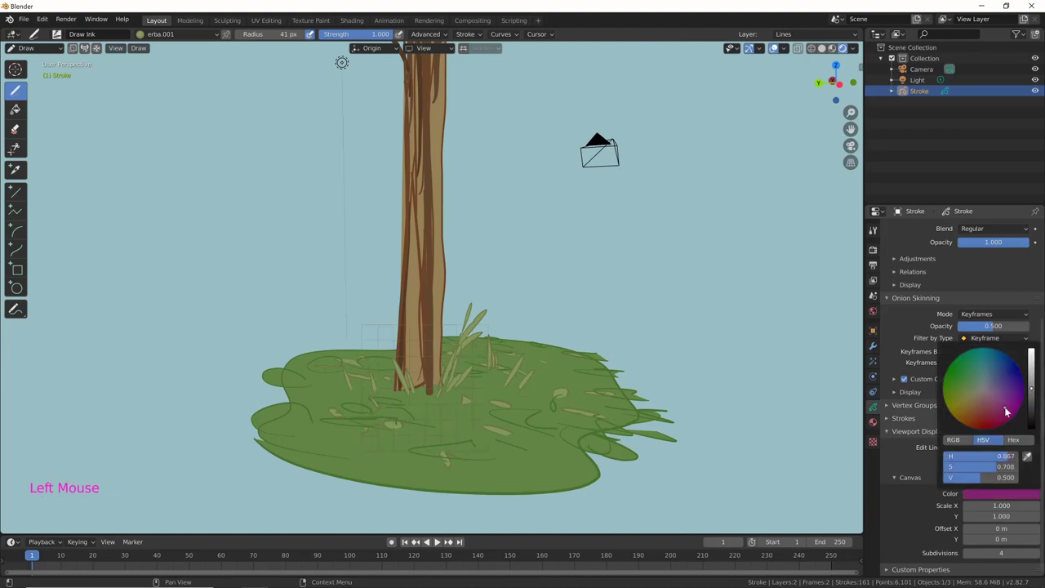
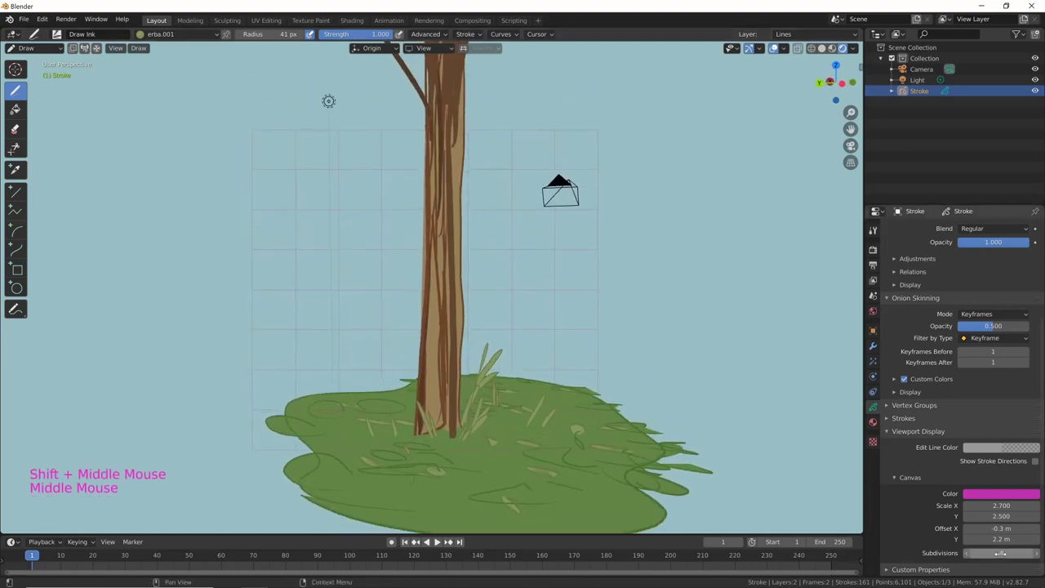
pyautogui.click(1041, 555)
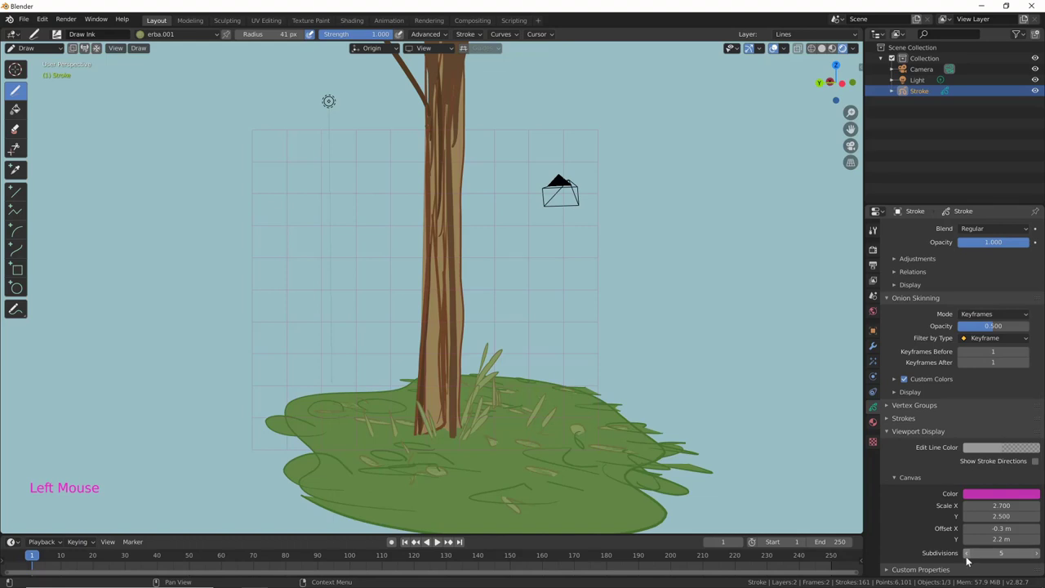
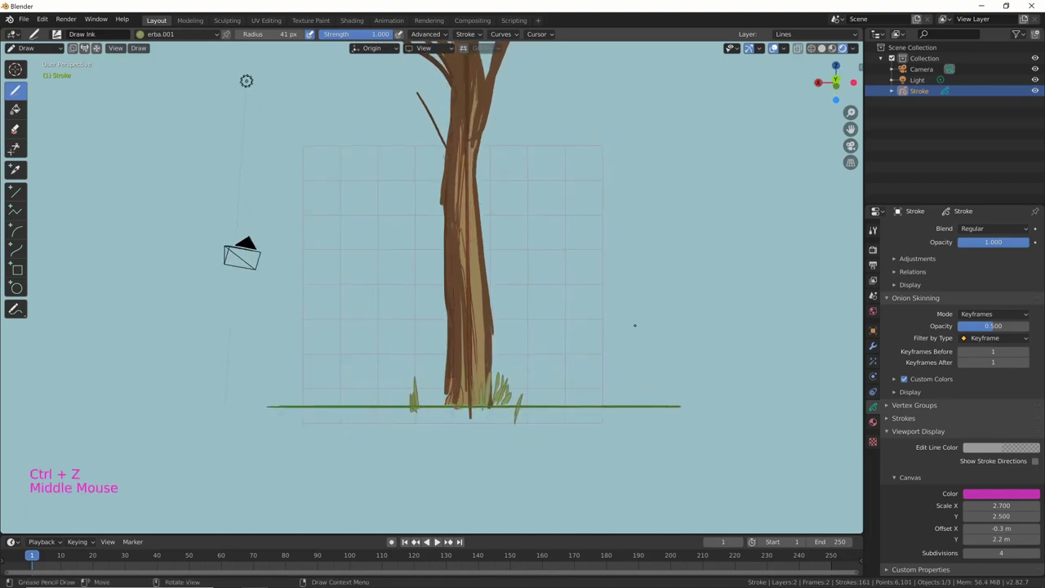
# Step: Switch to the side orthographic view to draw branches and leaves above the trunk
pyautogui.press('KP_1')
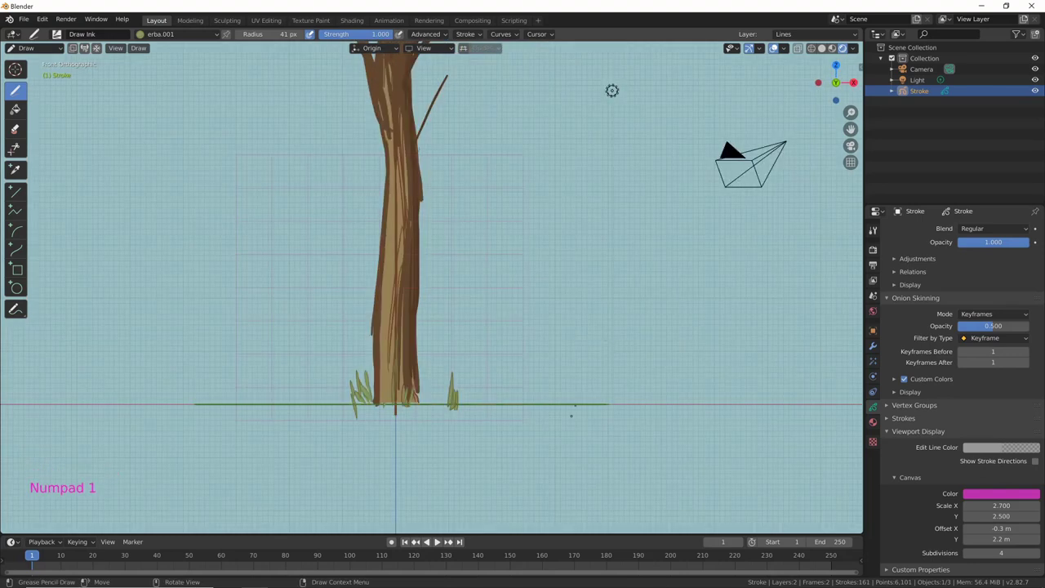
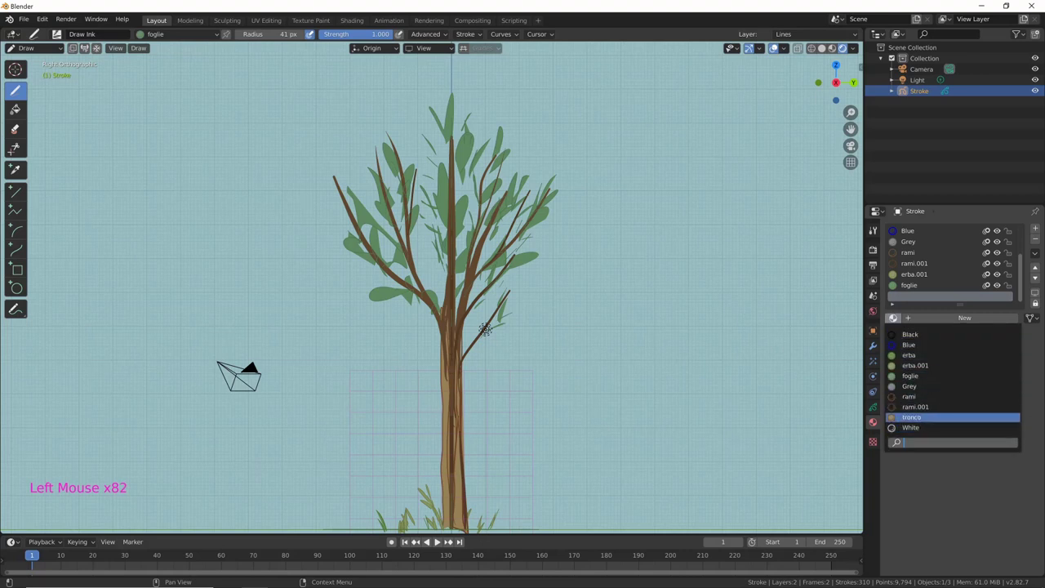
# Step: Duplicate foglie as foglie.001 and give it a slightly different green stroke colour
pyautogui.write('|')
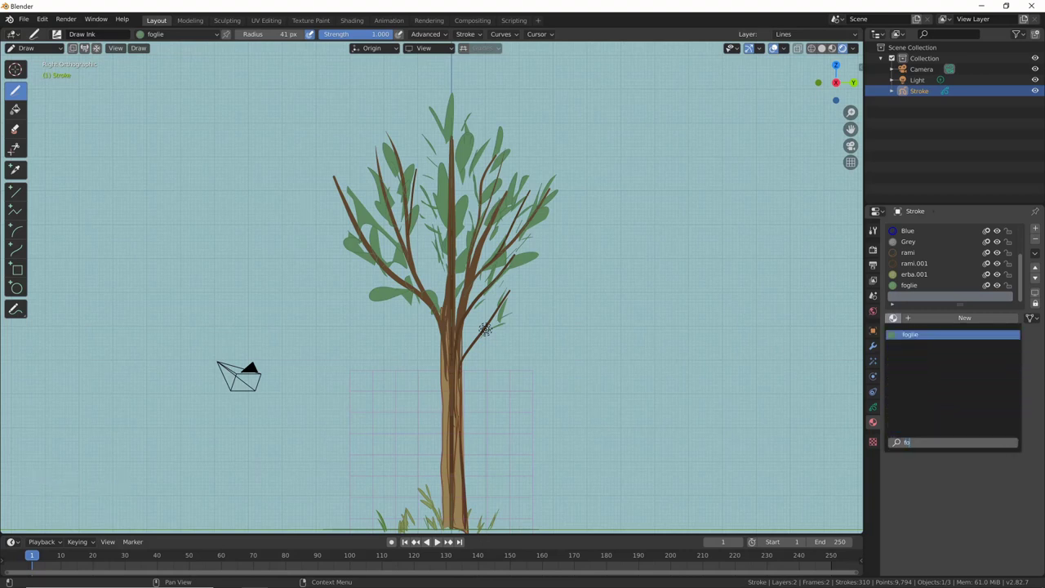
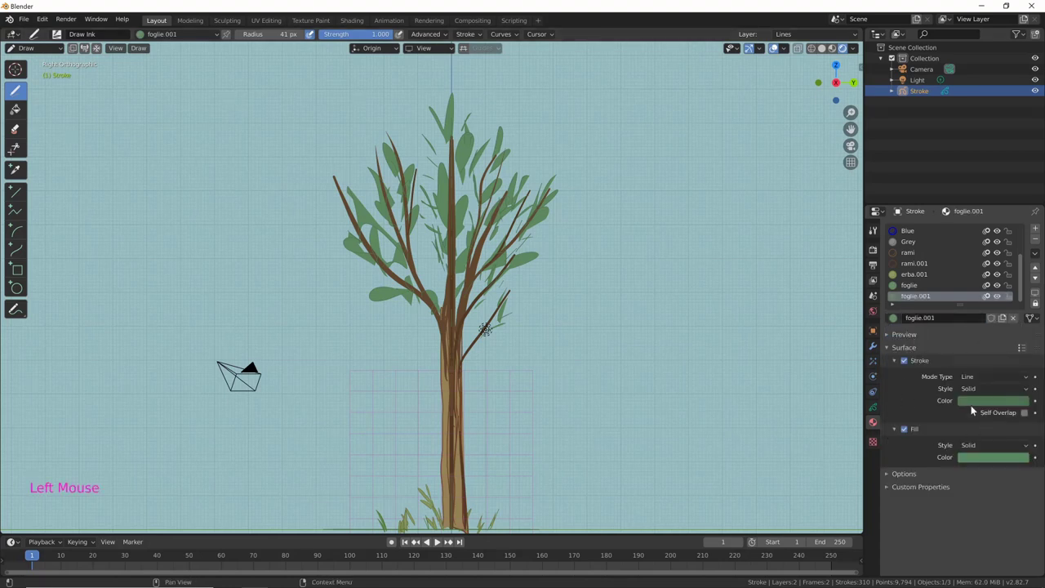
pyautogui.click(992, 403)
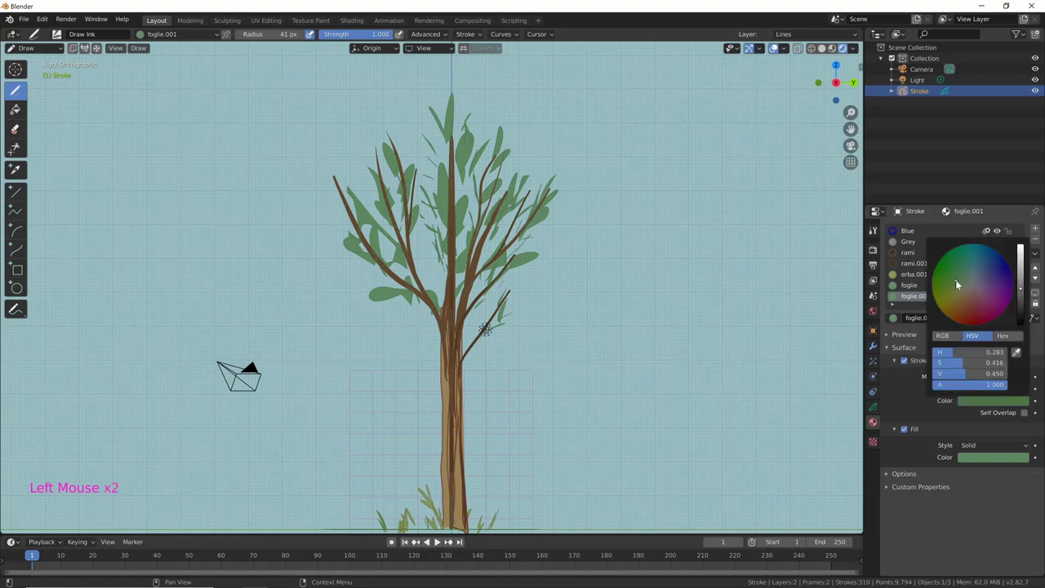
pyautogui.click(988, 457)
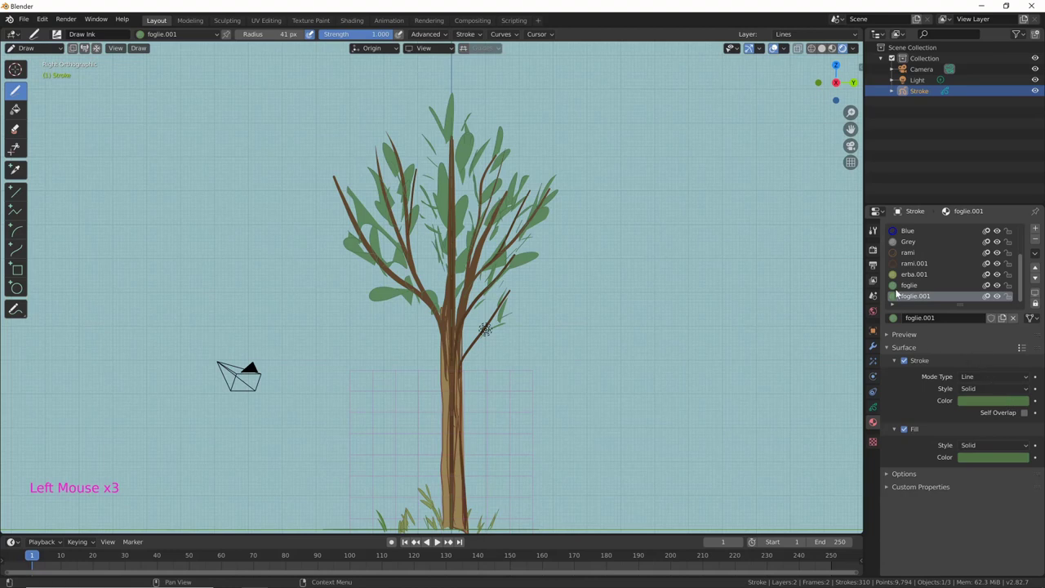
pyautogui.click(989, 458)
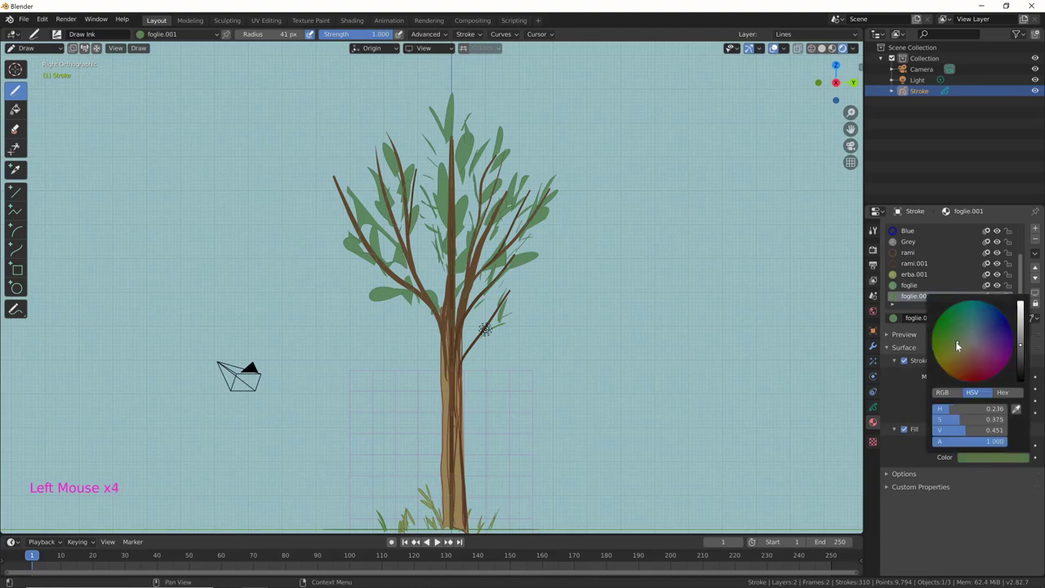
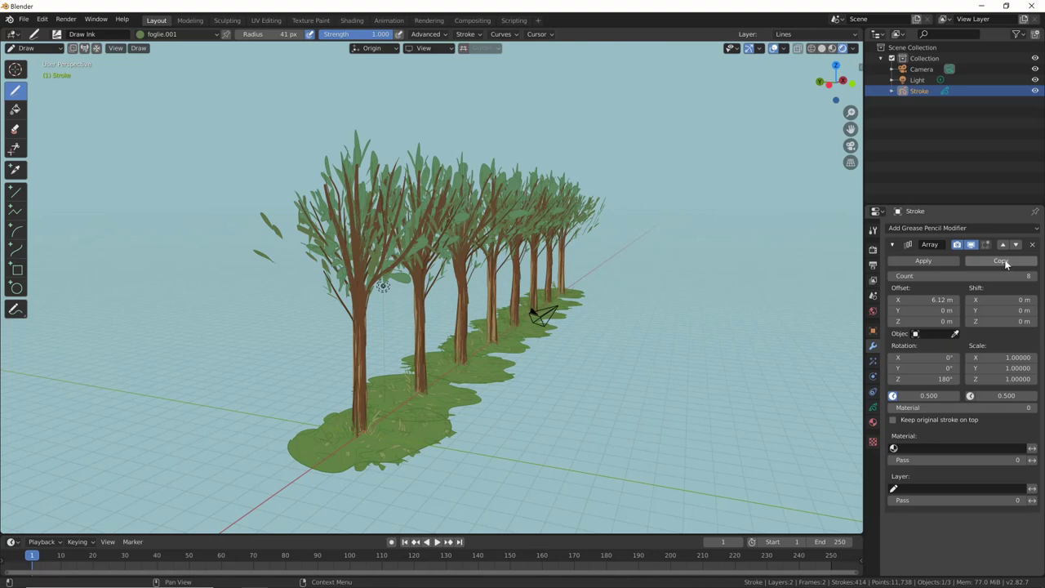
# Step: Duplicate the Array modifier and set the copy to offset 6 m along Y with no Z rotation
pyautogui.click(1010, 262)
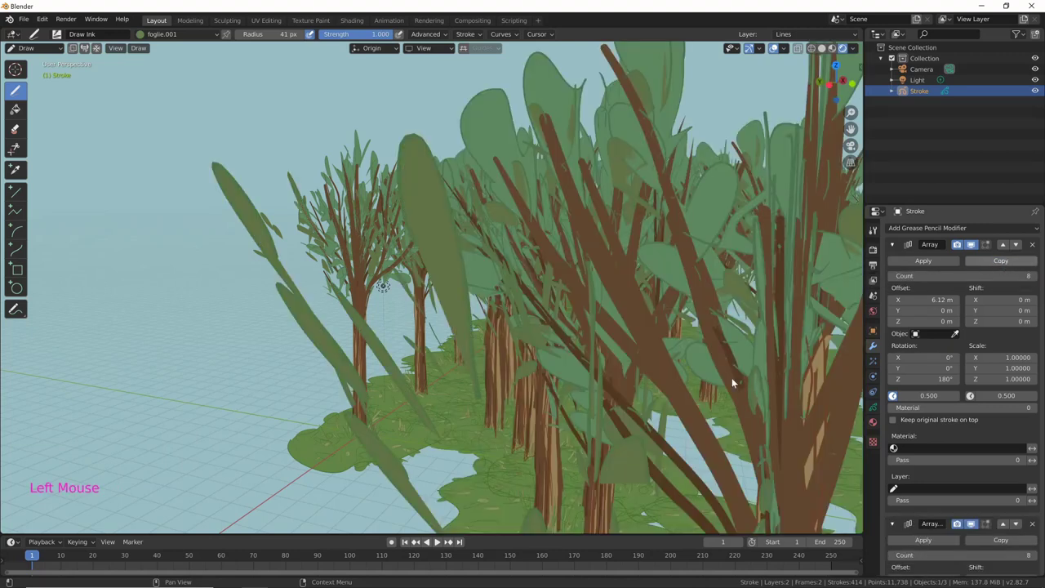
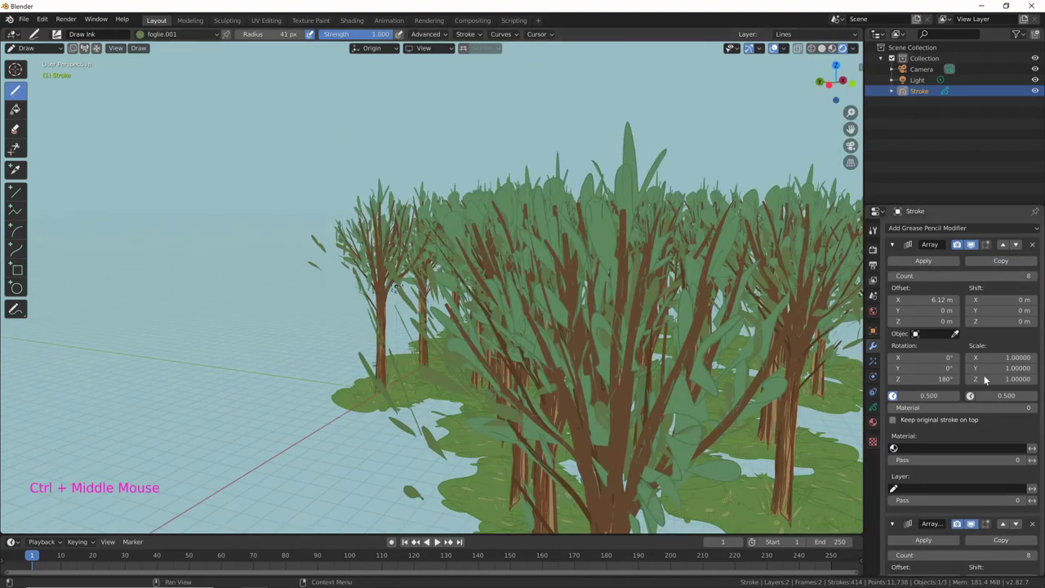
pyautogui.click(904, 259)
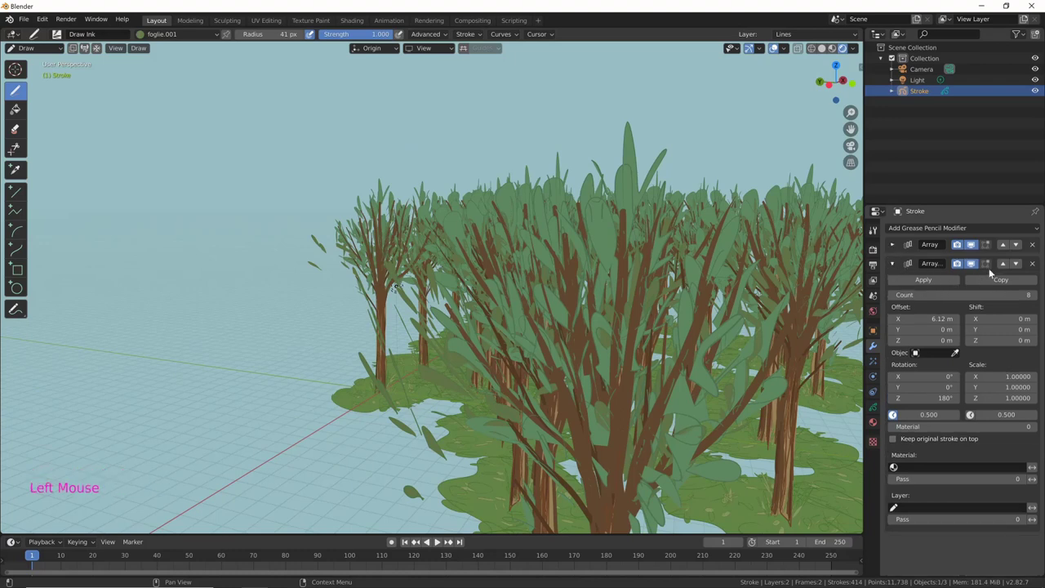
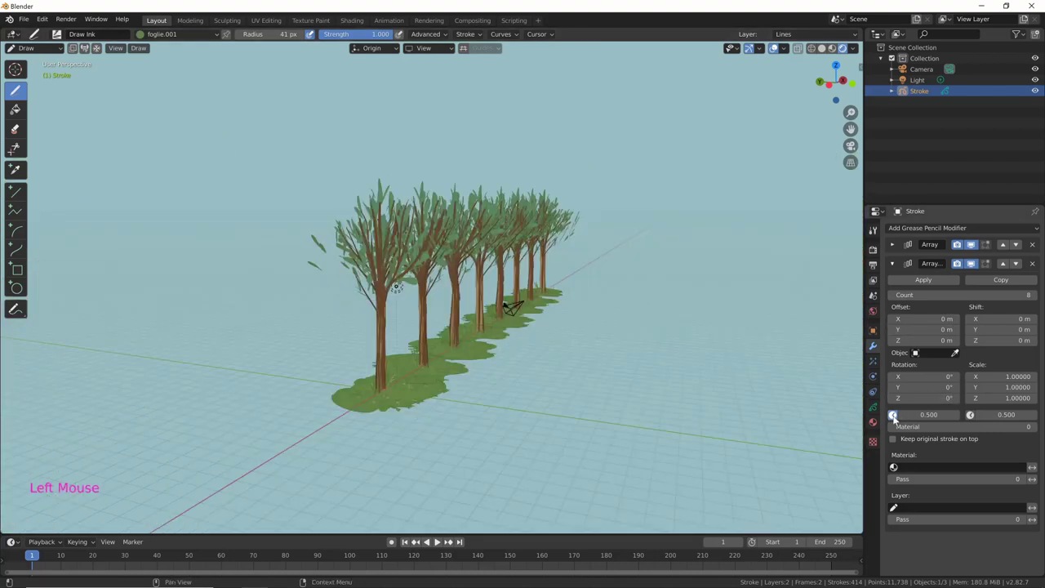
pyautogui.click(881, 439)
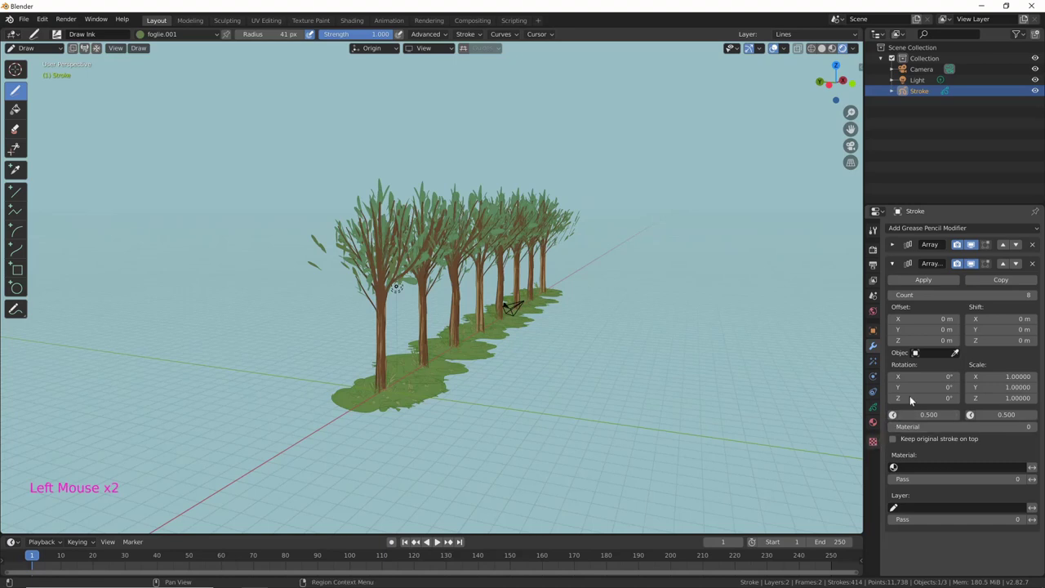
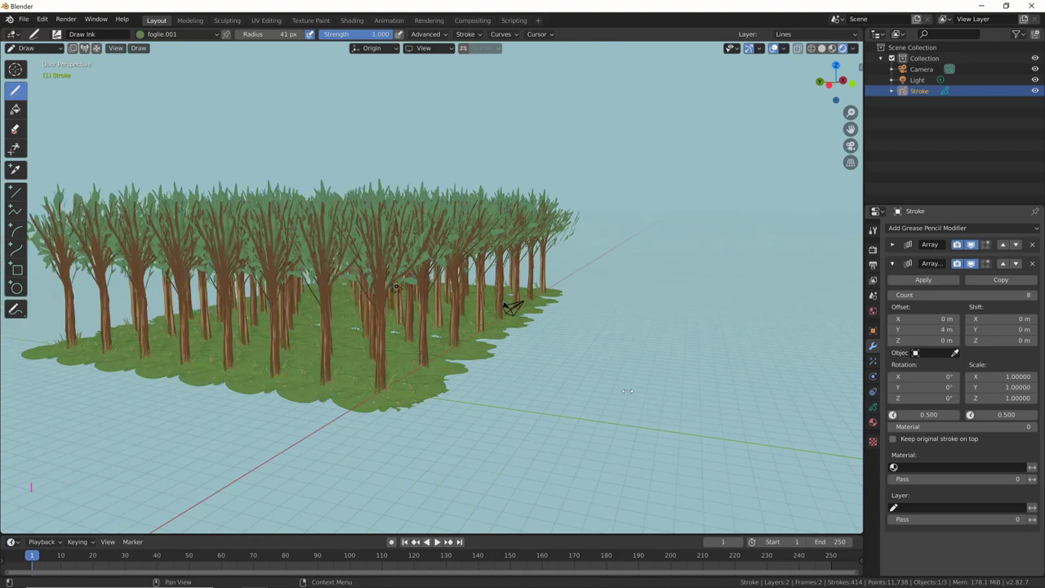
# Step: Orbit the view to inspect the resulting grid of trees
pyautogui.middleClick(639, 399)
pyautogui.middleClick(608, 410)
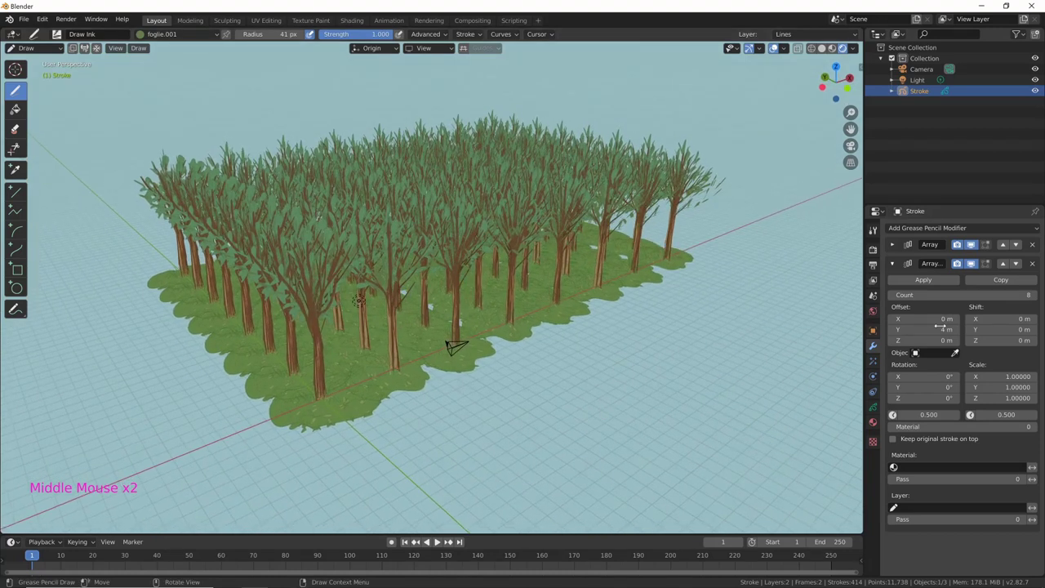
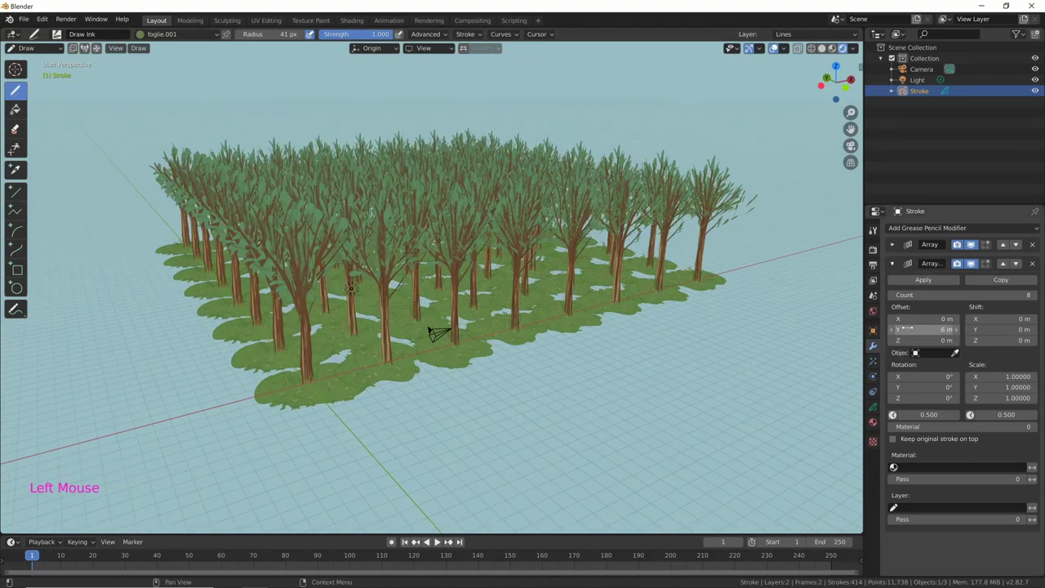
pyautogui.middleClick(693, 385)
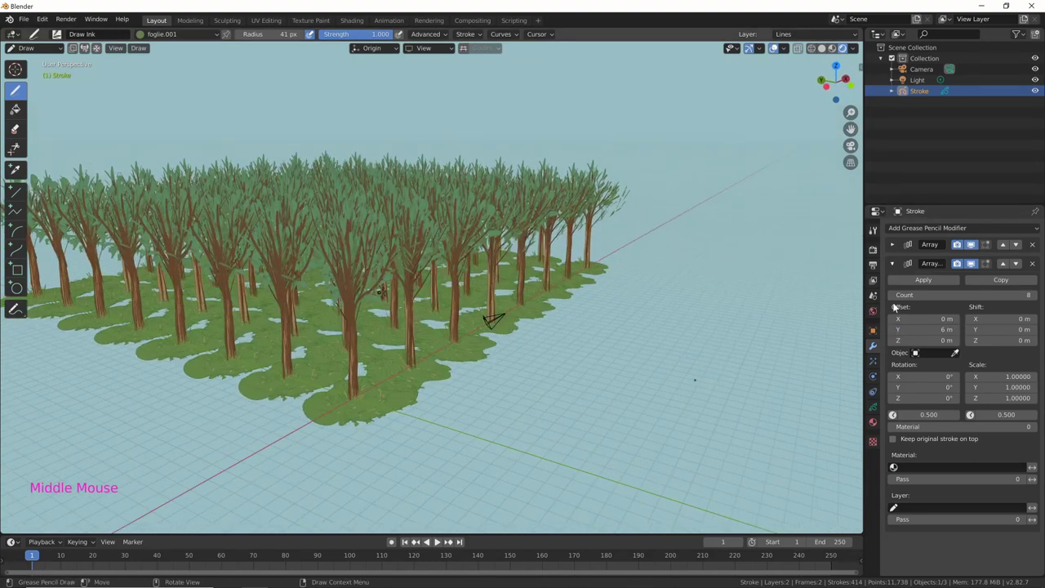
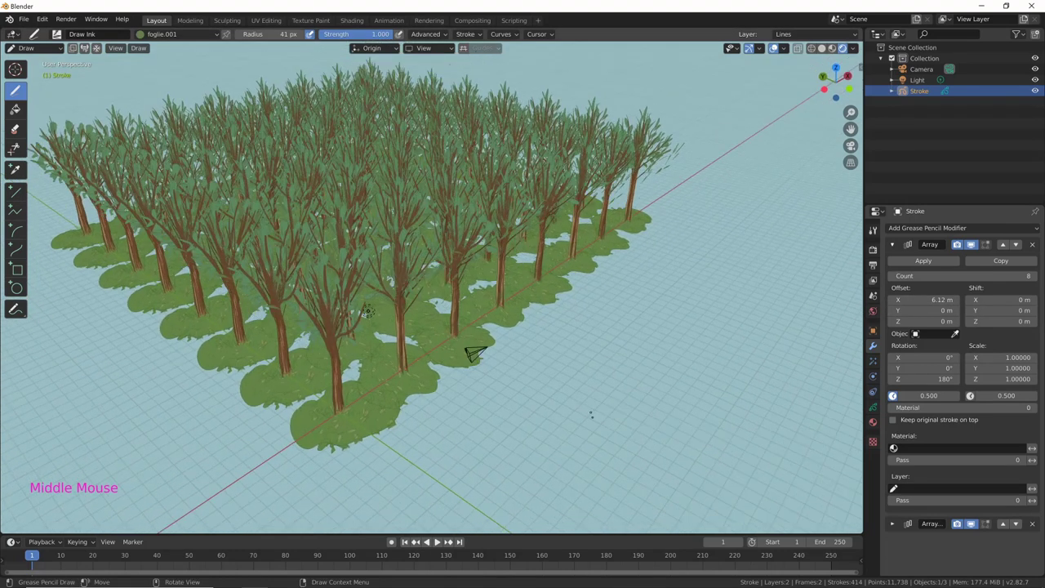
# Step: View the forest from directly above to check the first Array modifier's layout
pyautogui.press('KP_7')
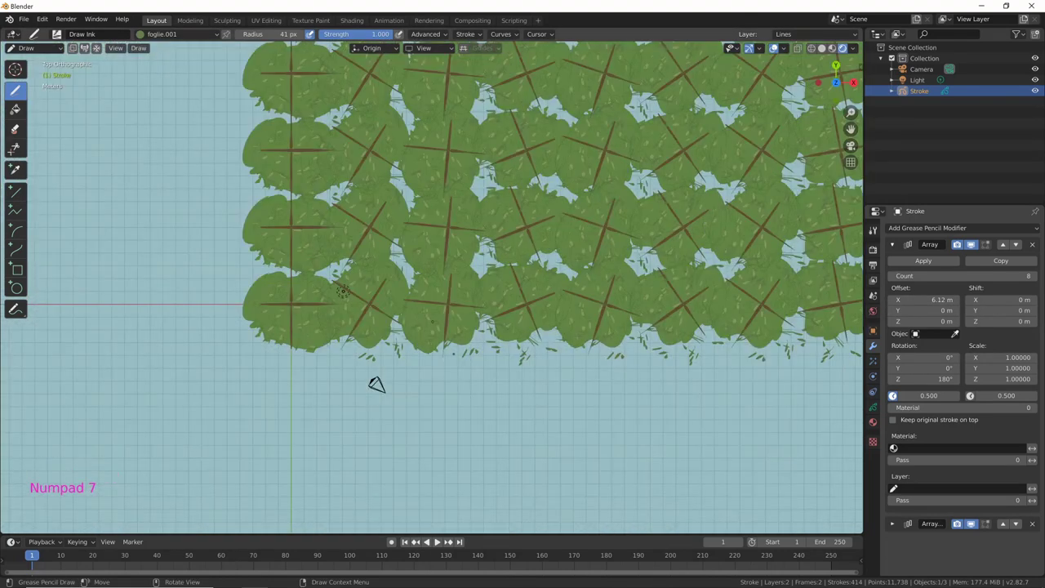
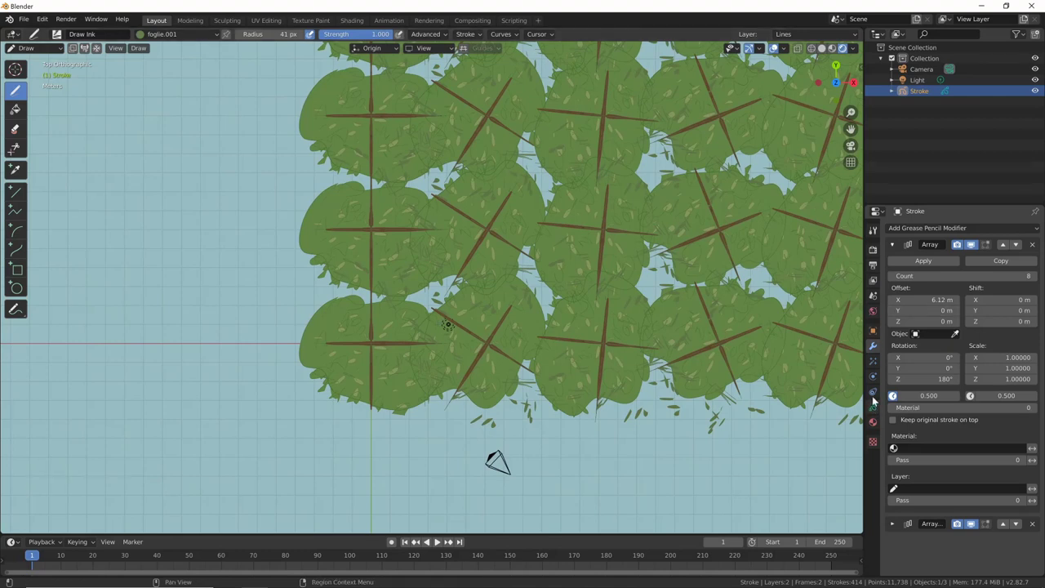
# Step: Show the Stroke object's material list to pick erba for the grass strokes
pyautogui.click(871, 431)
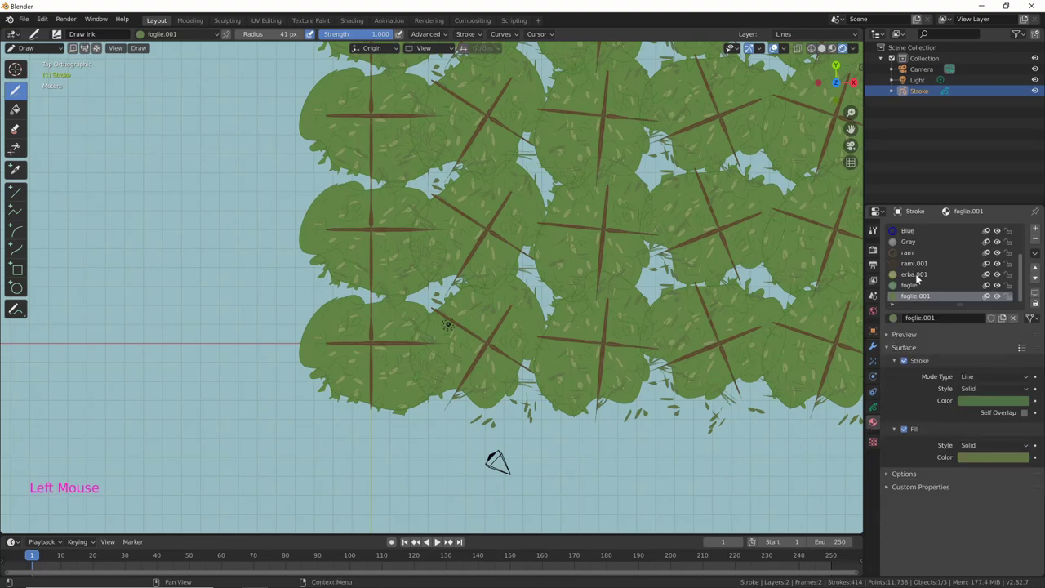
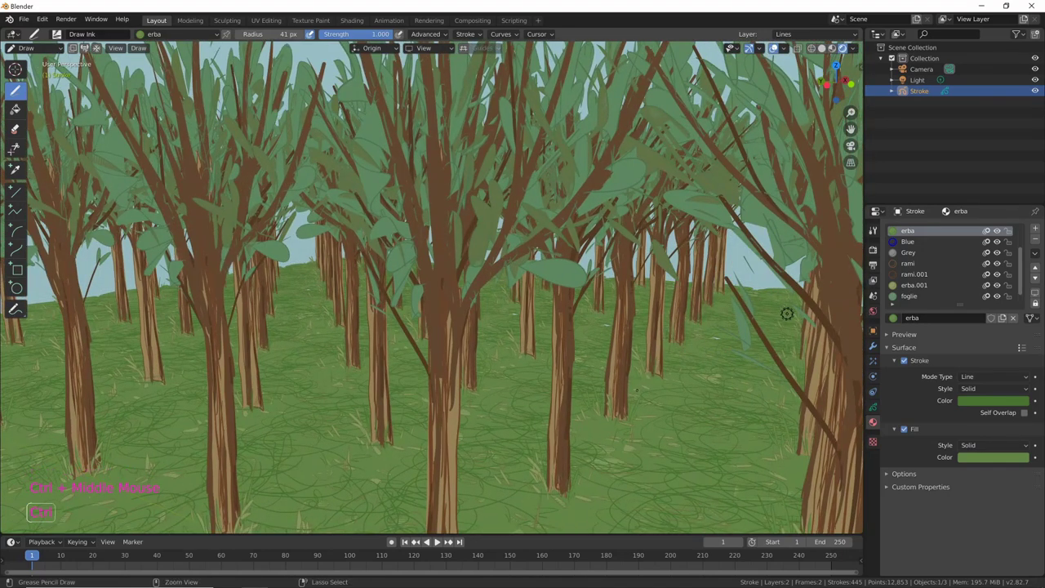
# Step: Switch to Object Mode, inspect the forest from several angles and show its modifier settings
pyautogui.press('ctrl+Tab')
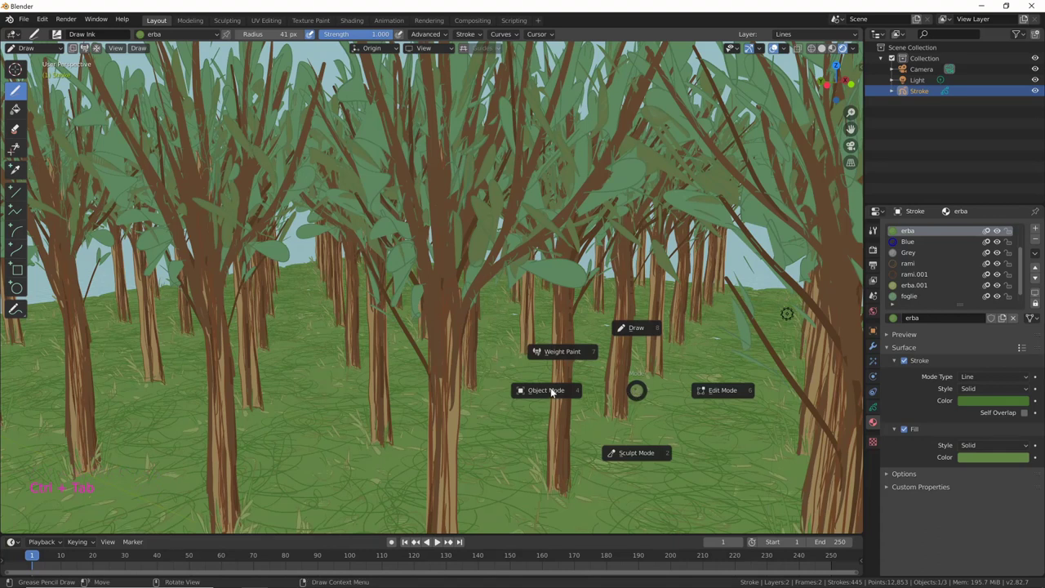
pyautogui.middleClick(612, 385)
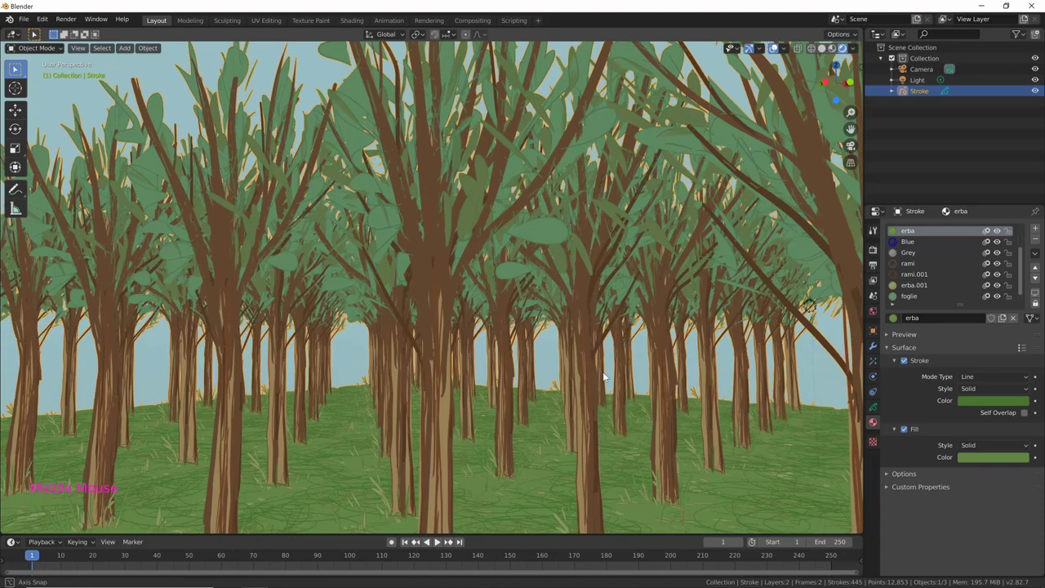
pyautogui.middleClick(601, 331)
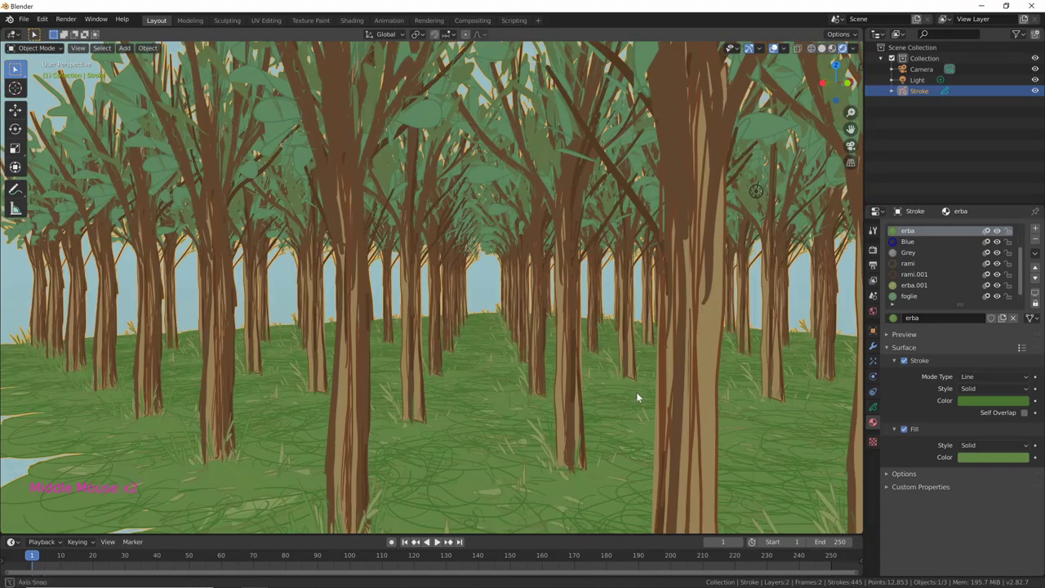
pyautogui.middleClick(663, 394)
pyautogui.press('KP_7')
pyautogui.middleClick(551, 403)
pyautogui.middleClick(586, 388)
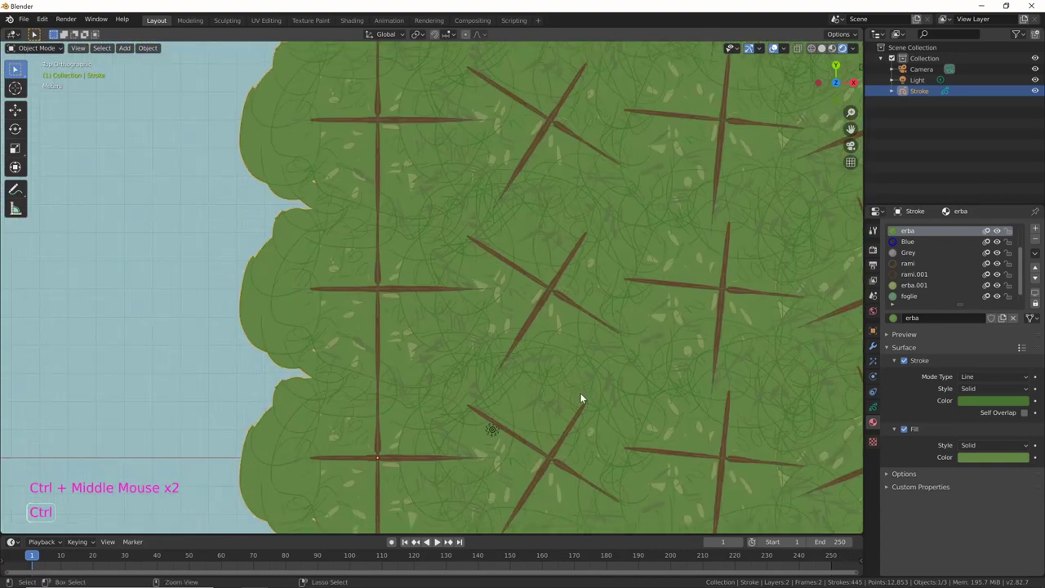
pyautogui.middleClick(579, 406)
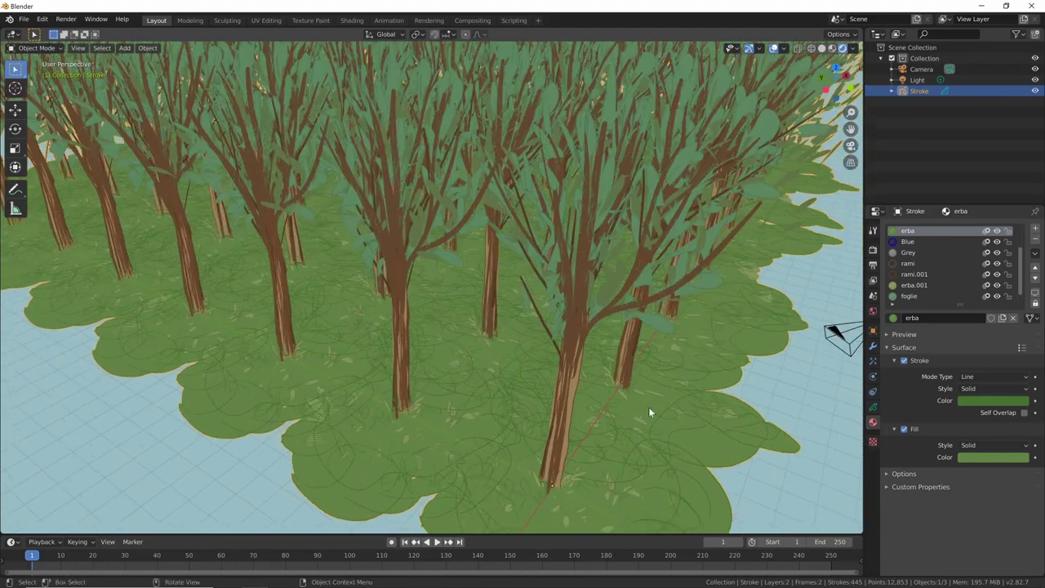
pyautogui.middleClick(690, 408)
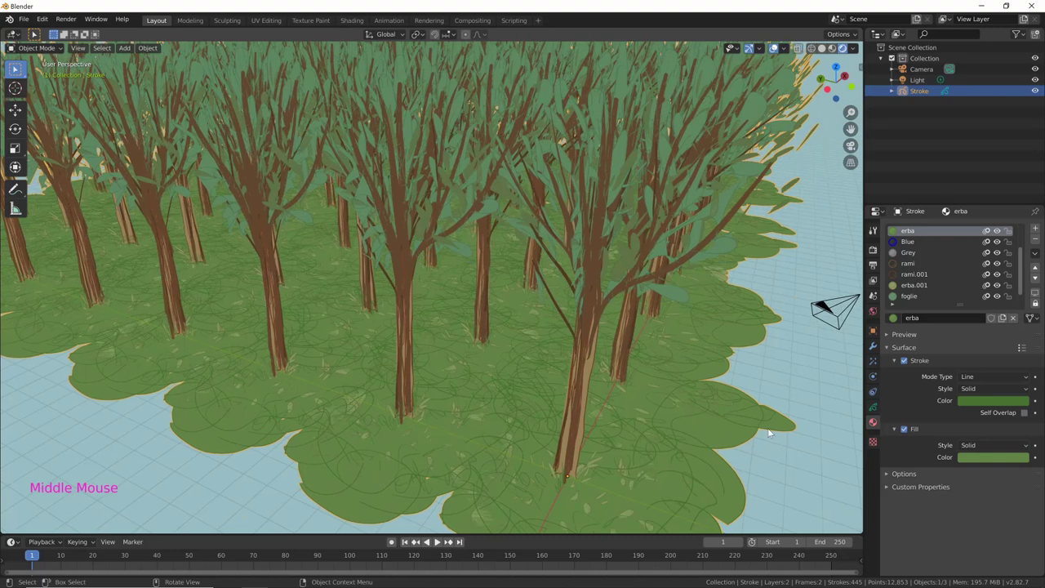
pyautogui.click(840, 401)
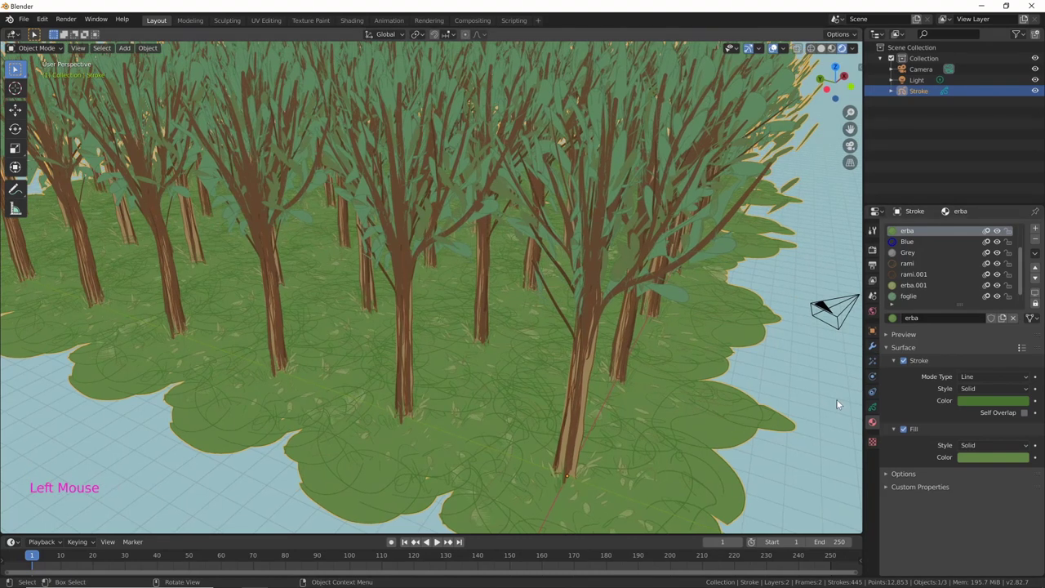
# Step: Add a Simplify Grease Pencil modifier and switch it to Adaptive mode
pyautogui.click(908, 261)
pyautogui.click(951, 228)
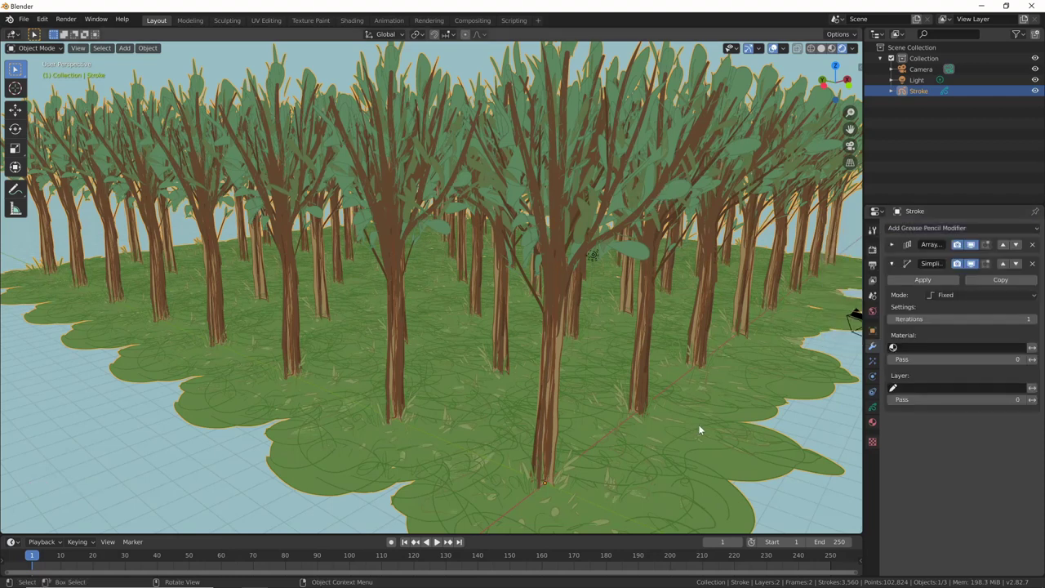
pyautogui.middleClick(708, 426)
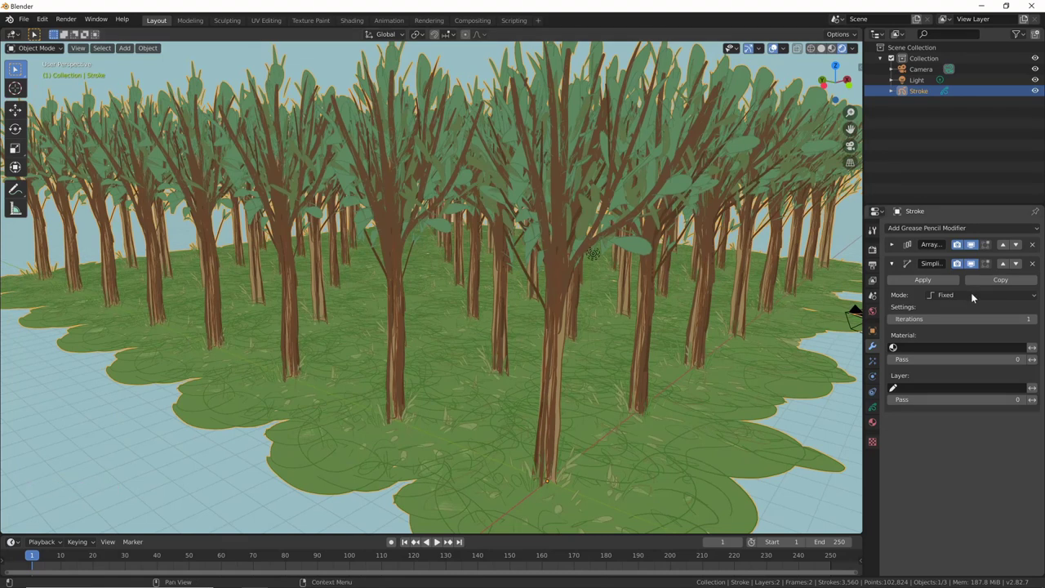
pyautogui.click(976, 296)
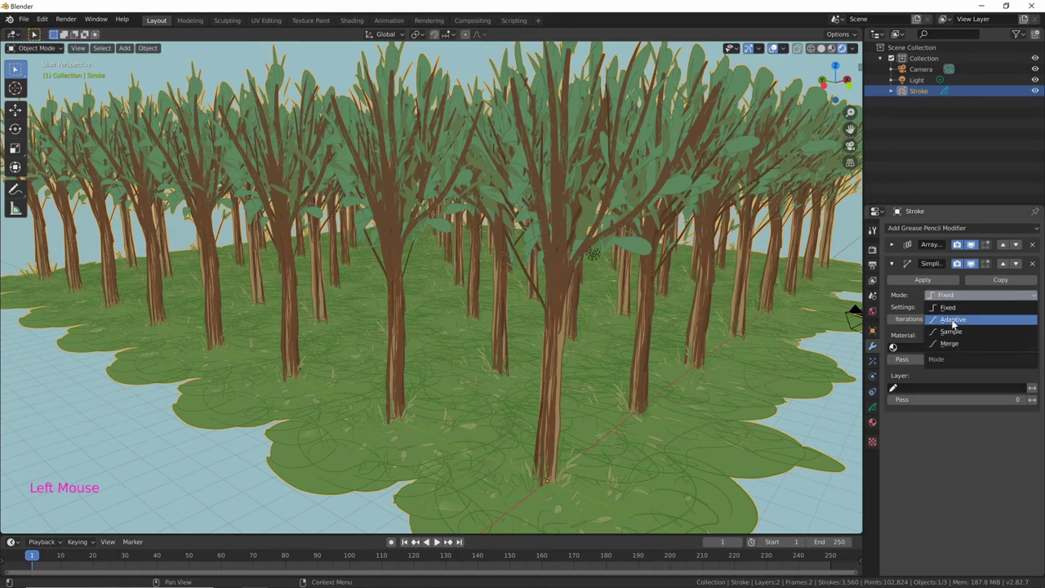
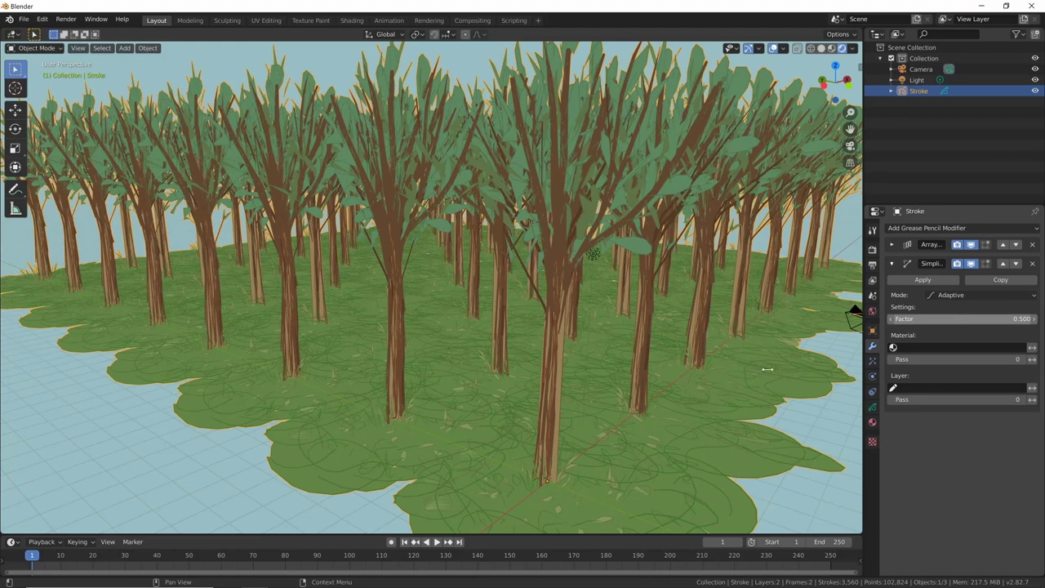
# Step: Set the Simplify factor to 0.3 while checking the thinned forest strokes
pyautogui.middleClick(691, 404)
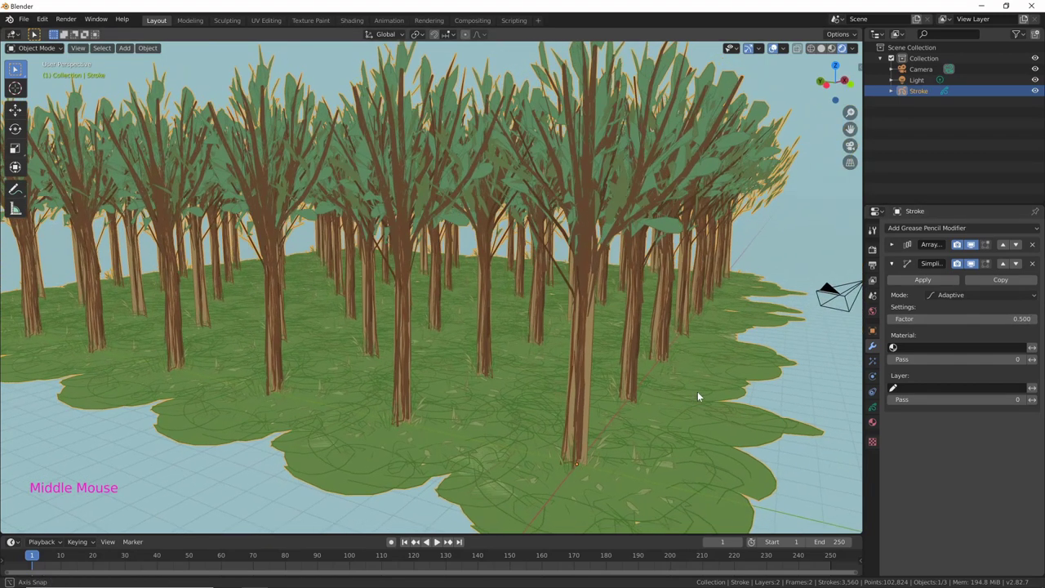
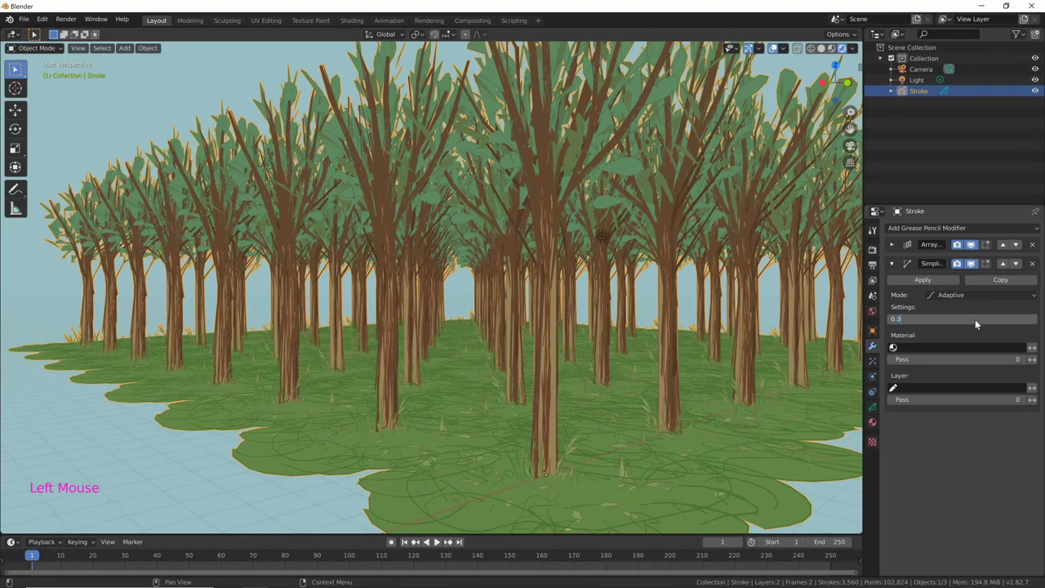
pyautogui.middleClick(677, 435)
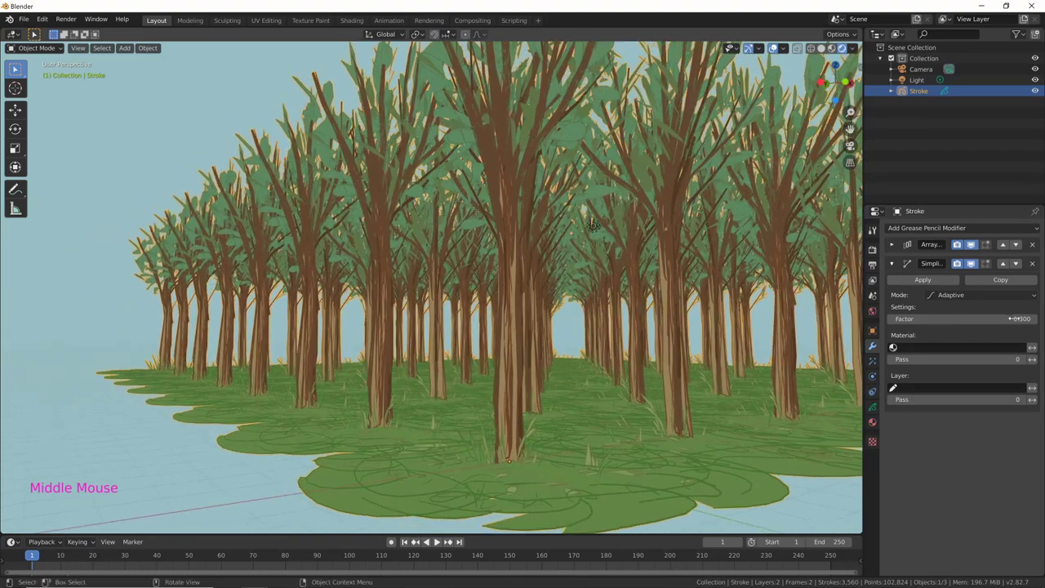
pyautogui.write('|')
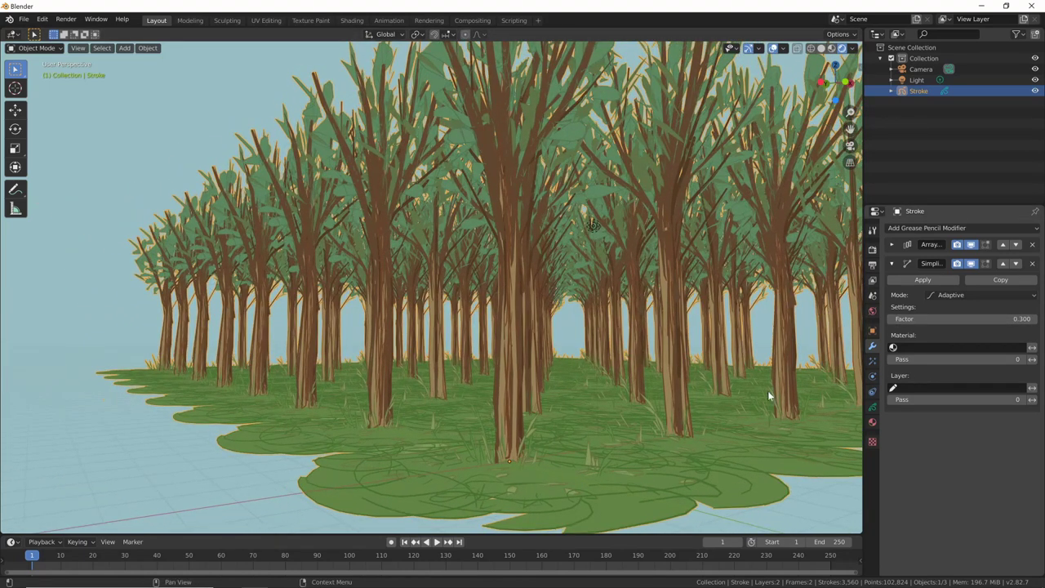
pyautogui.middleClick(683, 429)
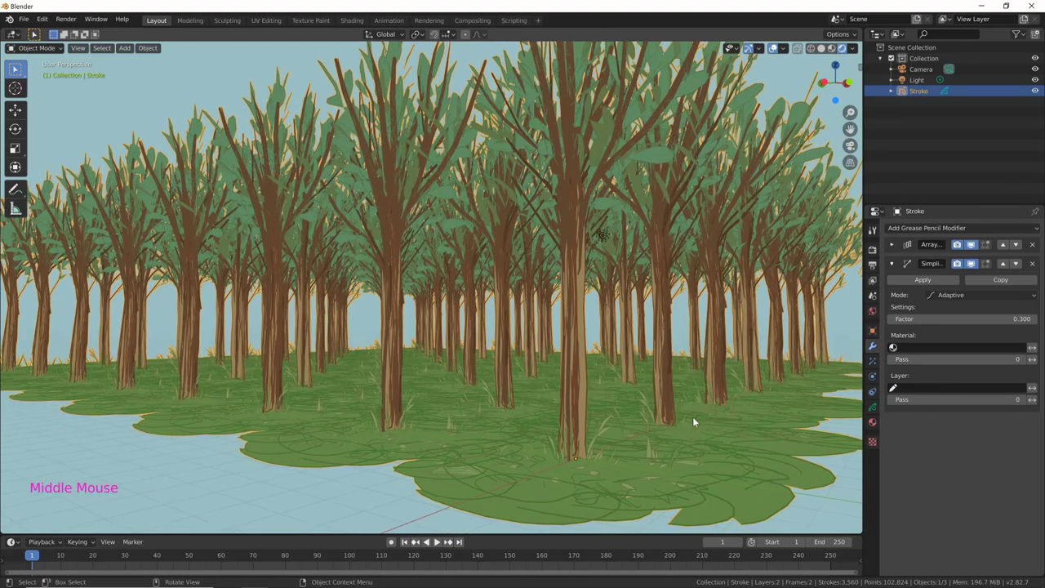
pyautogui.write('|')
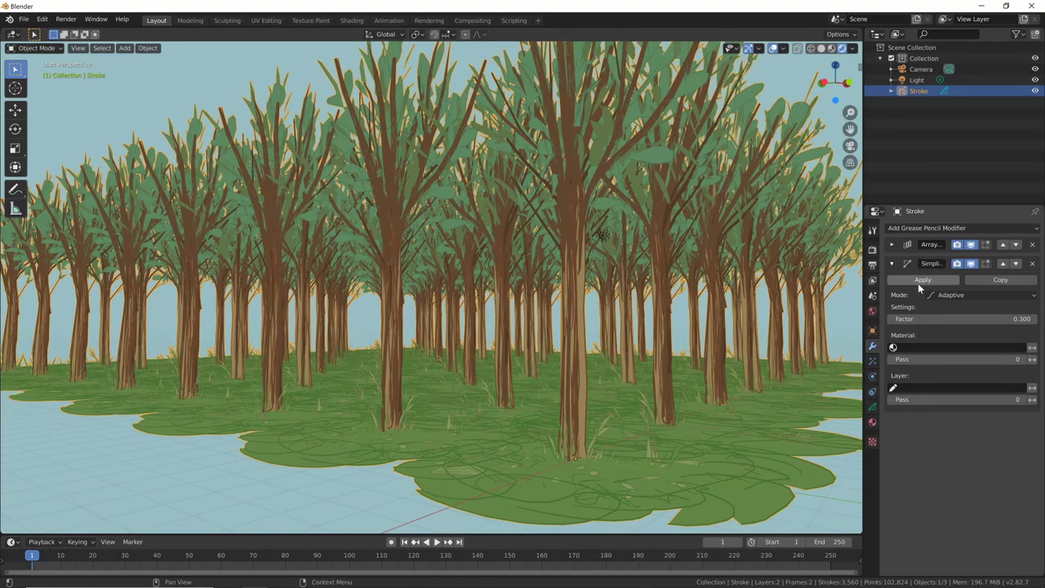
# Step: Apply the remaining Array modifier permanently to the forest strokes
pyautogui.click(882, 327)
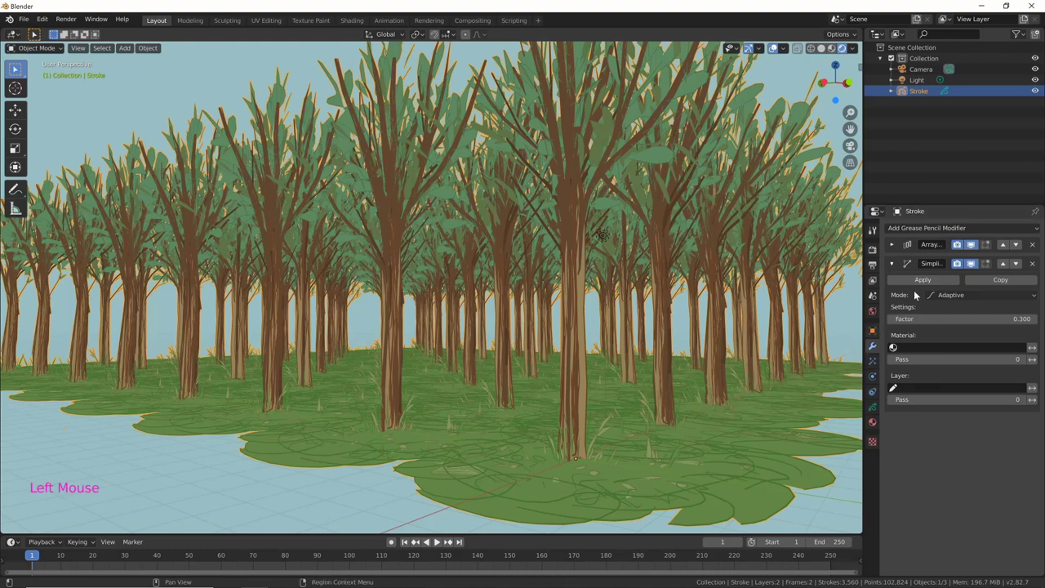
pyautogui.write('|')
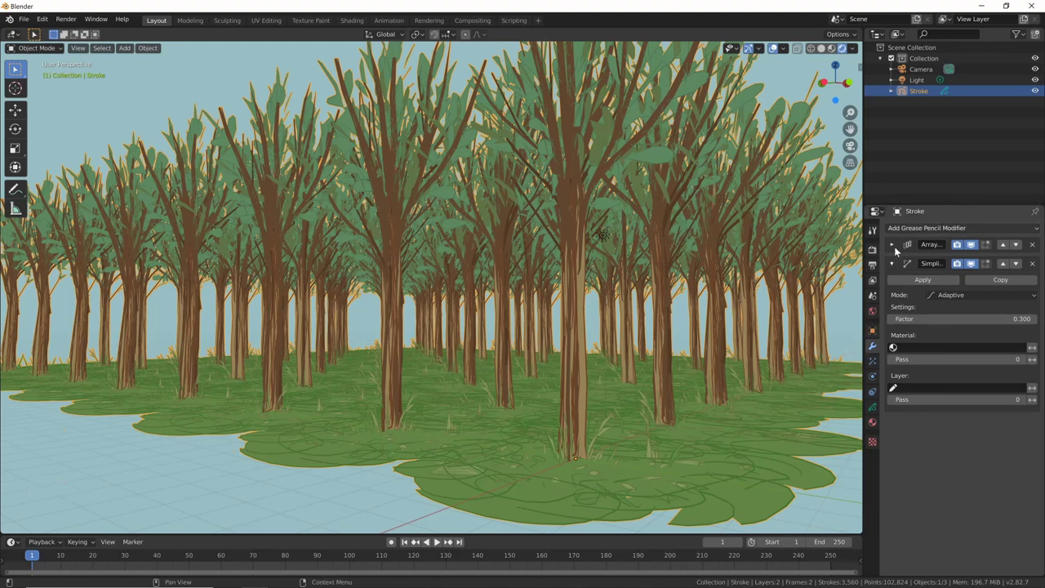
pyautogui.click(873, 306)
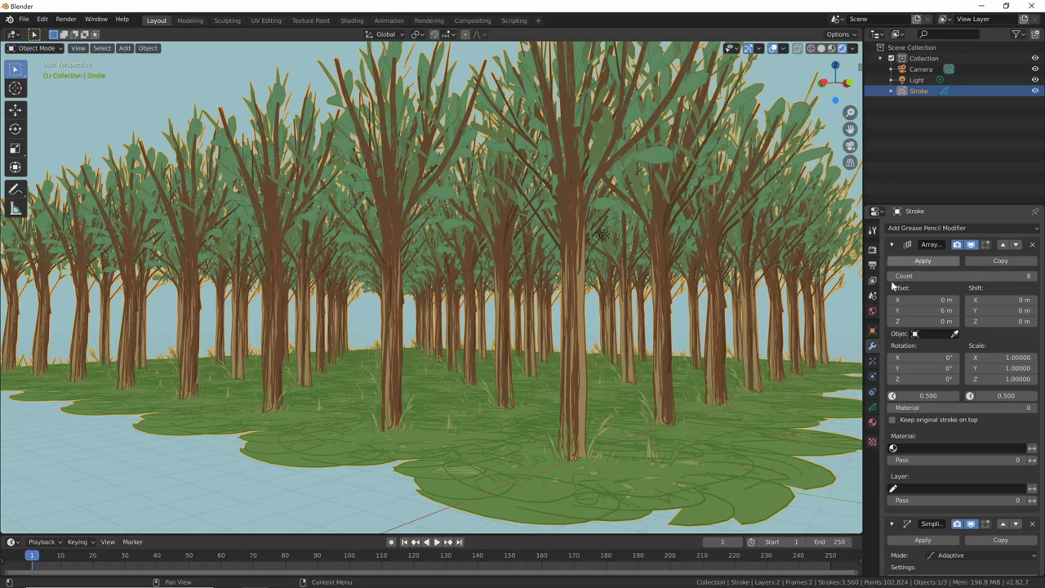
pyautogui.click(895, 283)
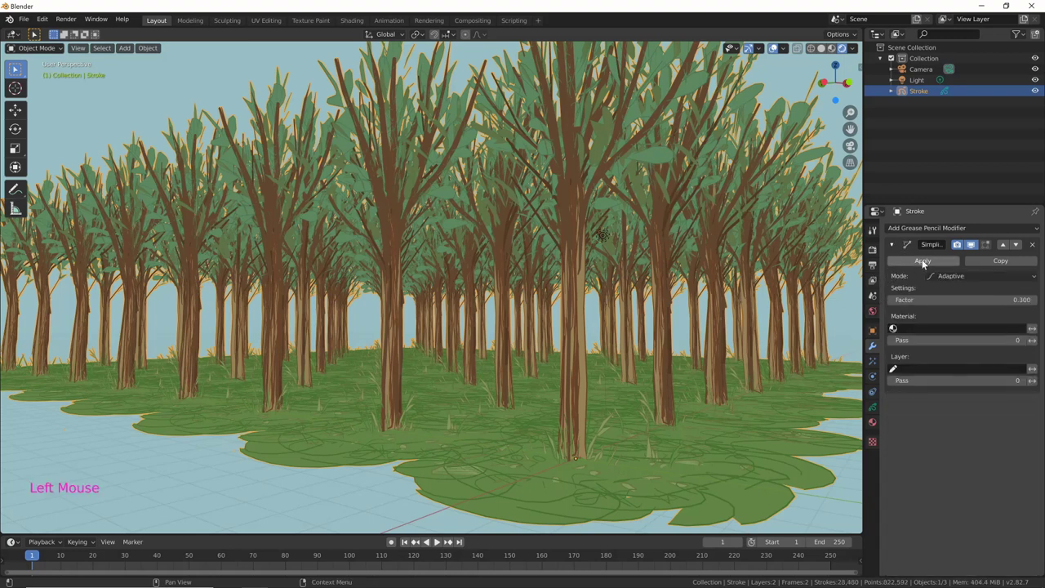
# Step: Apply the Simplify modifier too, leaving the forest with no modifiers
pyautogui.click(848, 308)
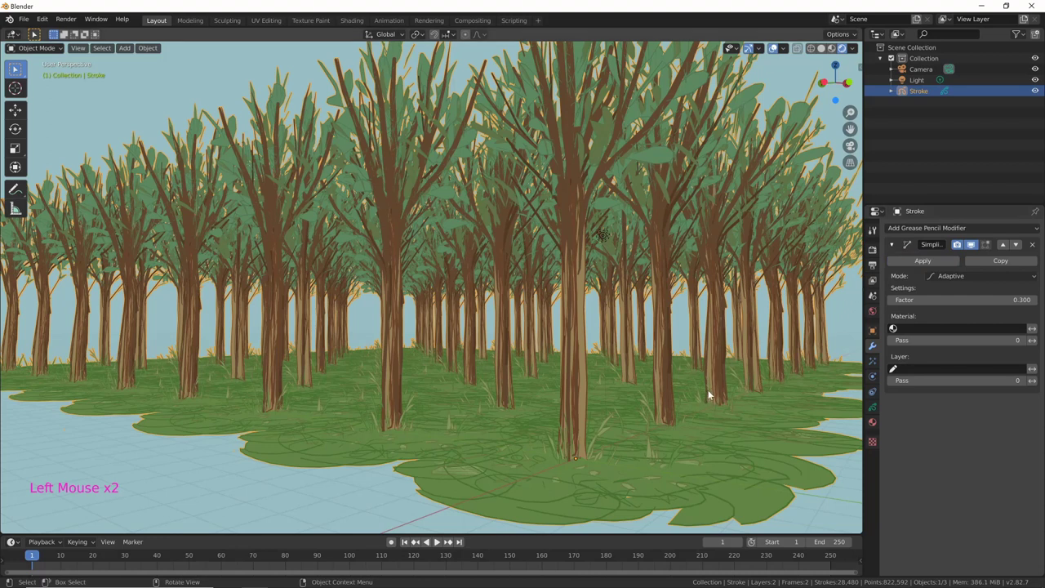
pyautogui.middleClick(702, 404)
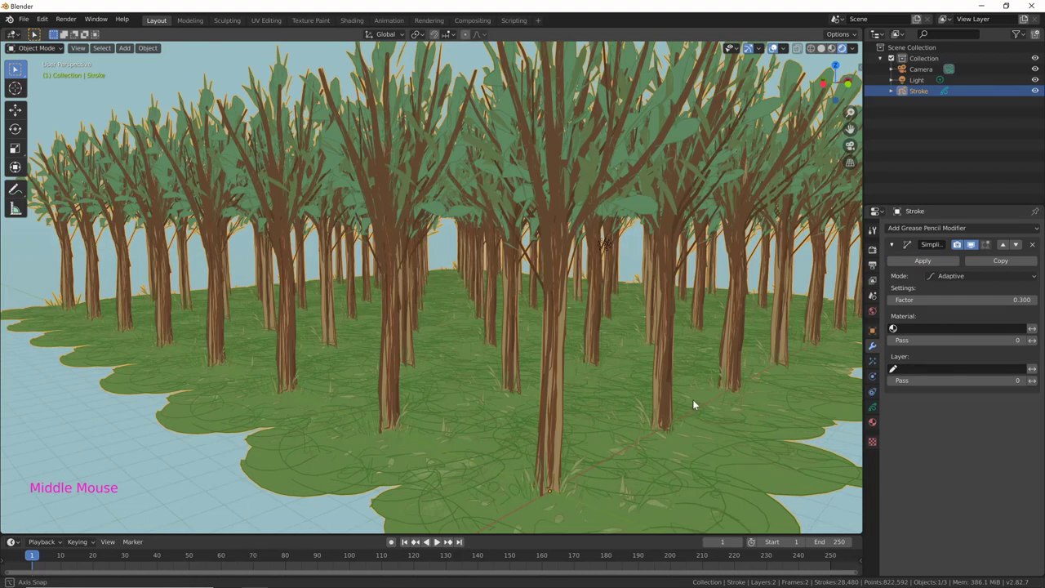
pyautogui.click(895, 295)
pyautogui.middleClick(682, 409)
pyautogui.middleClick(692, 412)
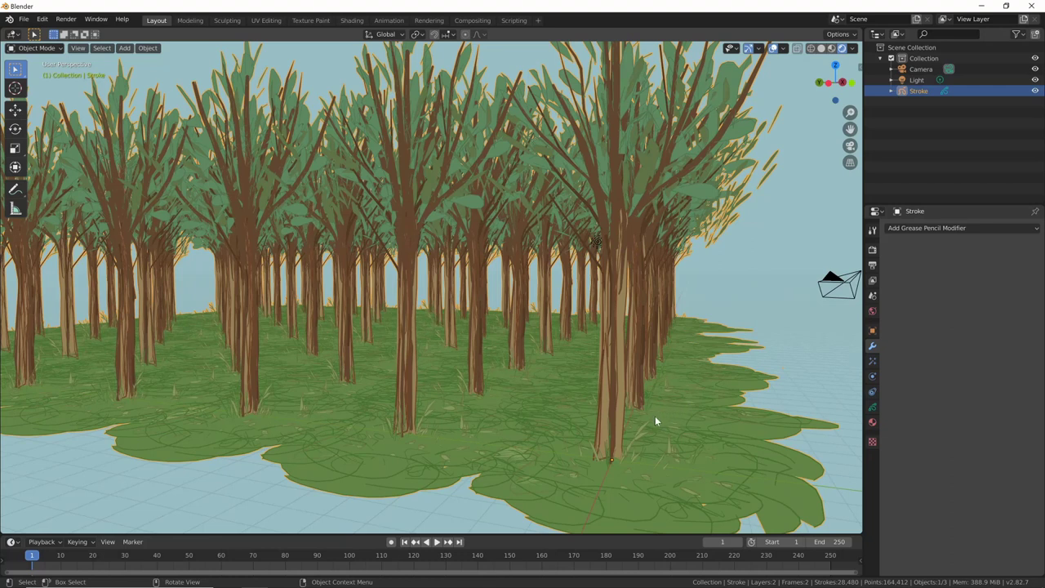
# Step: Toggle between drawing and Object Mode while orbiting around the forest
pyautogui.press('ctrl+Tab')
pyautogui.middleClick(617, 450)
pyautogui.press('ctrl+Tab')
pyautogui.press('ctrl+Tab')
pyautogui.click(614, 438)
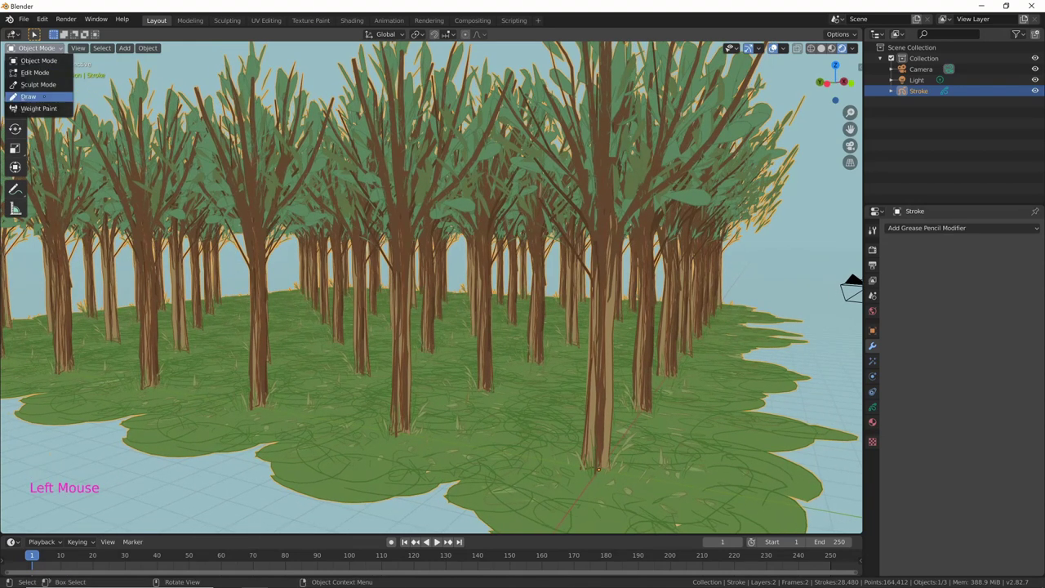
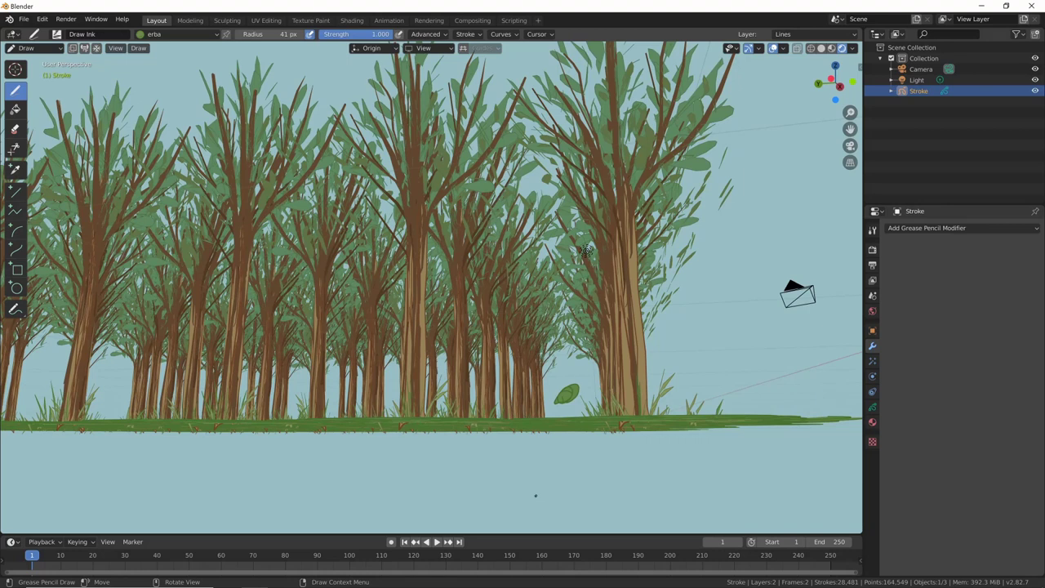
# Step: Undo back to the unapplied Array and Simplify setup, redoing one step
pyautogui.press('ctrl+z')
pyautogui.press('ctrl+z')
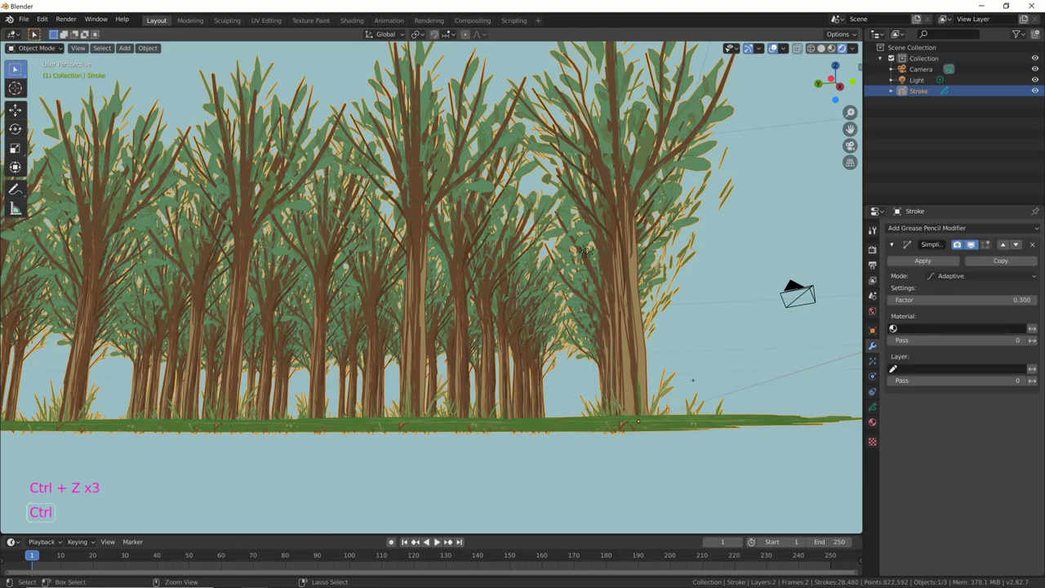
pyautogui.press('ctrl+z')
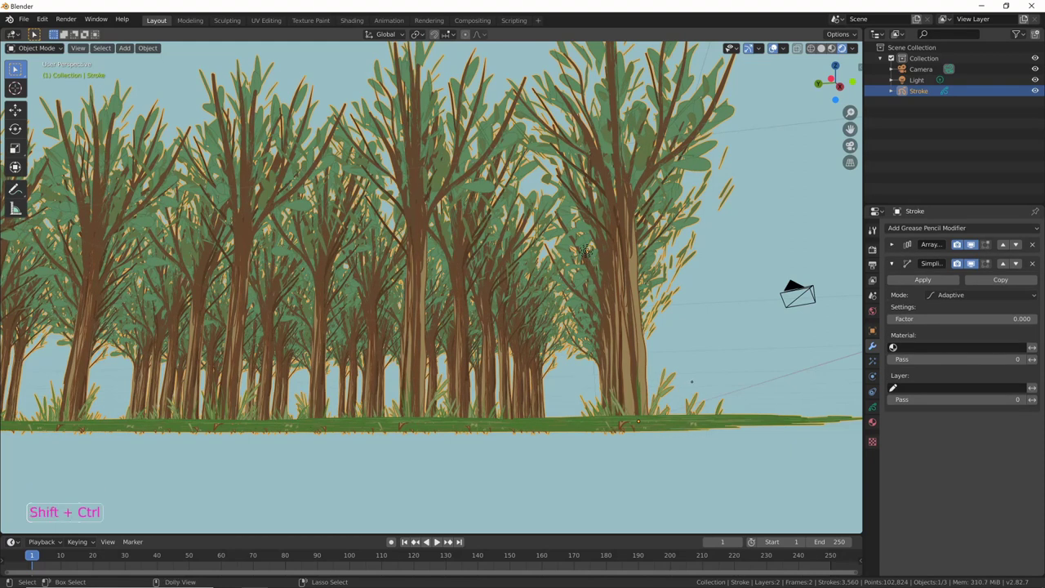
pyautogui.press('ctrl+shift+z')
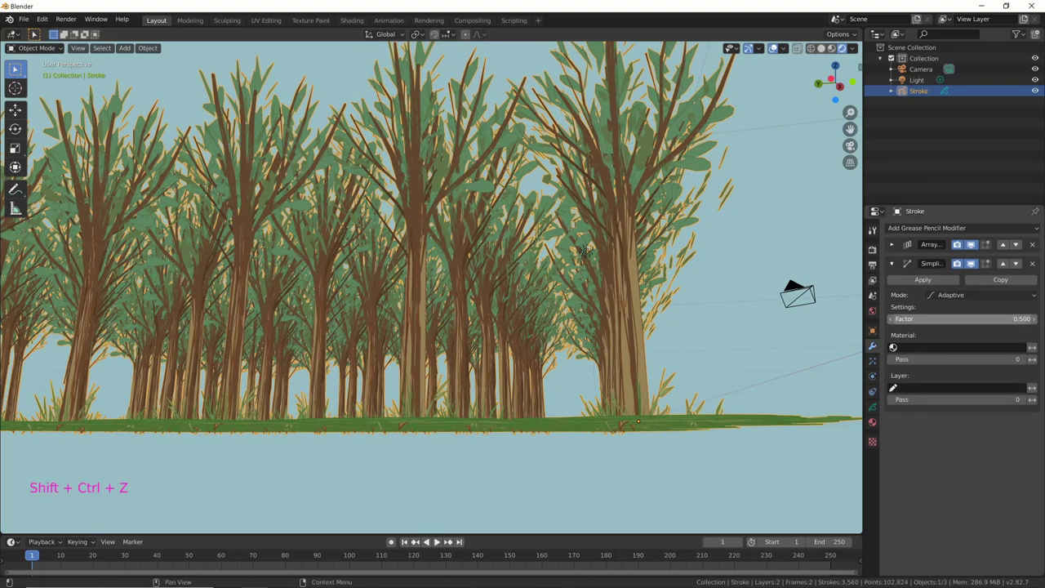
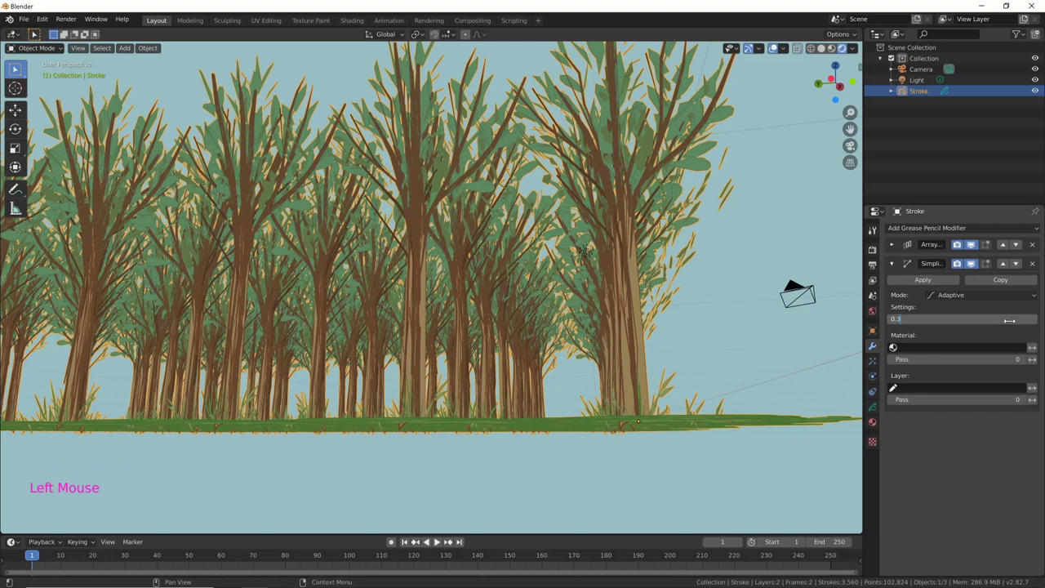
# Step: Rename the Stroke forest object to 'alberi' in the Outliner
pyautogui.middleClick(617, 398)
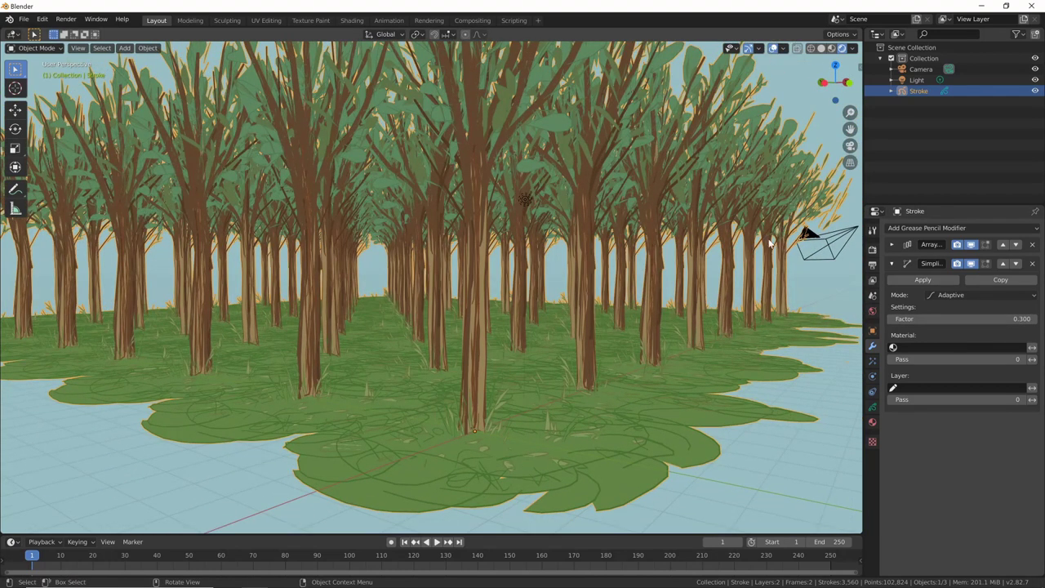
pyautogui.doubleClick(918, 94)
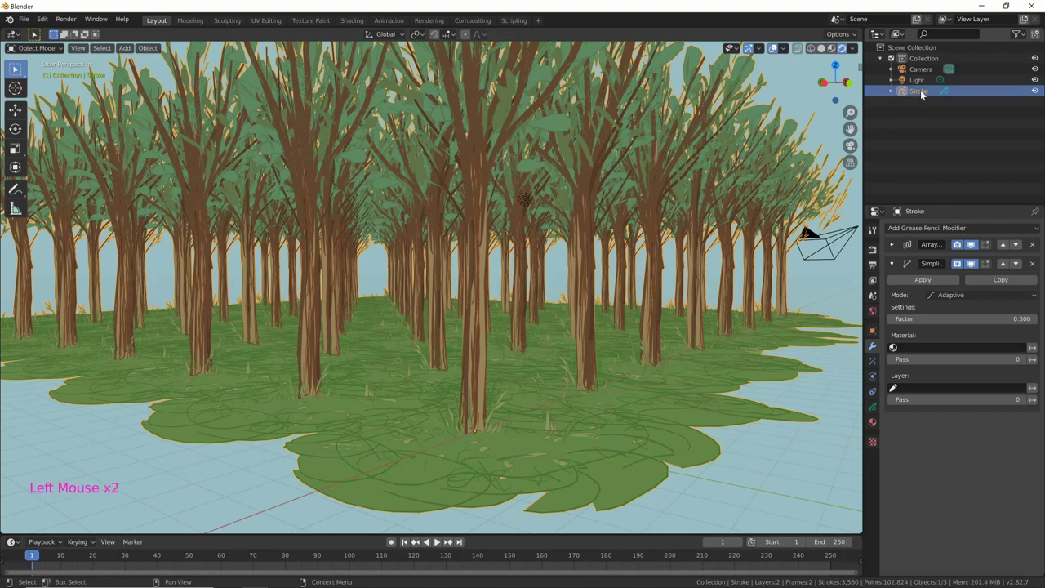
pyautogui.doubleClick(926, 94)
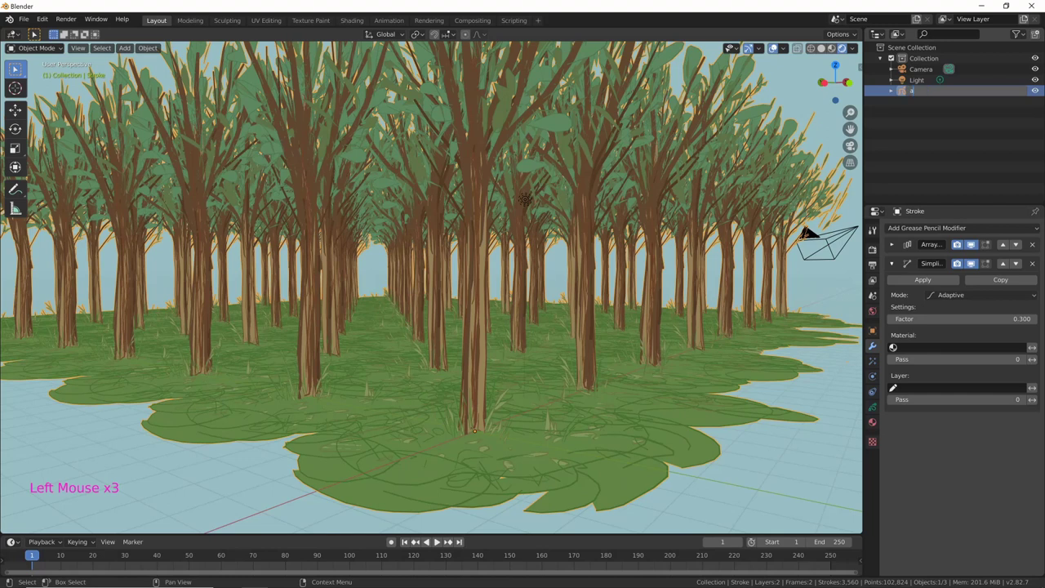
pyautogui.write('|')
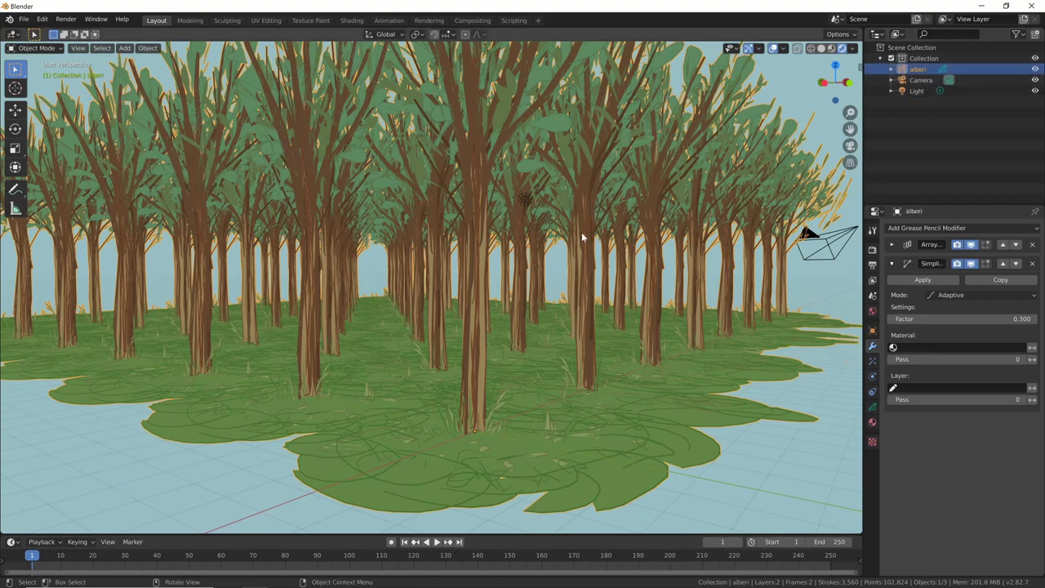
# Step: Bring up the Add menu on the Grease Pencil submenu to add a Blank object
pyautogui.press('shift+a')
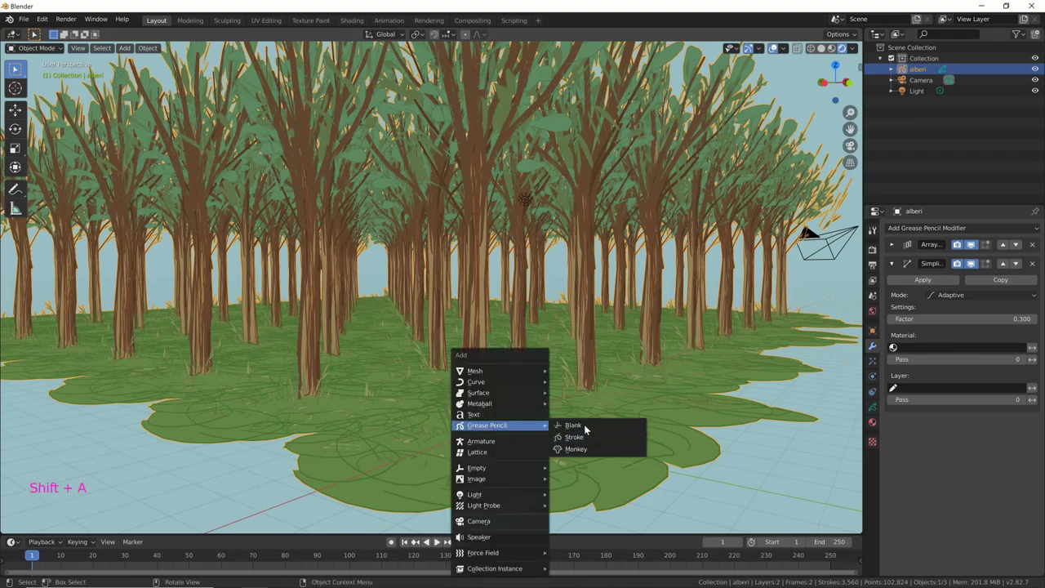
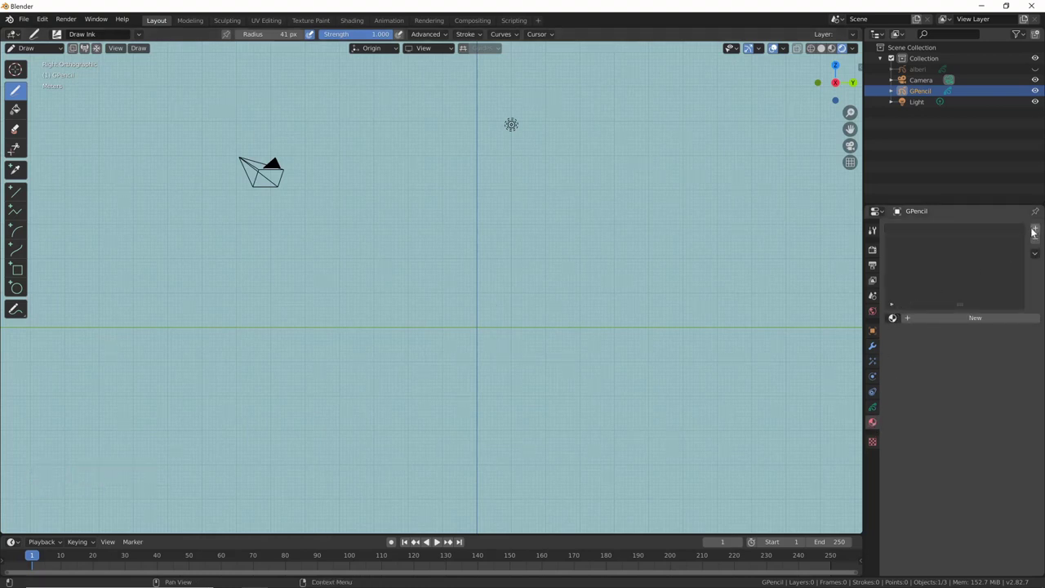
# Step: Assign the Blue material to GPencil and recolour it yellow stroke with pale yellow fill
pyautogui.click(1038, 227)
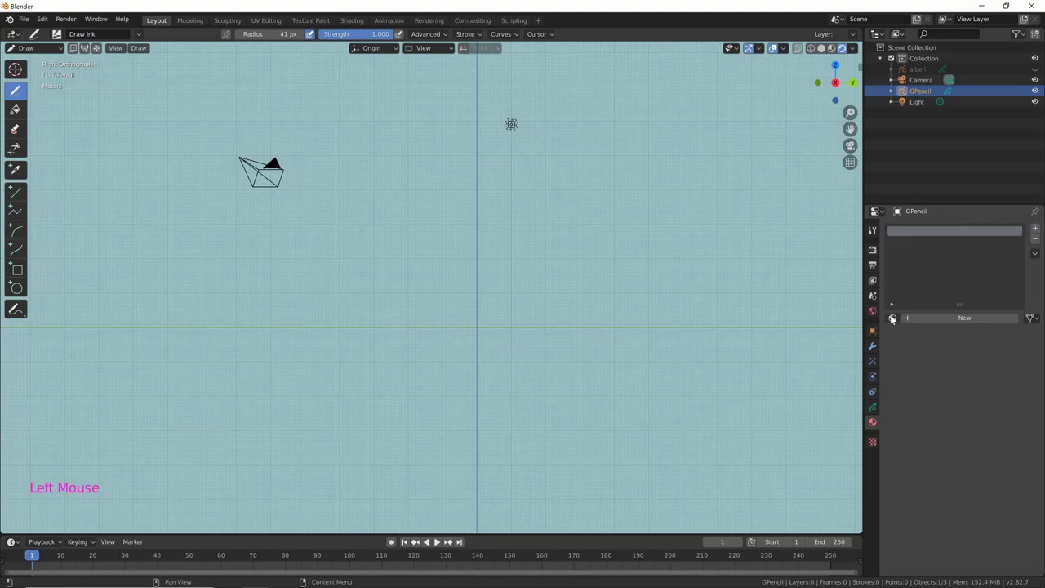
pyautogui.click(896, 318)
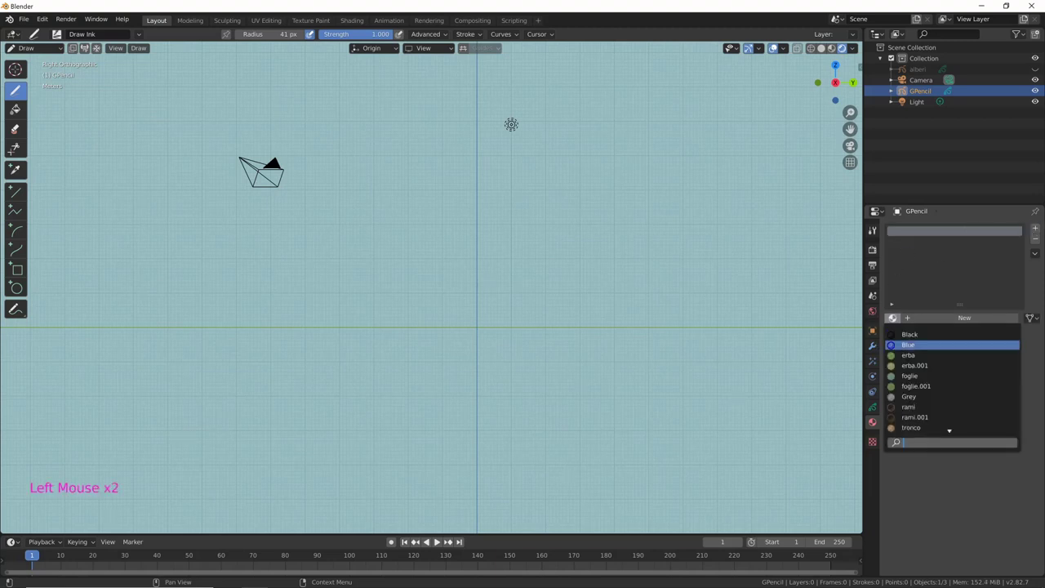
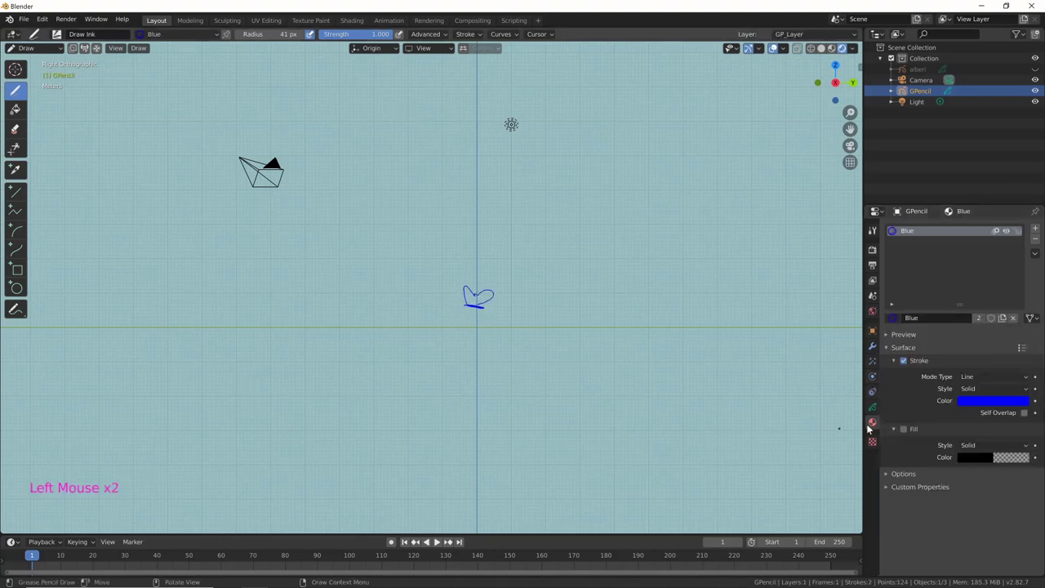
pyautogui.click(982, 401)
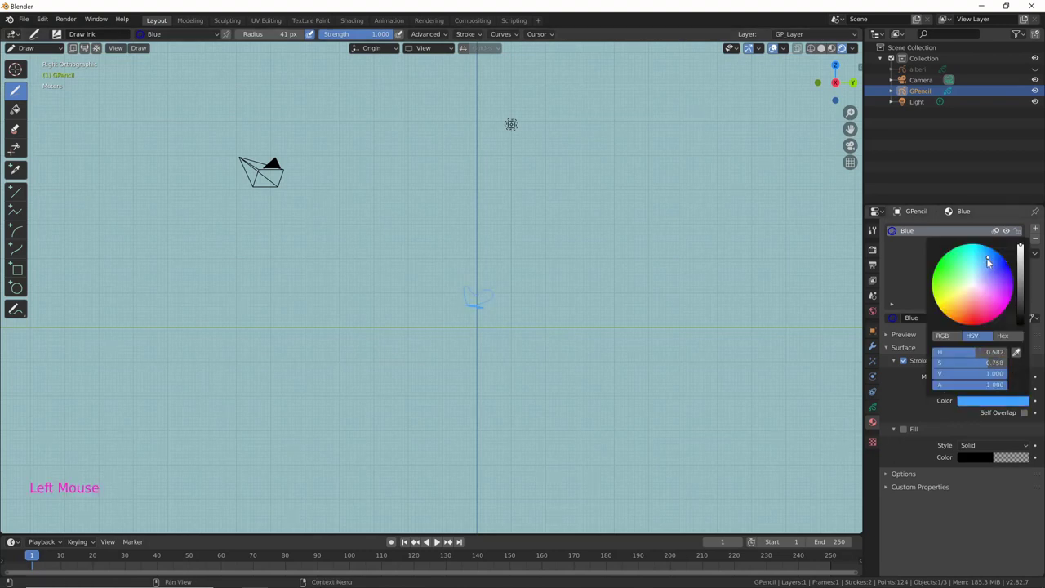
pyautogui.click(996, 398)
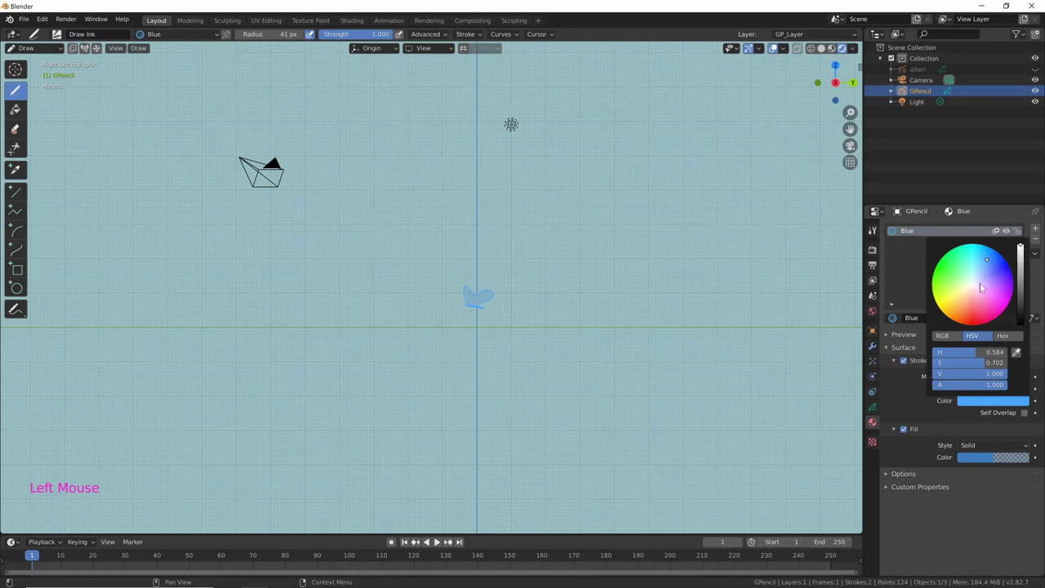
pyautogui.click(971, 458)
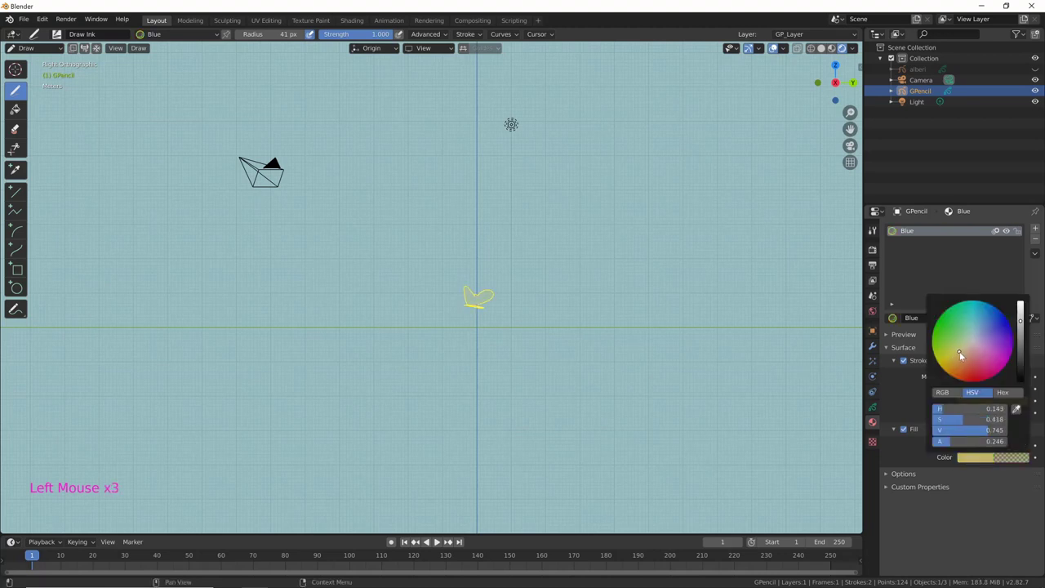
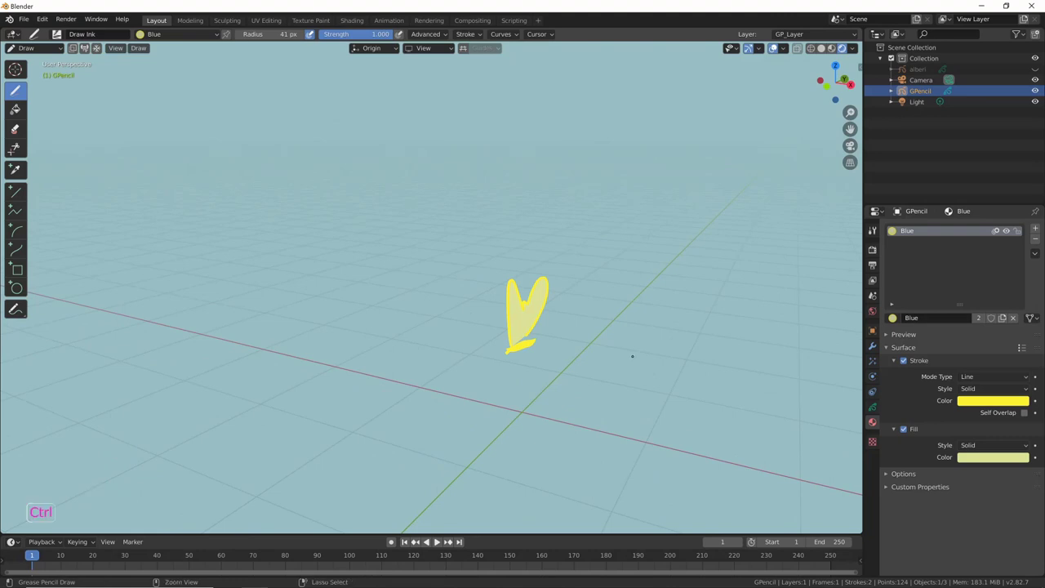
# Step: Switch the wing to Object Mode and rotate it diagonally in front view, base onto the centre line
pyautogui.press('ctrl+Tab')
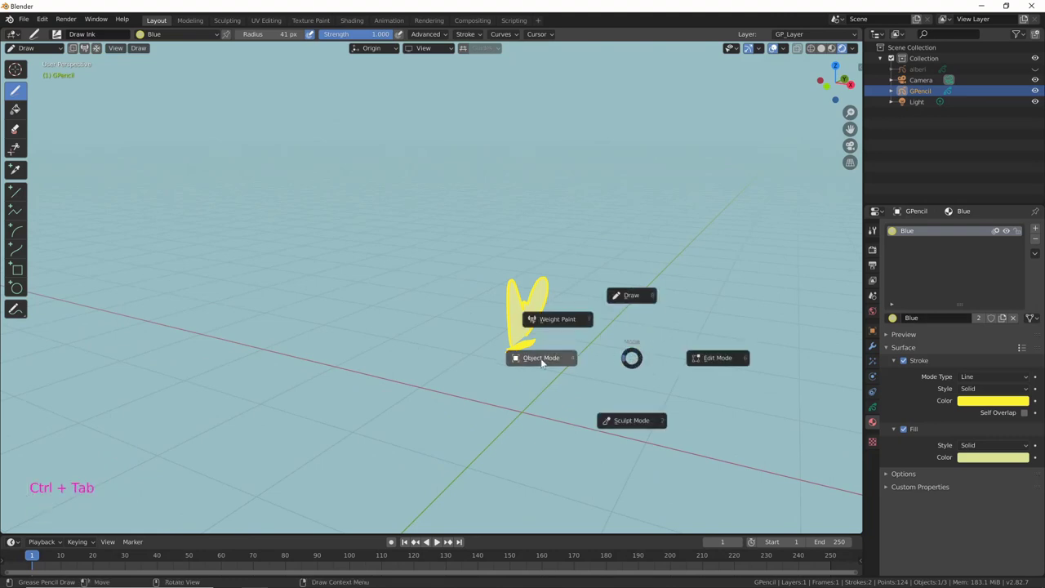
pyautogui.middleClick(615, 346)
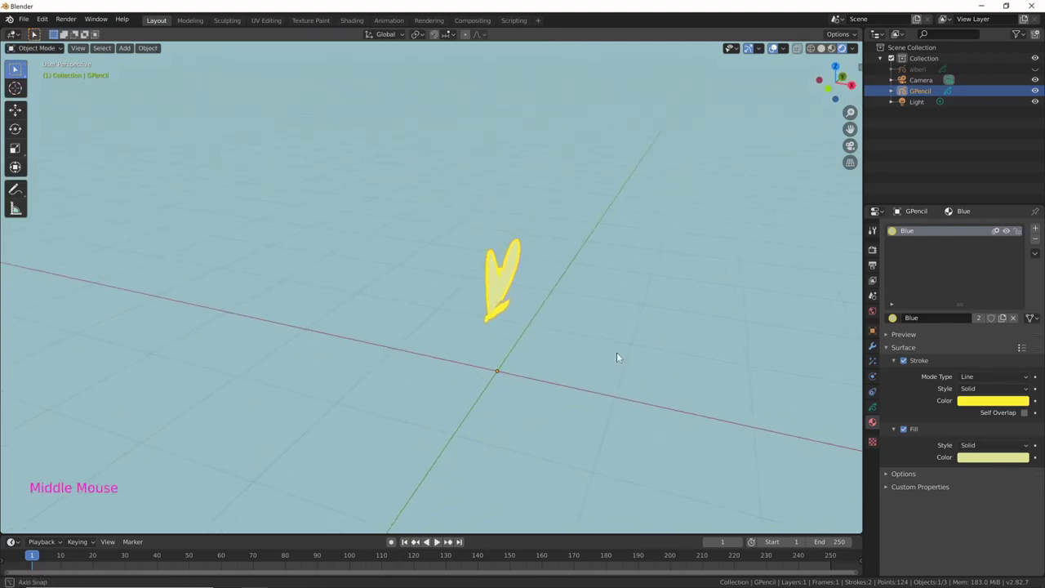
pyautogui.press('KP_1')
pyautogui.middleClick(507, 405)
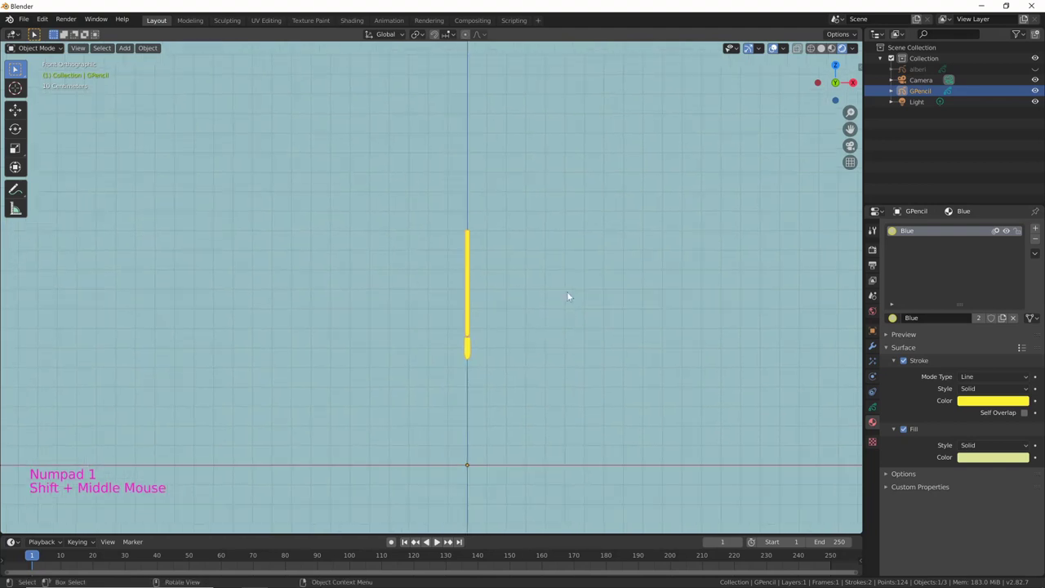
pyautogui.press('r')
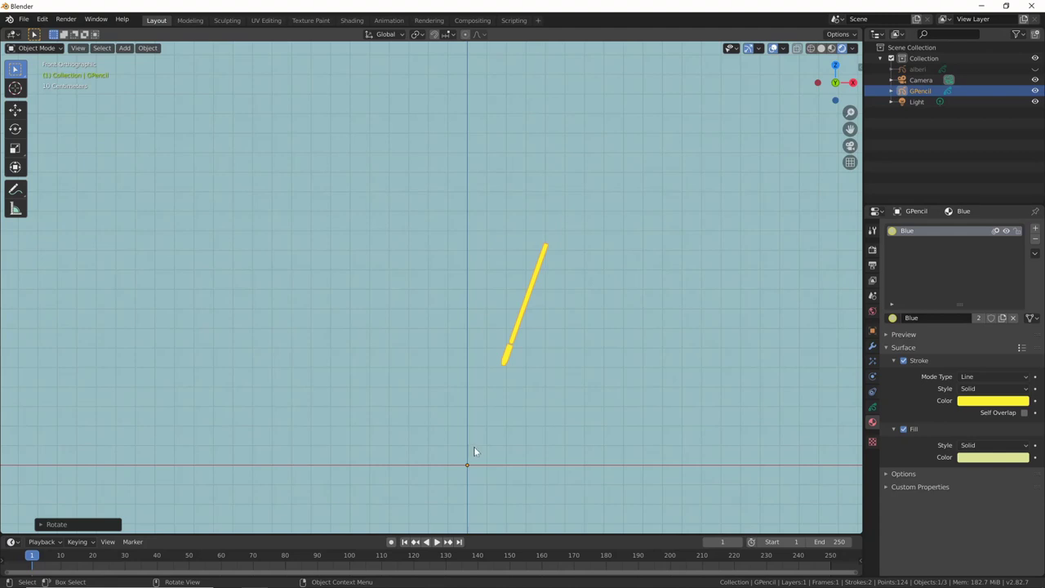
pyautogui.press('g')
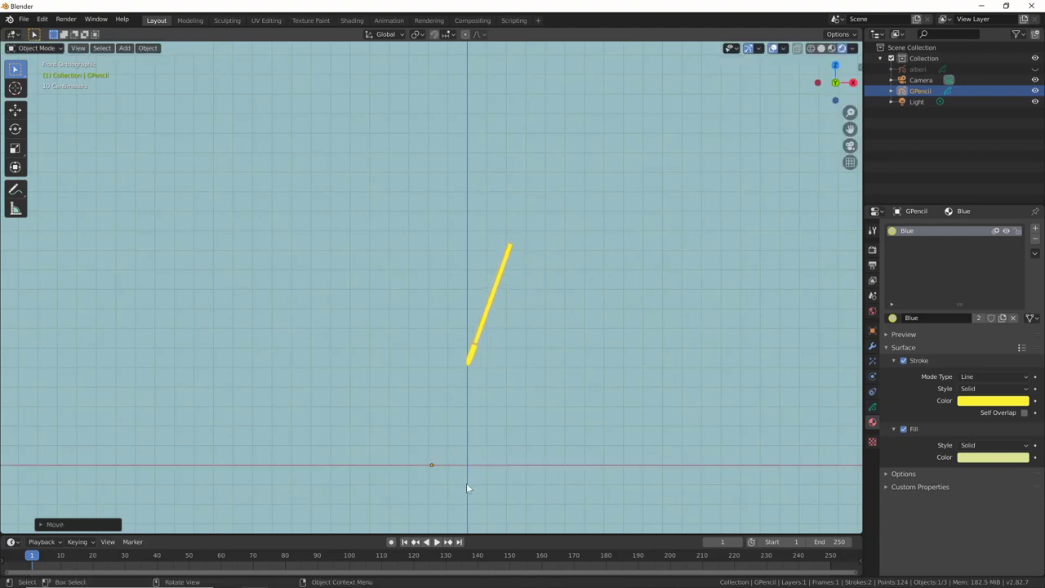
# Step: Refine the wing's rotation and position, checking it from front view
pyautogui.press('r')
pyautogui.press('g')
pyautogui.middleClick(609, 408)
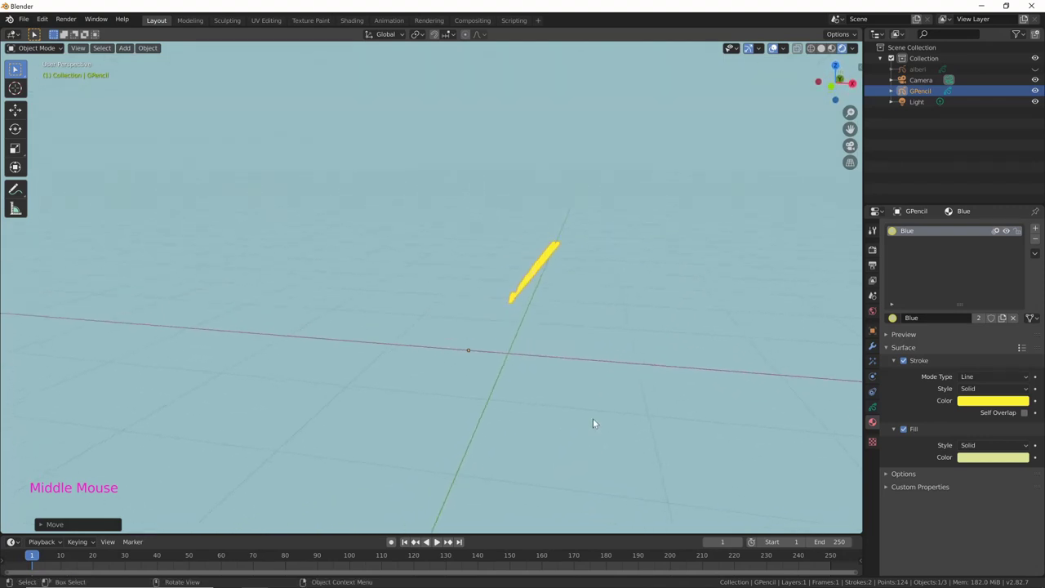
pyautogui.press('KP_1')
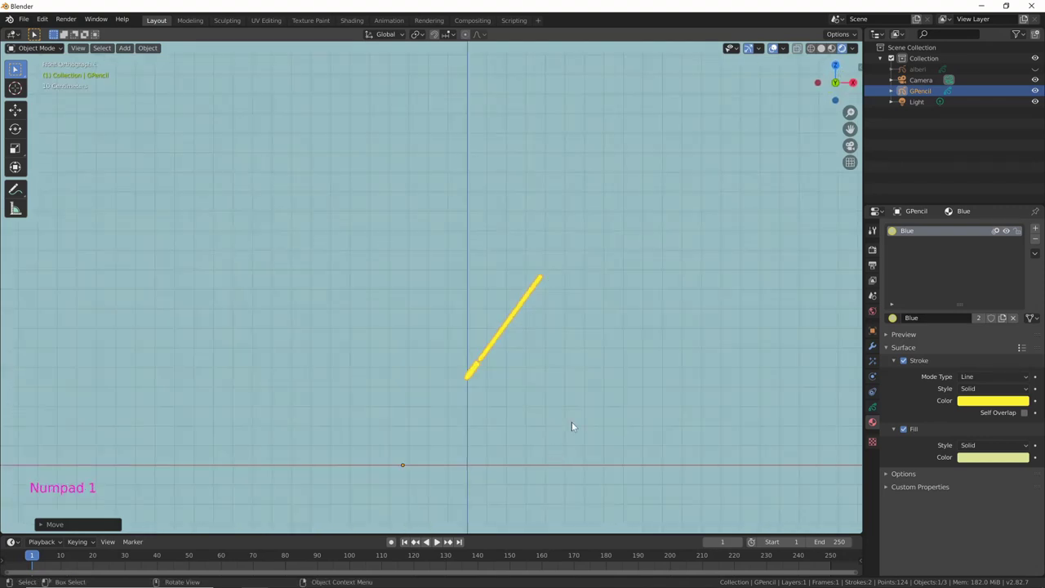
pyautogui.write('|')
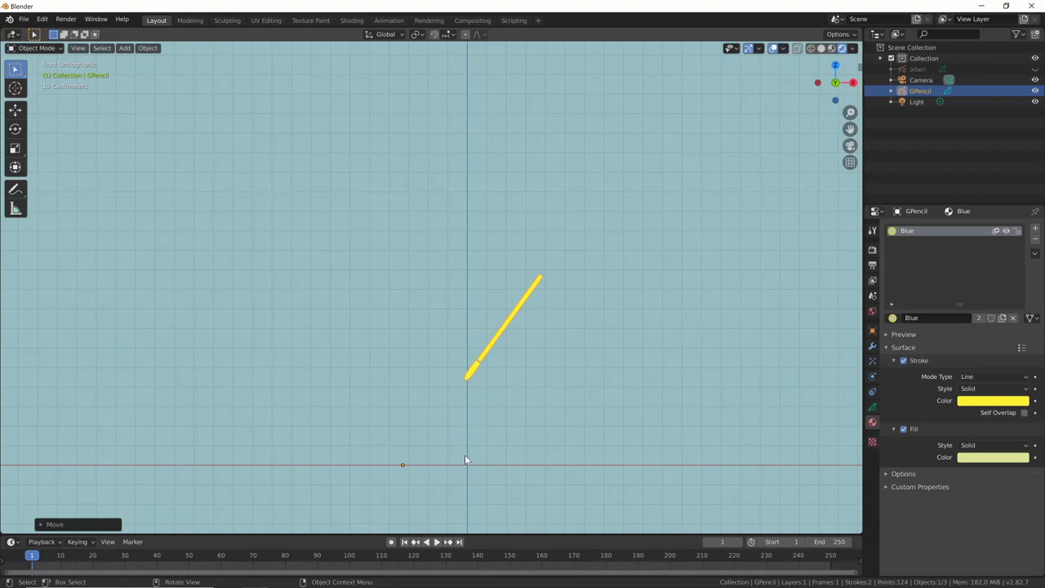
pyautogui.click(876, 346)
pyautogui.click(953, 229)
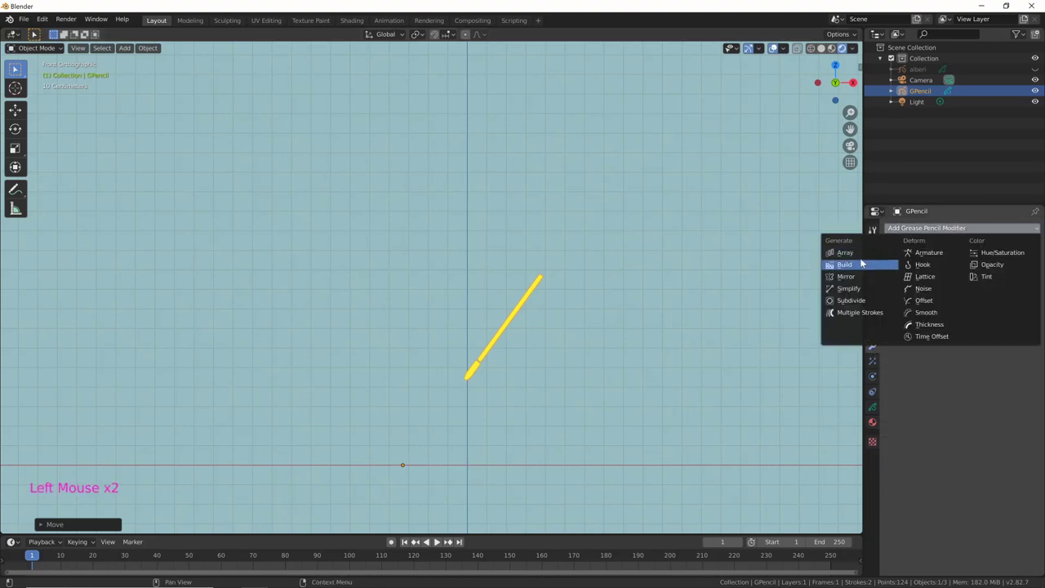
pyautogui.middleClick(857, 297)
pyautogui.write('|')
pyautogui.middleClick(776, 359)
pyautogui.middleClick(731, 366)
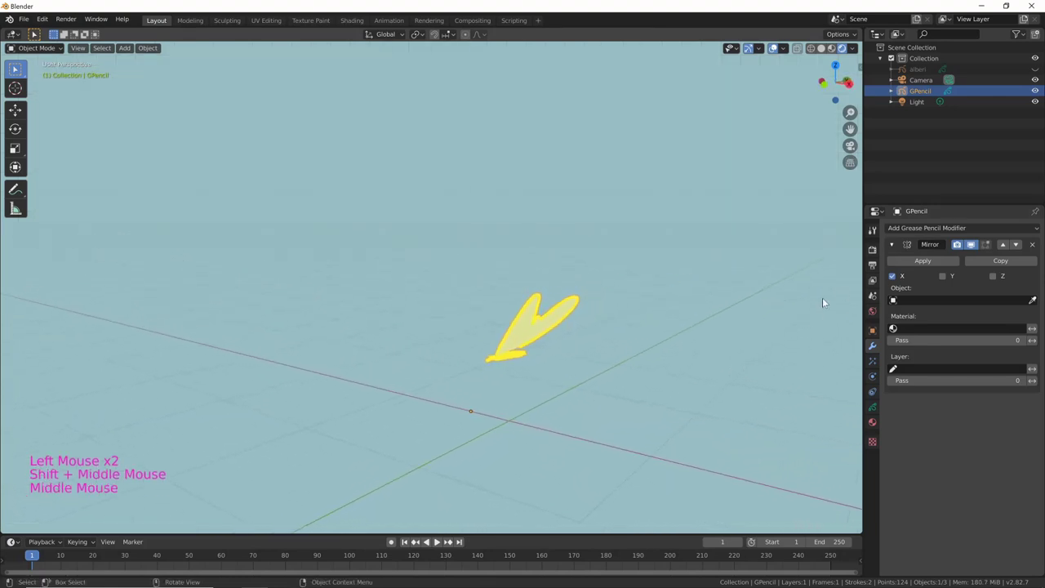
pyautogui.middleClick(720, 359)
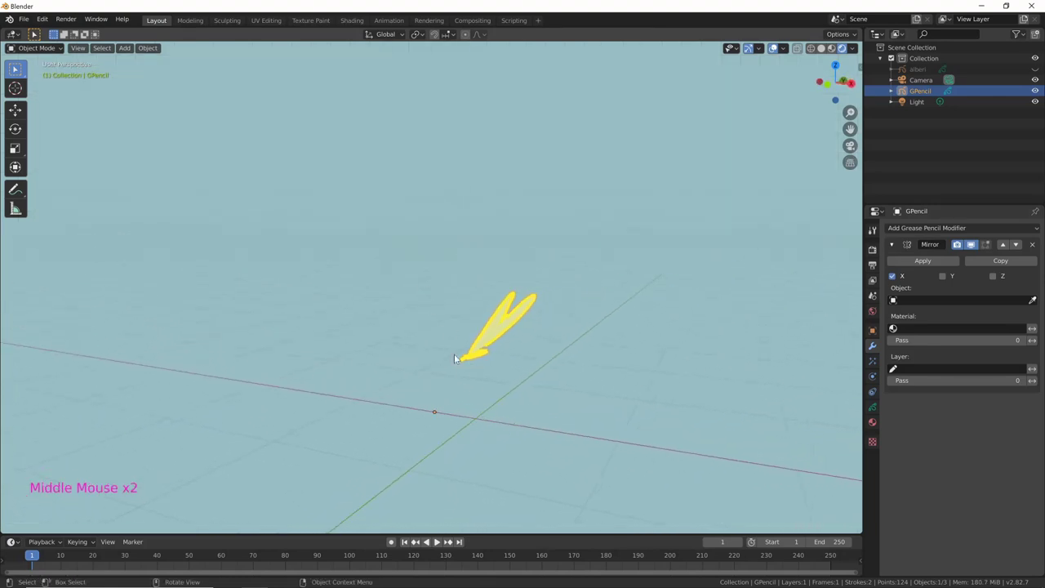
pyautogui.write('|')
pyautogui.middleClick(467, 372)
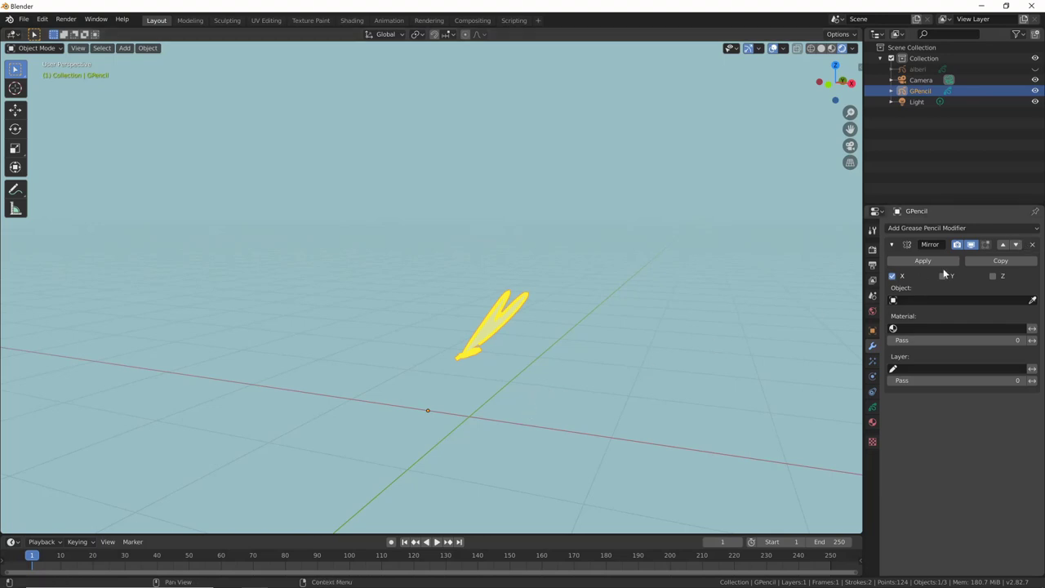
pyautogui.click(1036, 245)
pyautogui.middleClick(548, 378)
pyautogui.middleClick(485, 409)
pyautogui.middleClick(530, 373)
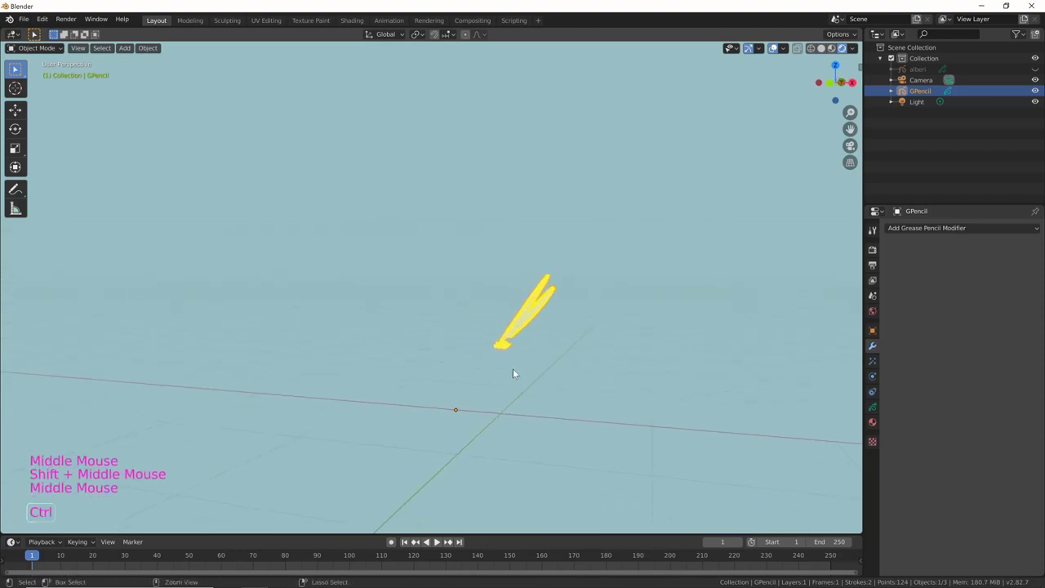
pyautogui.press('ctrl+a')
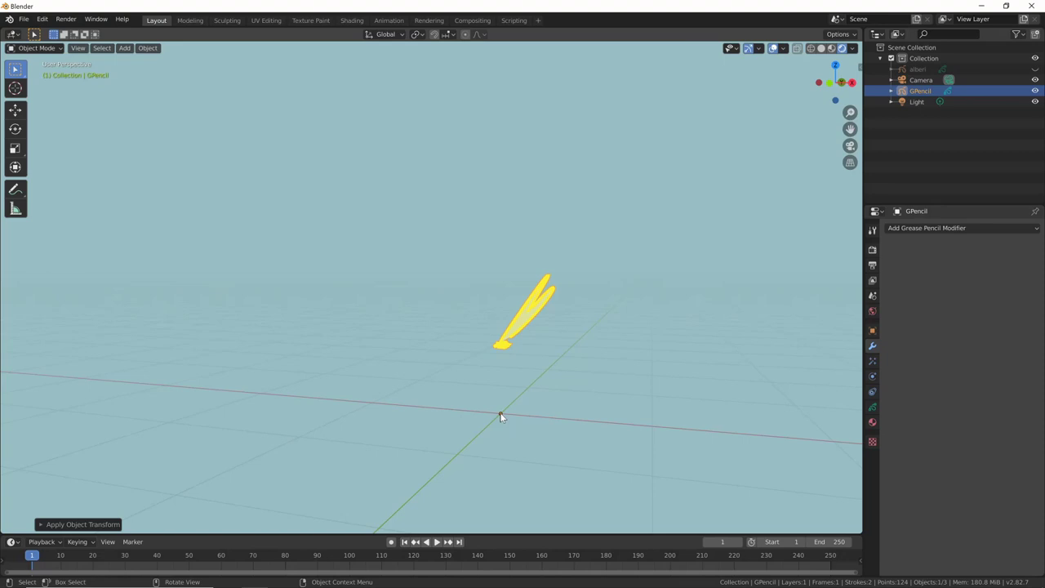
pyautogui.middleClick(512, 350)
pyautogui.middleClick(511, 359)
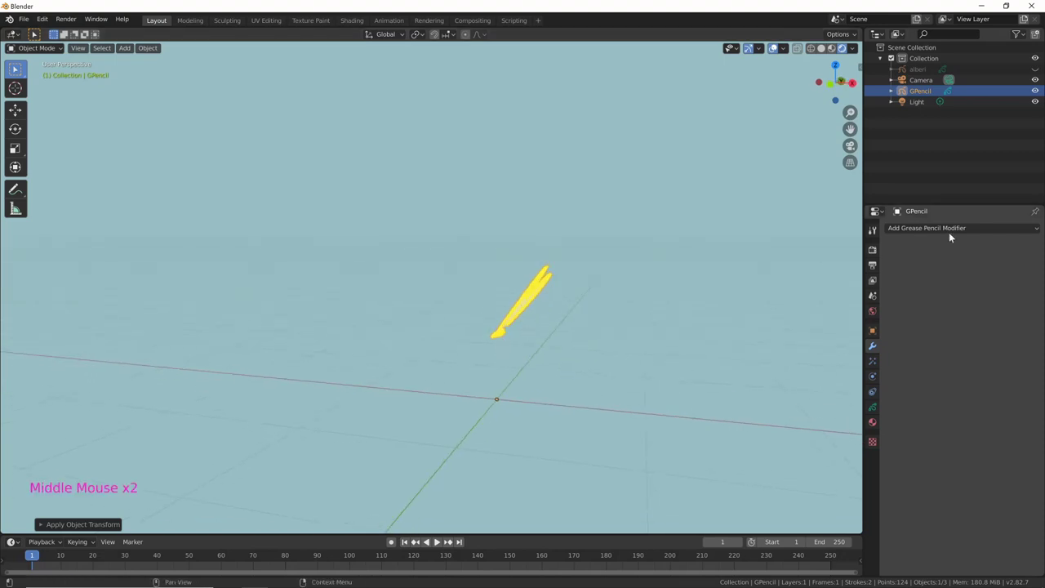
# Step: Add a Mirror modifier on X so the wing becomes a full pair of butterfly wings
pyautogui.click(956, 229)
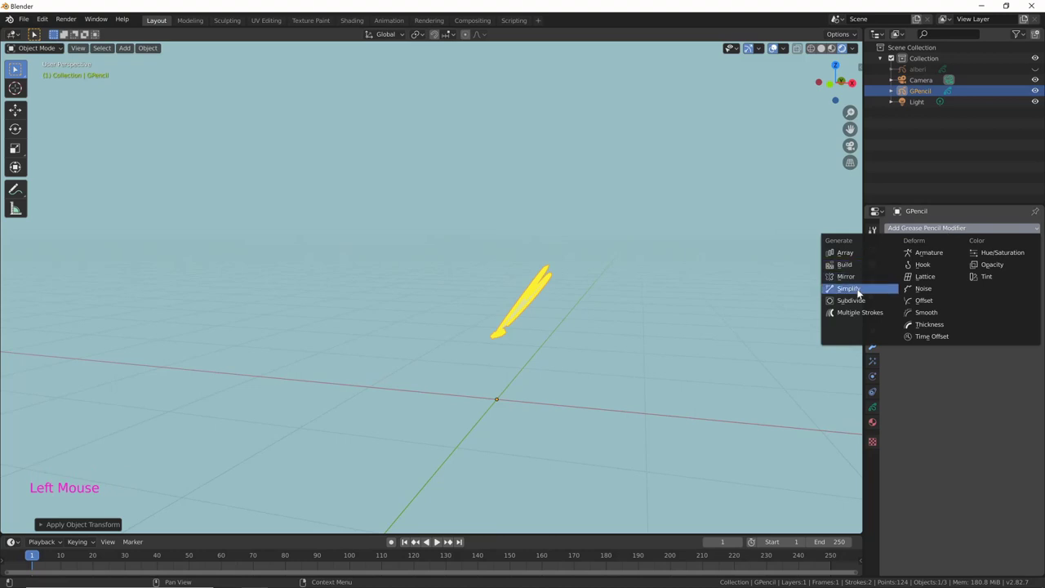
pyautogui.middleClick(674, 402)
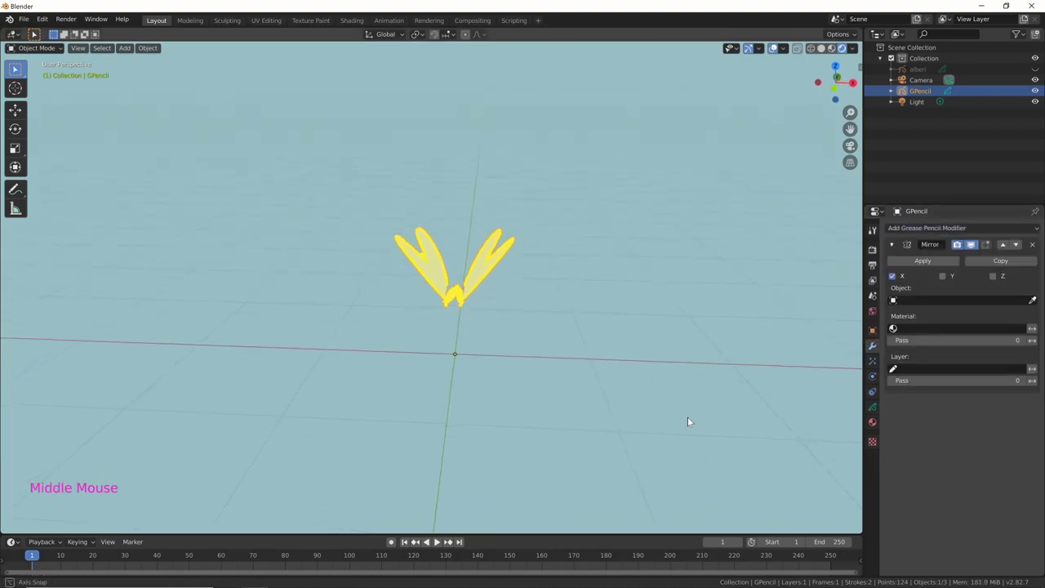
pyautogui.middleClick(663, 343)
pyautogui.middleClick(659, 388)
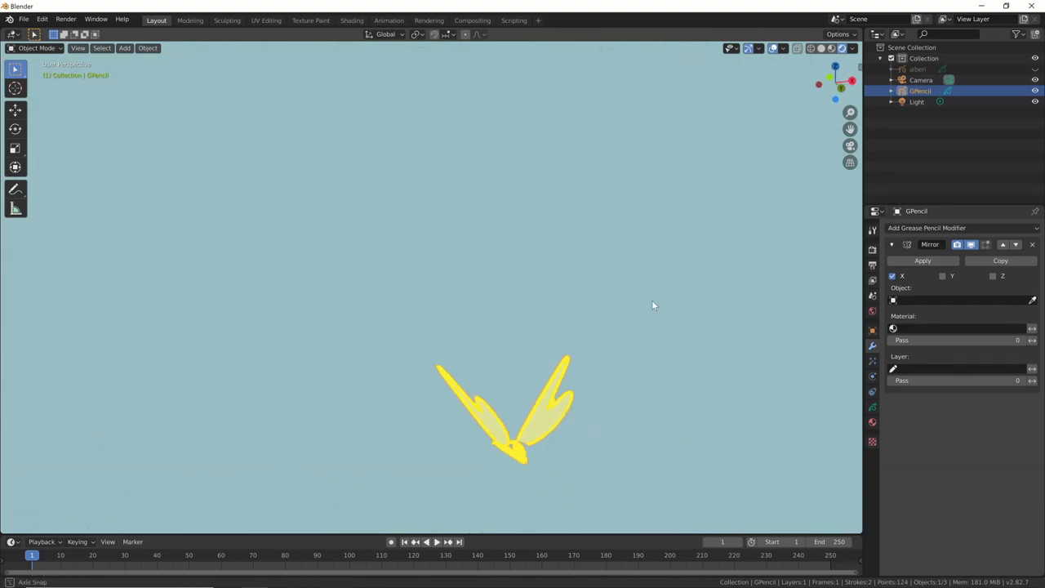
pyautogui.click(876, 409)
pyautogui.middleClick(935, 510)
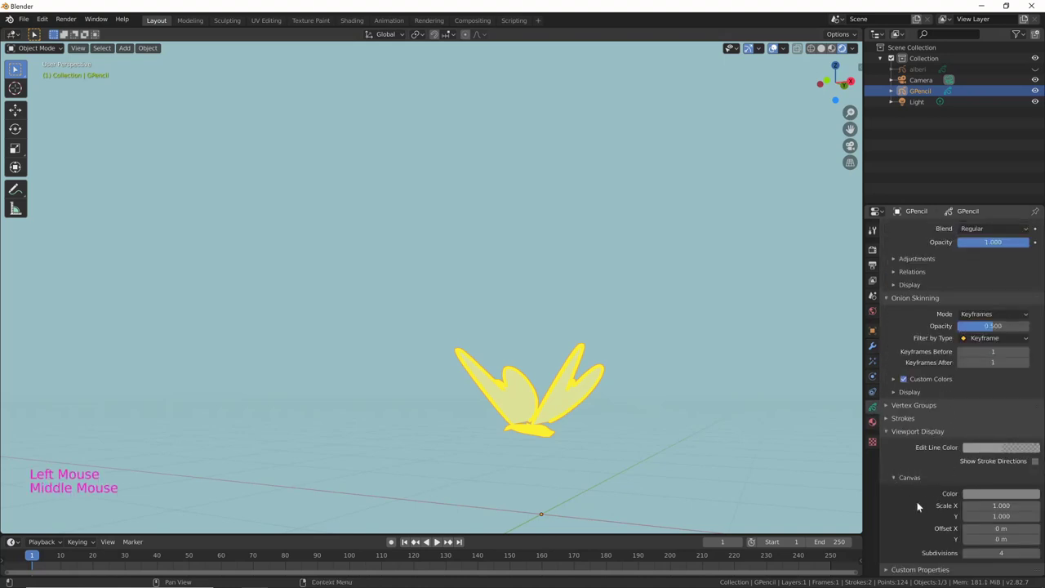
pyautogui.click(894, 422)
pyautogui.click(992, 436)
pyautogui.middleClick(731, 374)
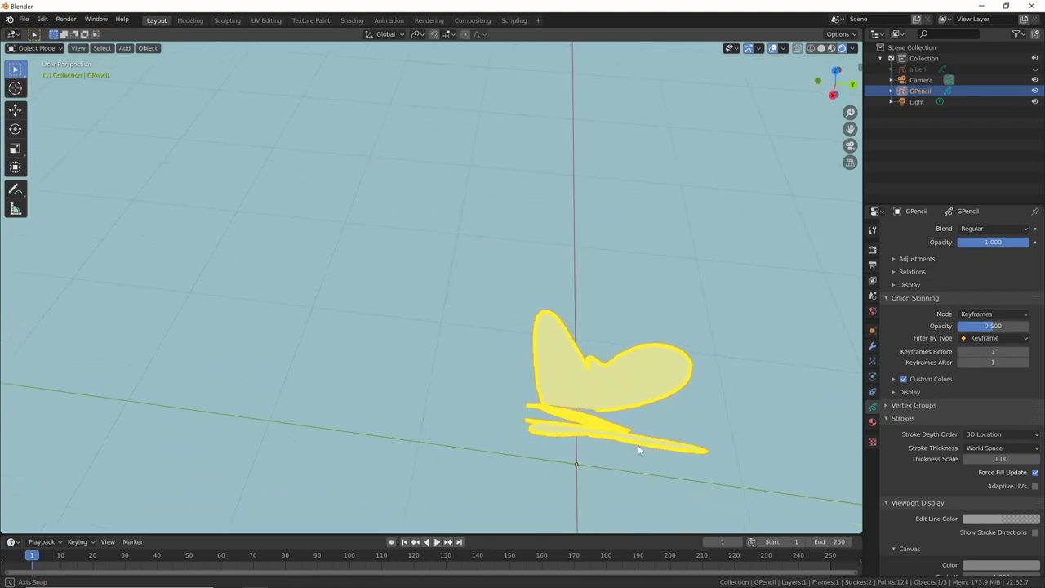
pyautogui.middleClick(605, 341)
pyautogui.middleClick(641, 367)
pyautogui.press('KP_7')
pyautogui.middleClick(652, 192)
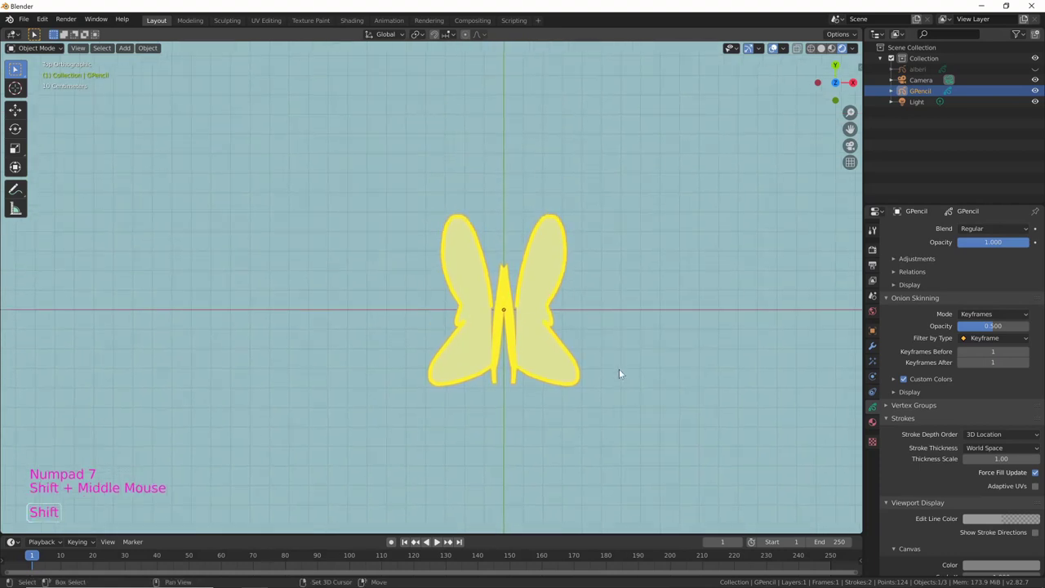
pyautogui.press('r')
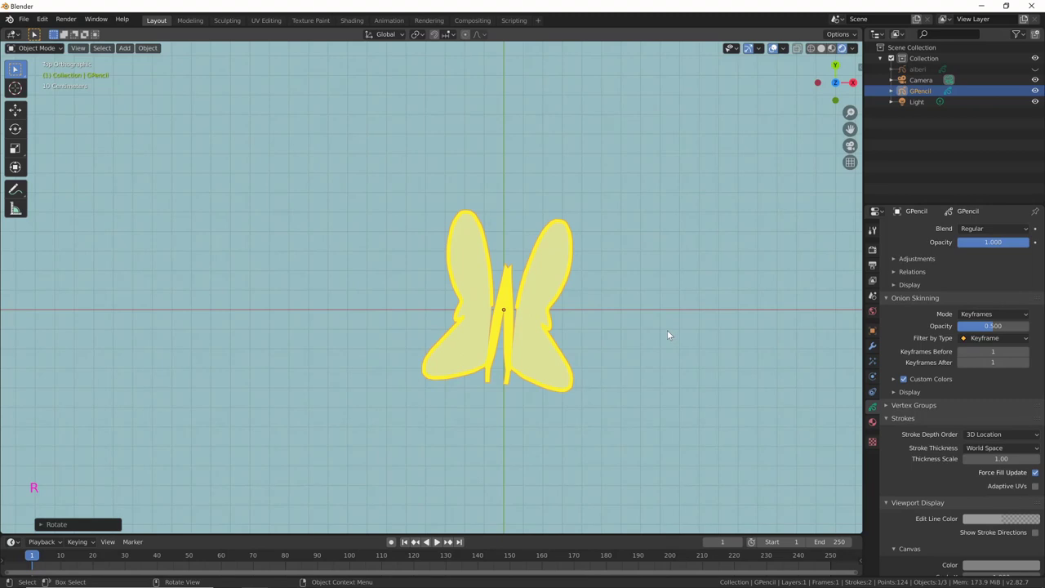
pyautogui.press('g')
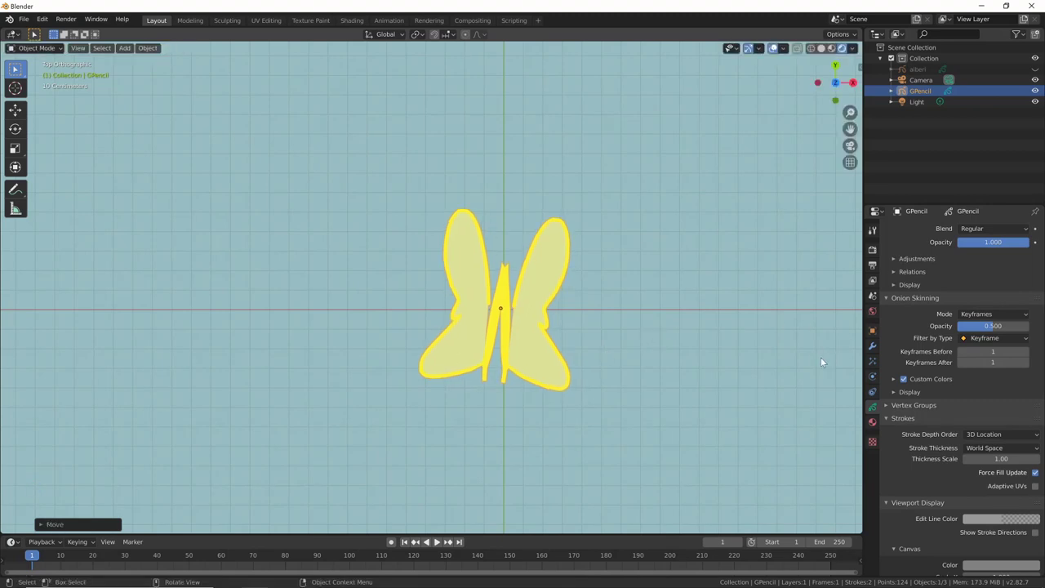
pyautogui.press('ctrl+a')
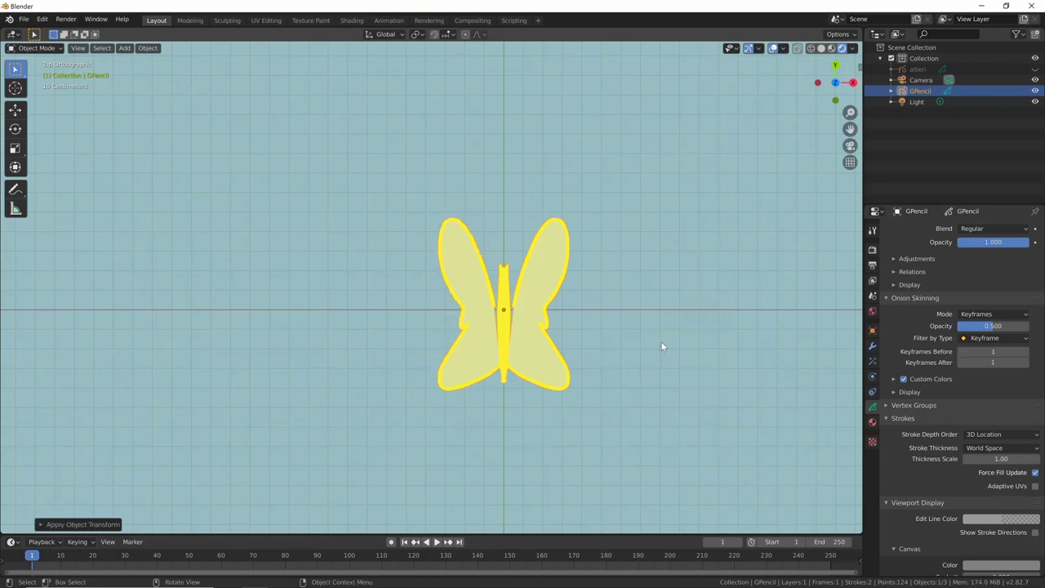
pyautogui.middleClick(674, 436)
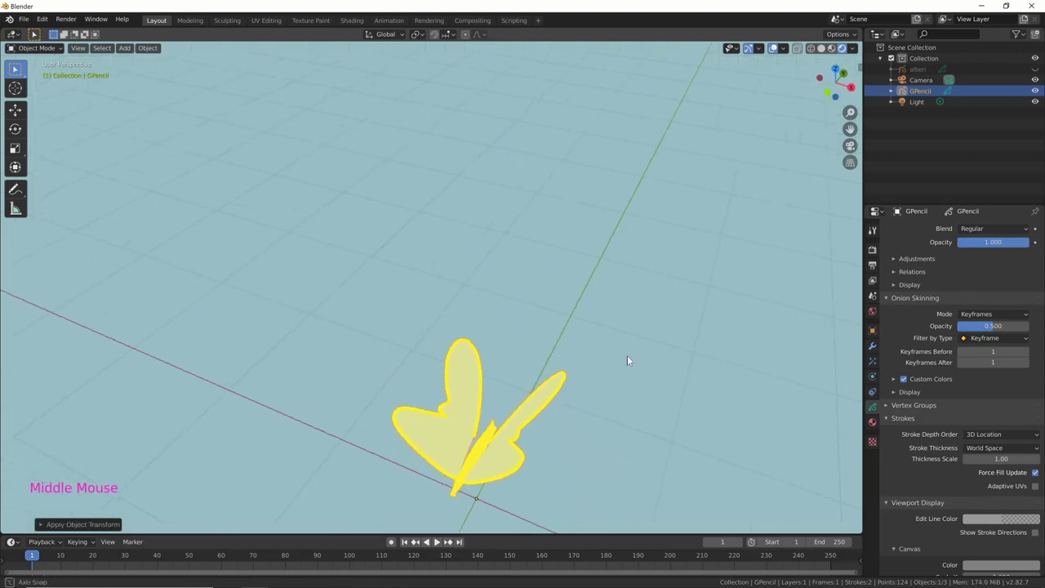
pyautogui.middleClick(629, 307)
pyautogui.middleClick(692, 333)
pyautogui.middleClick(625, 382)
pyautogui.middleClick(604, 348)
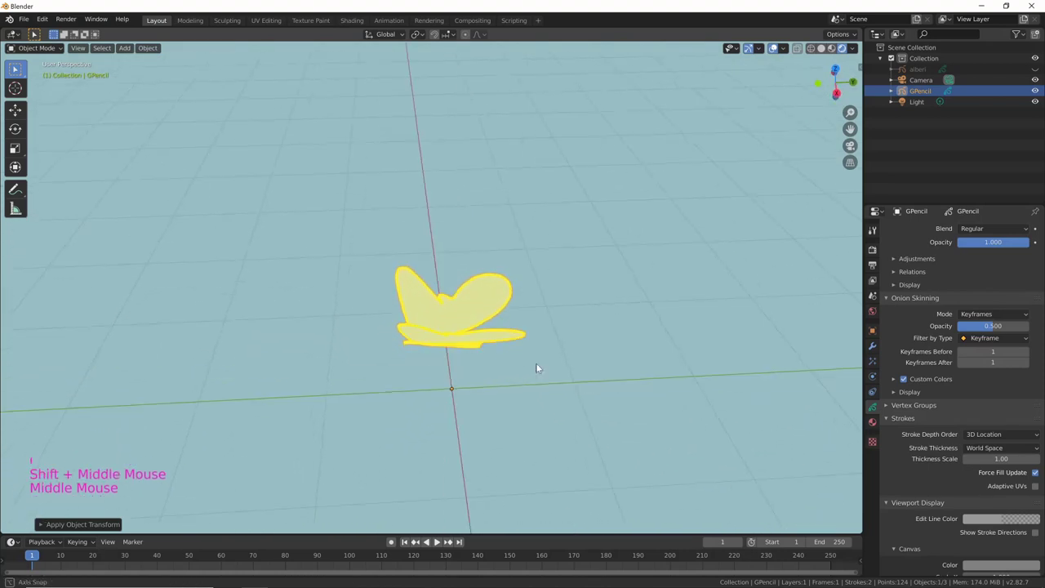
pyautogui.middleClick(663, 301)
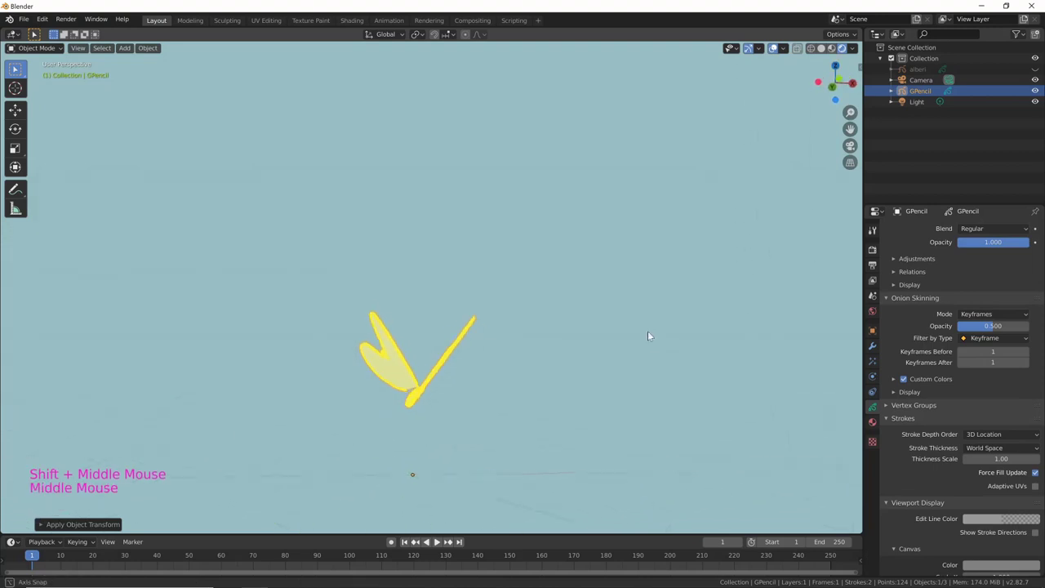
pyautogui.middleClick(640, 337)
# Step: Rename the butterfly object to 'farfalla' and make the alberi forest visible again
pyautogui.middleClick(563, 382)
pyautogui.middleClick(712, 375)
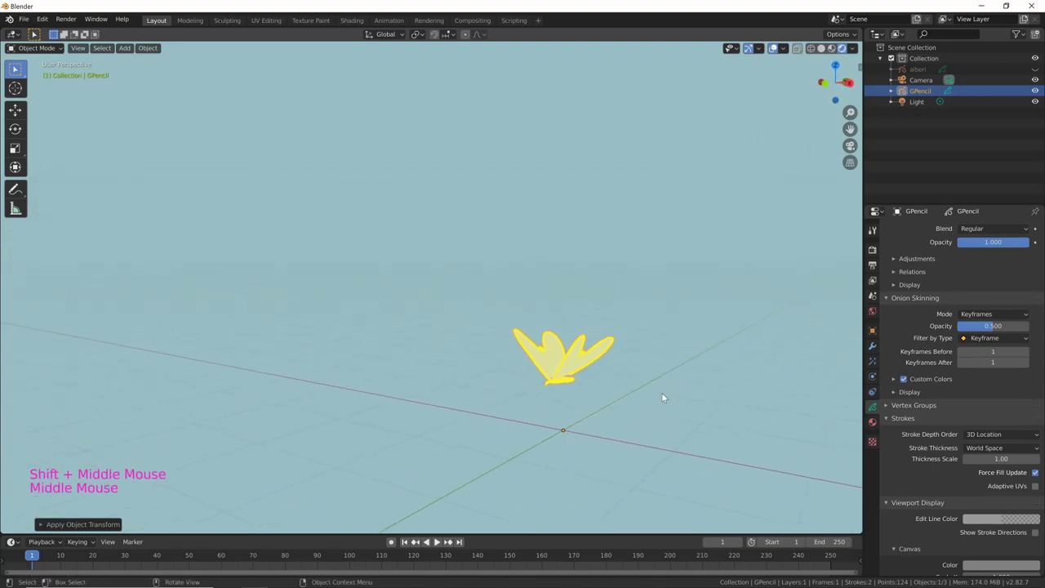
pyautogui.doubleClick(927, 91)
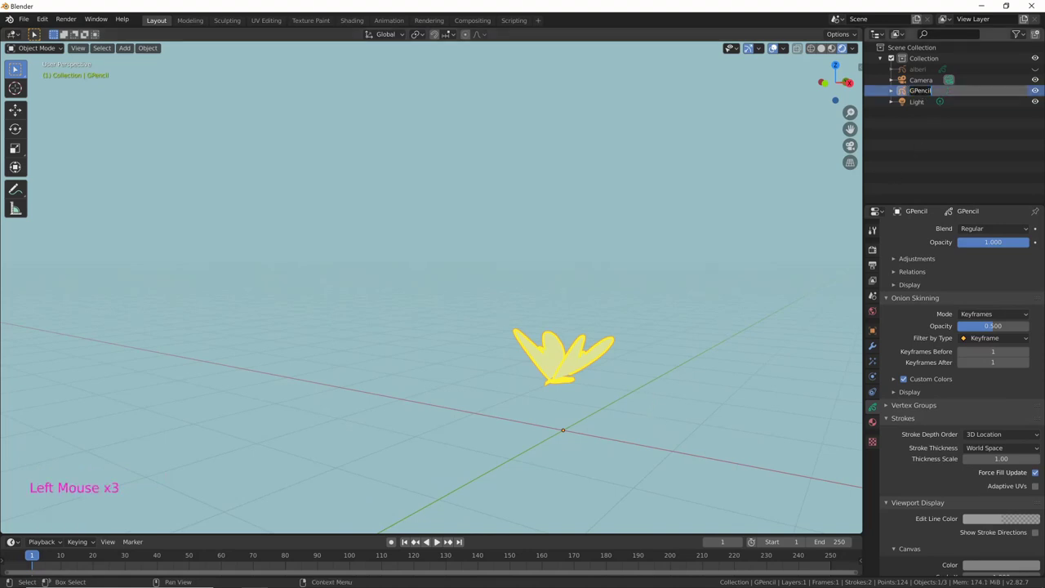
pyautogui.press('BackSpace')
pyautogui.press('l')
pyautogui.press('l')
pyautogui.click(714, 365)
# Step: Inspect the butterfly among the trees, then view the forest from above
pyautogui.middleClick(515, 437)
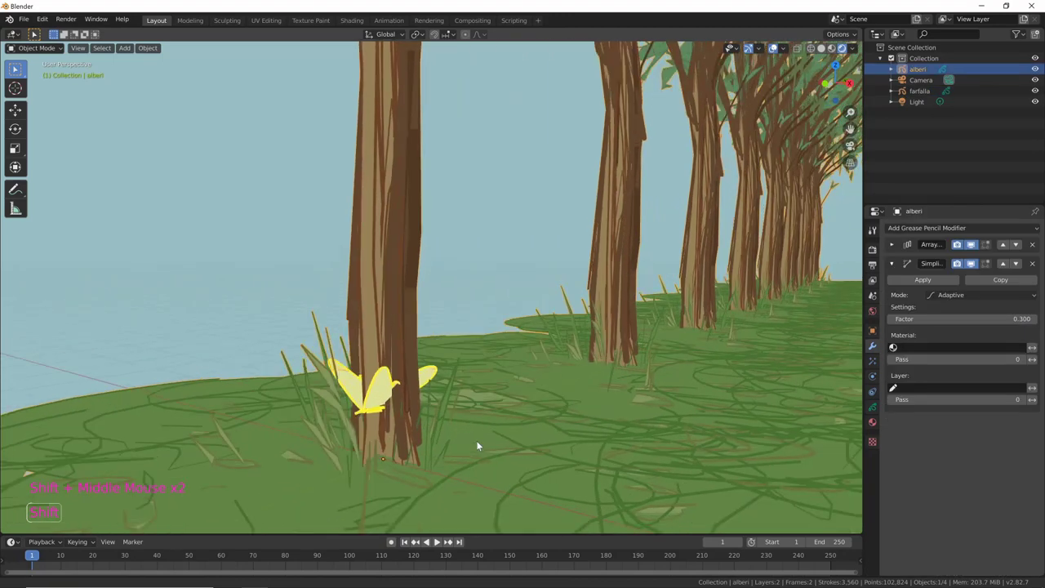
pyautogui.middleClick(562, 437)
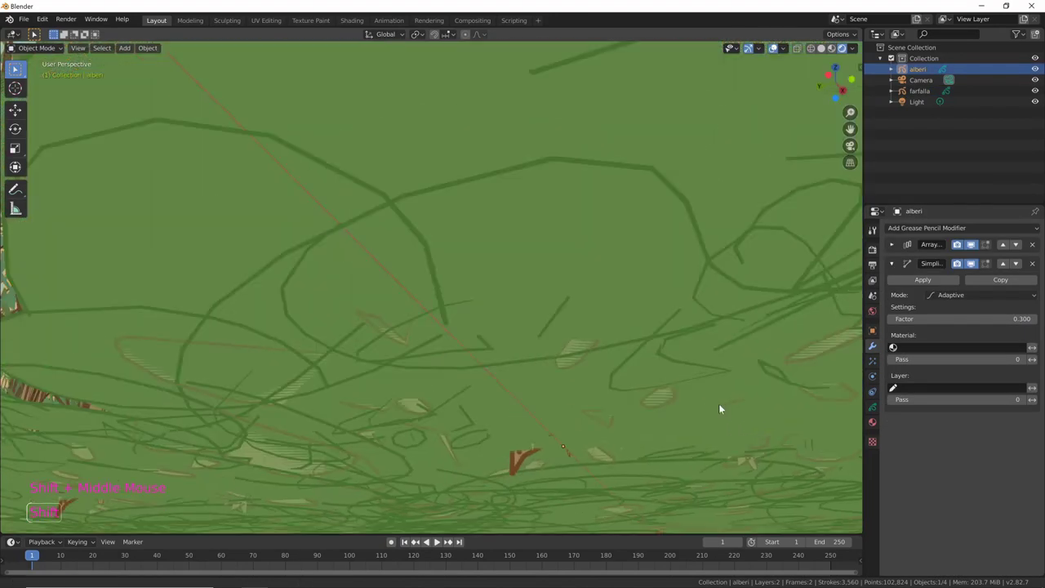
pyautogui.middleClick(707, 421)
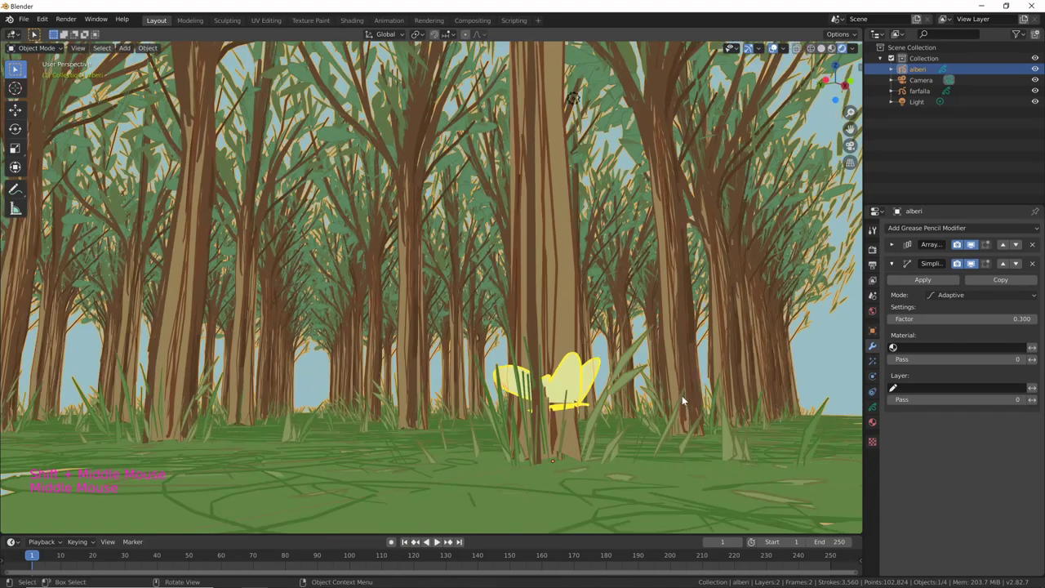
pyautogui.middleClick(709, 426)
pyautogui.middleClick(693, 419)
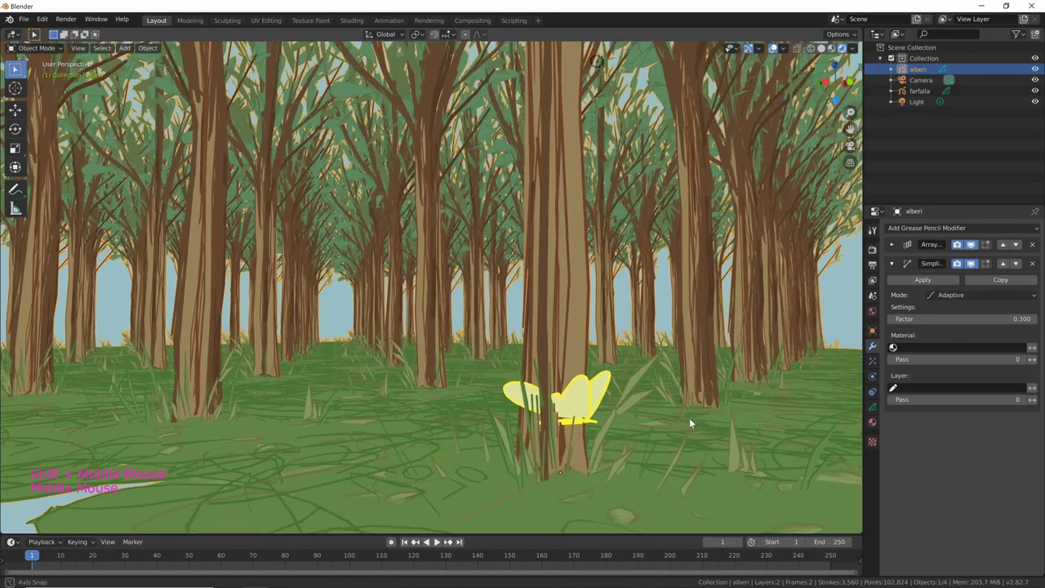
pyautogui.middleClick(623, 428)
pyautogui.middleClick(676, 406)
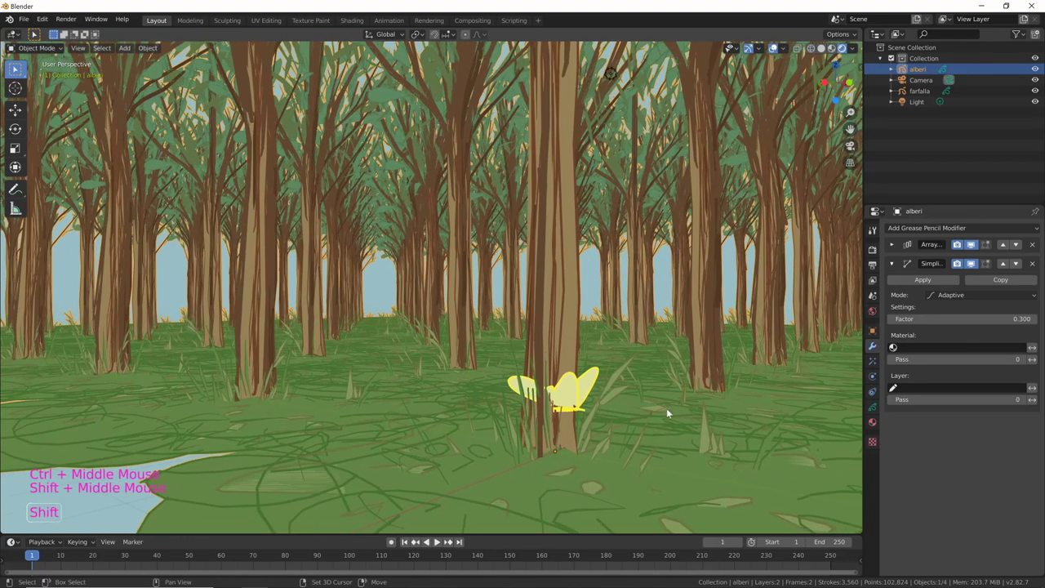
pyautogui.press('KP_7')
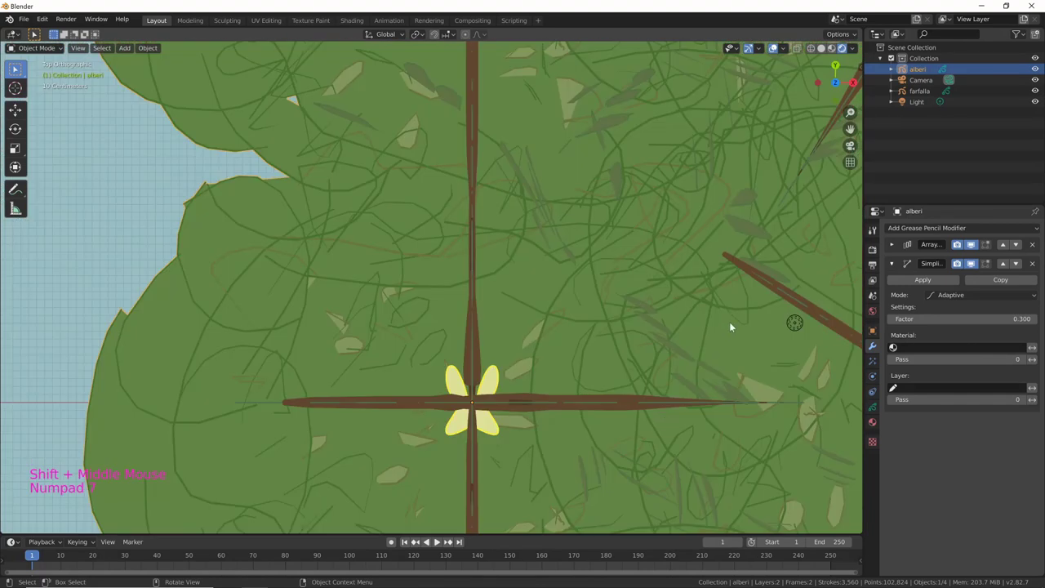
pyautogui.middleClick(584, 425)
pyautogui.middleClick(596, 416)
pyautogui.middleClick(648, 343)
pyautogui.middleClick(614, 374)
pyautogui.middleClick(636, 339)
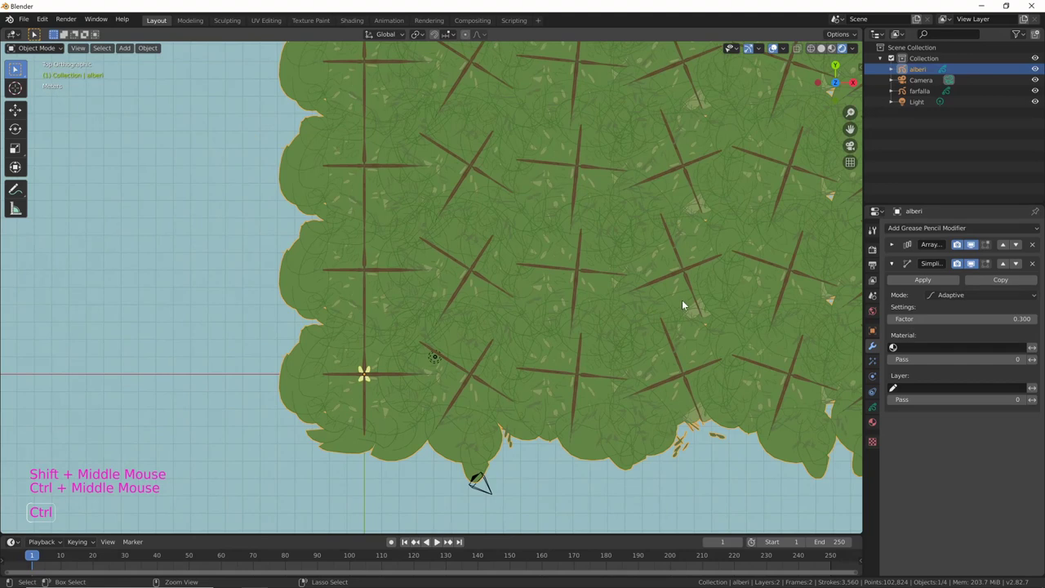
pyautogui.middleClick(631, 353)
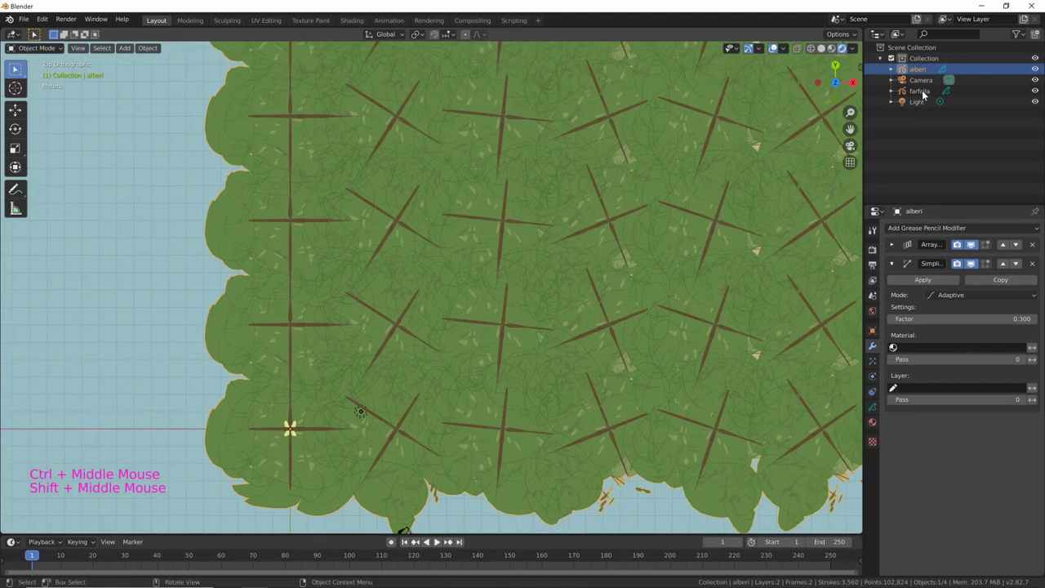
# Step: Select farfalla and lift it off the ground to float in front of the central trees
pyautogui.click(691, 271)
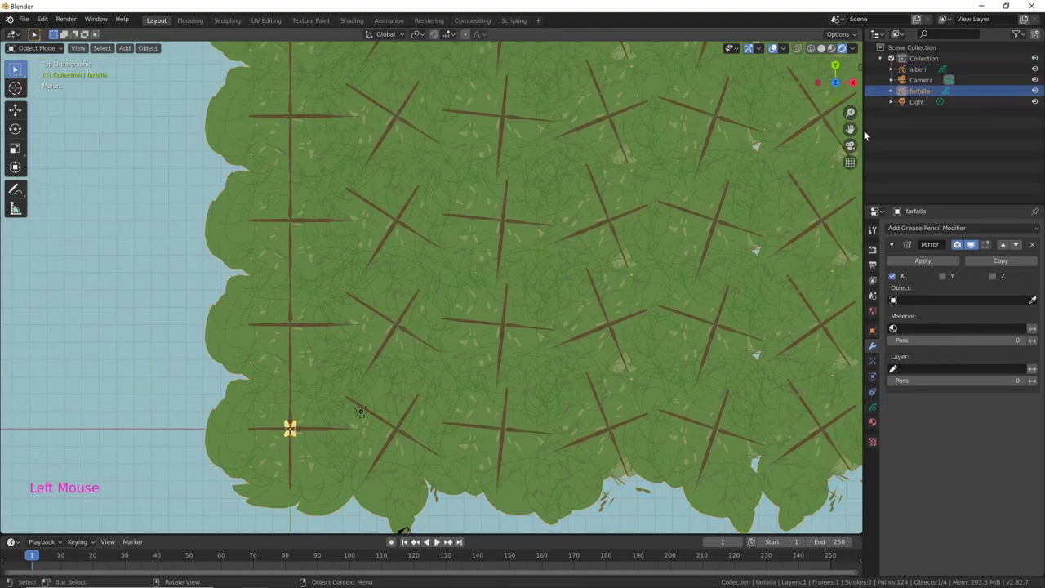
pyautogui.press('g')
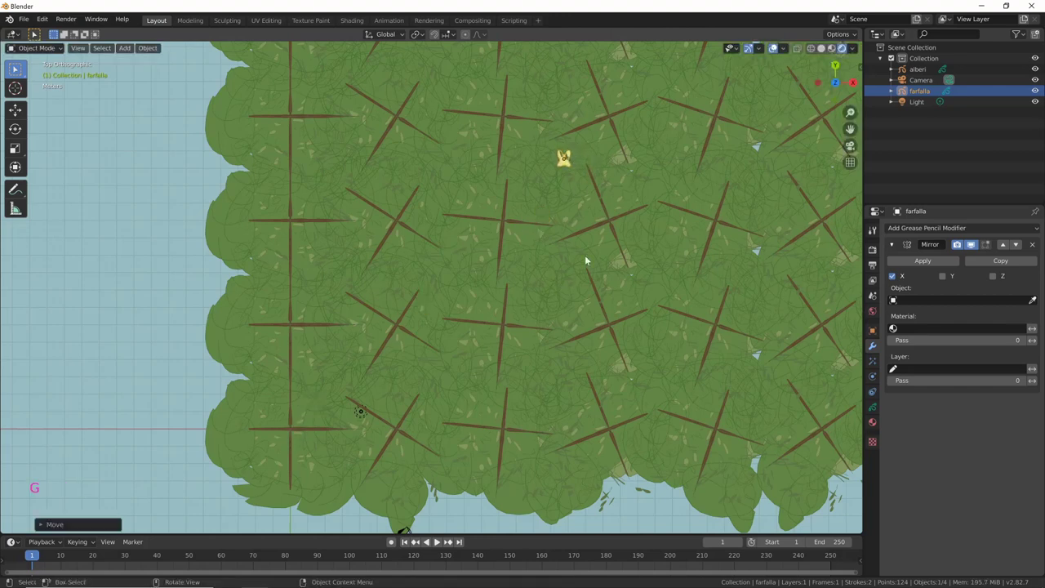
pyautogui.middleClick(527, 307)
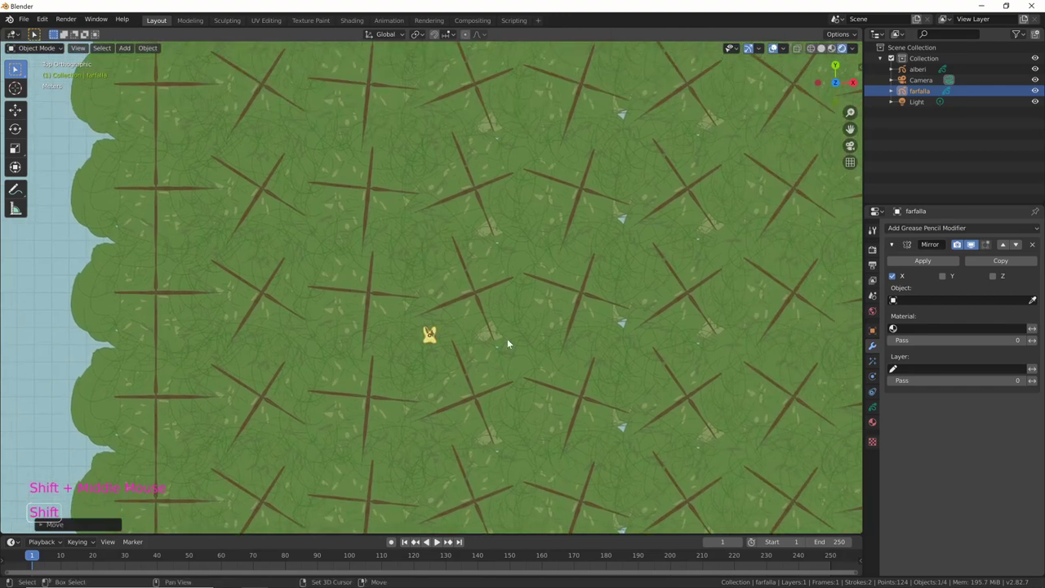
pyautogui.middleClick(520, 327)
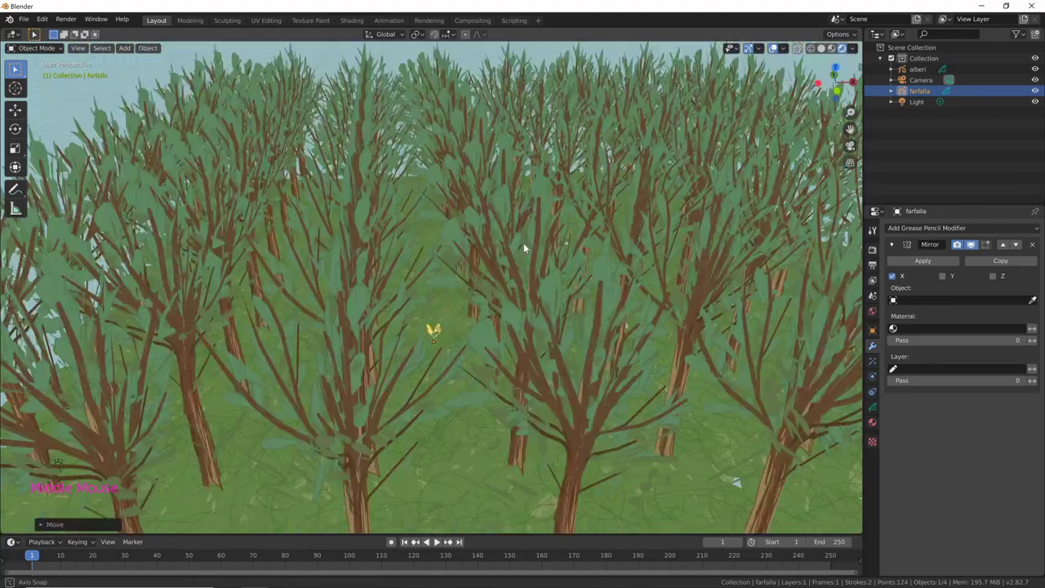
pyautogui.middleClick(600, 306)
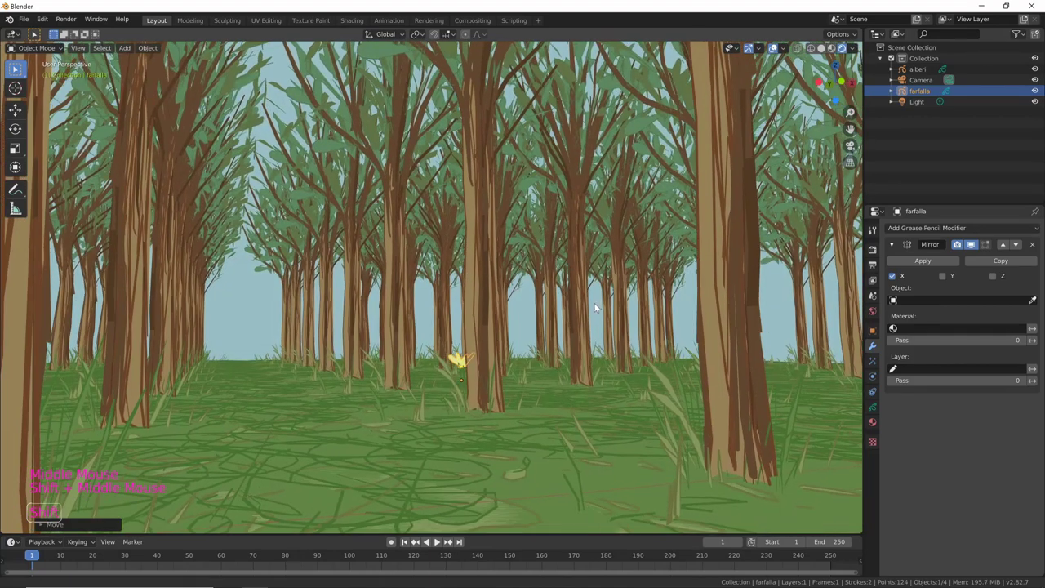
pyautogui.middleClick(598, 313)
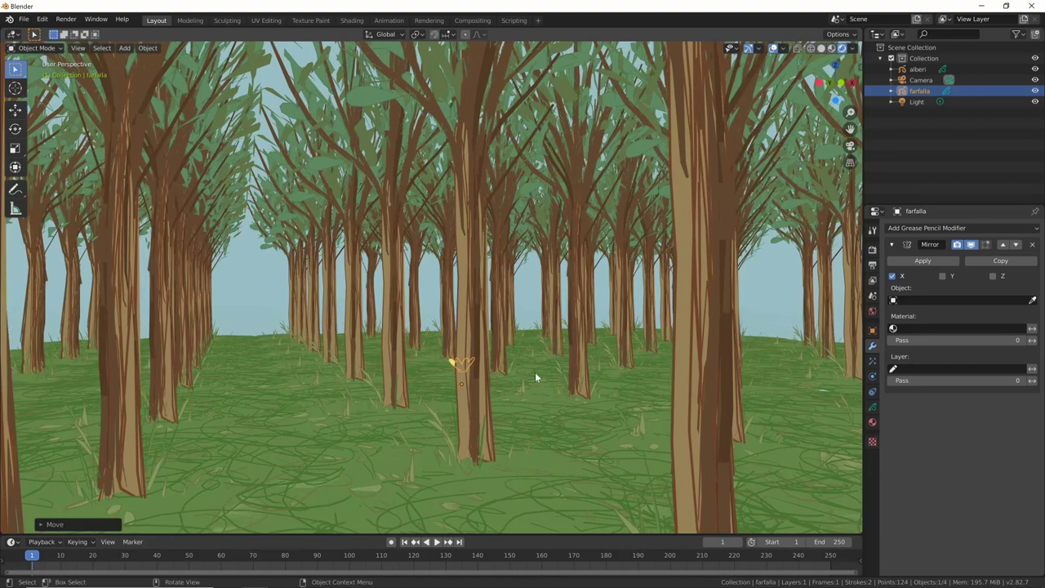
pyautogui.press('c')
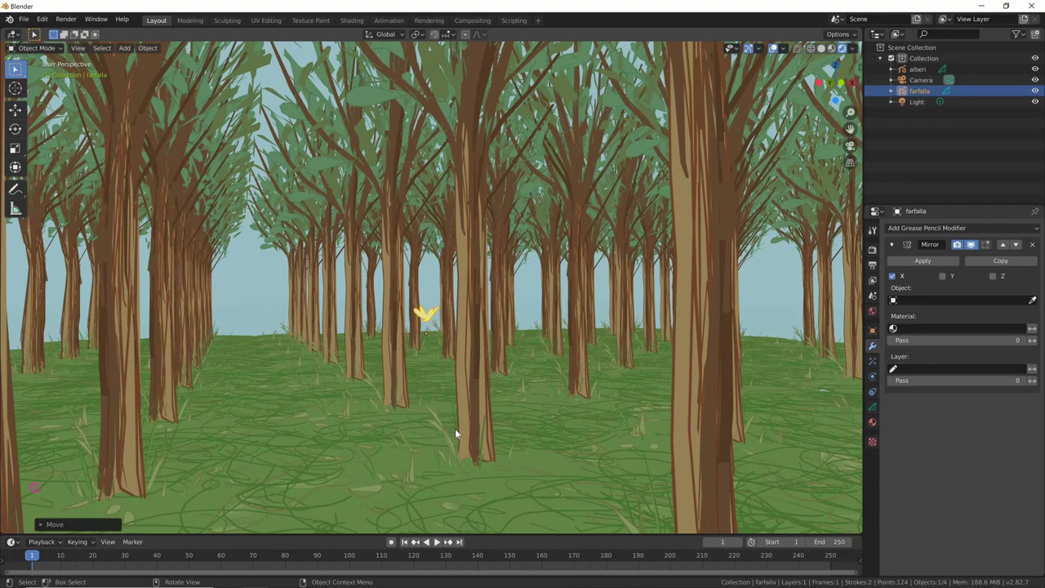
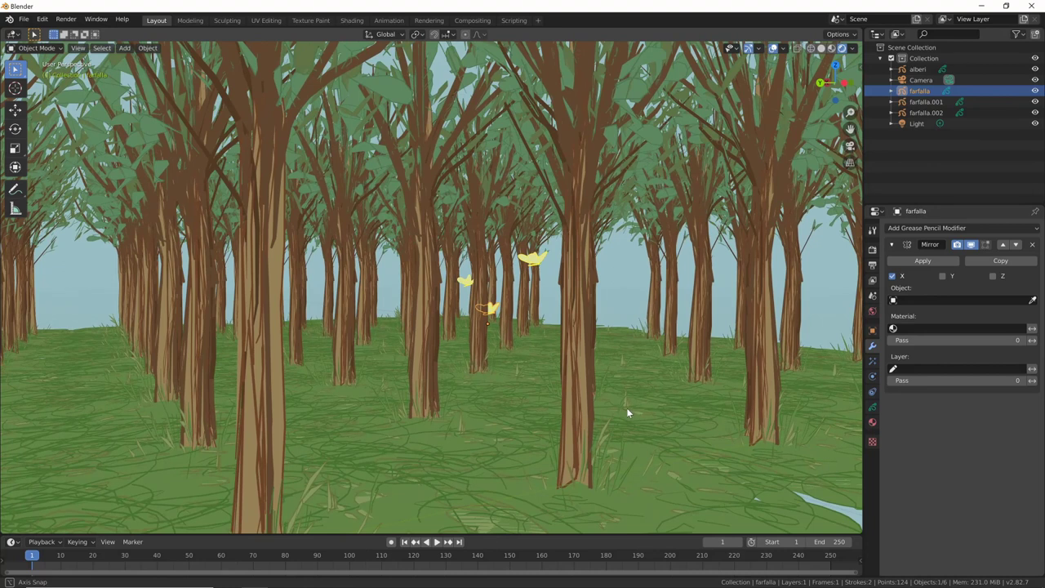
# Step: Look through the camera at the three butterflies, render a test image and close it
pyautogui.middleClick(609, 403)
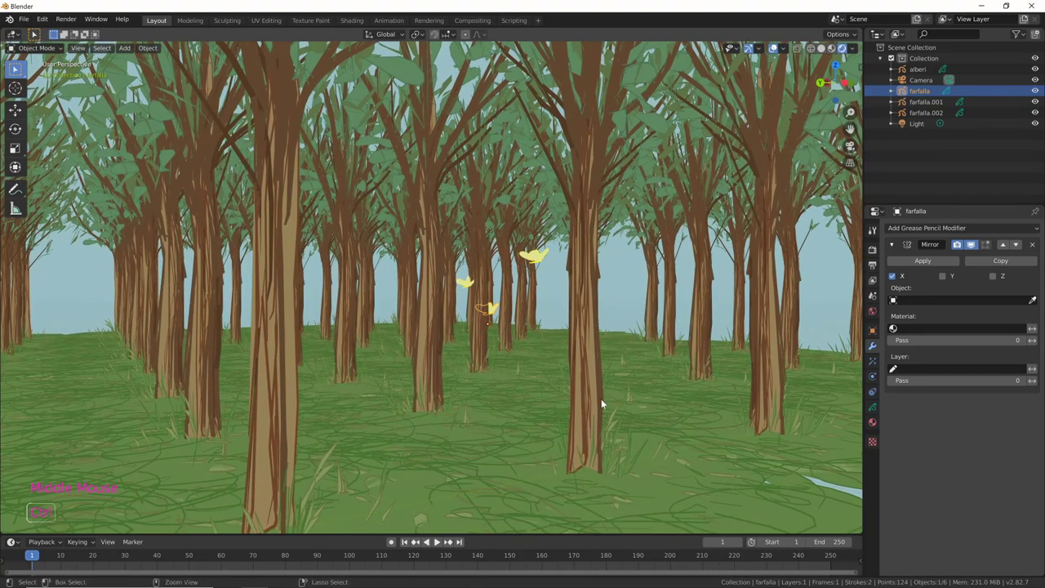
pyautogui.press('ctrl+alt+KP_0')
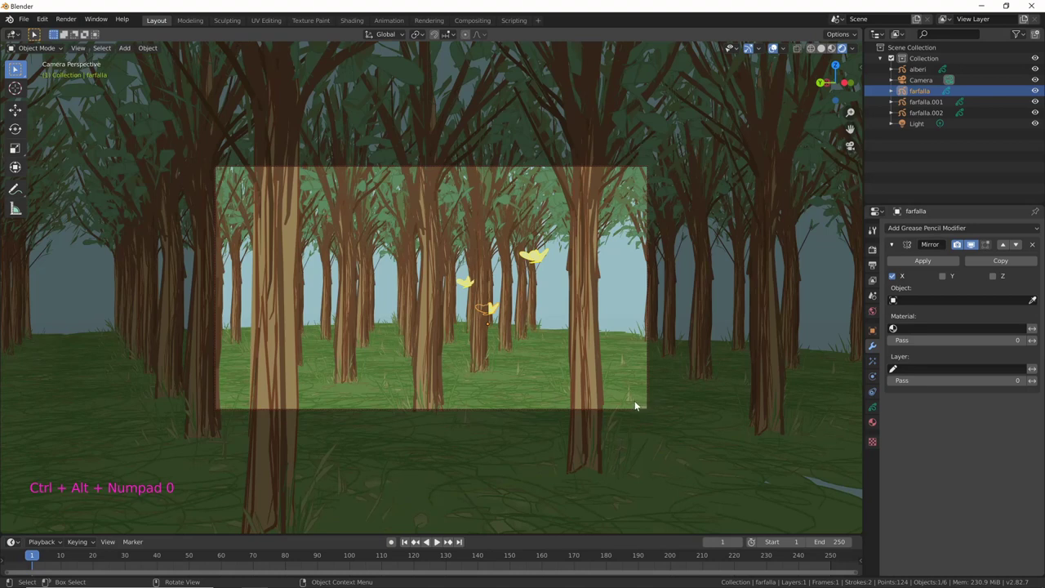
pyautogui.press('F12')
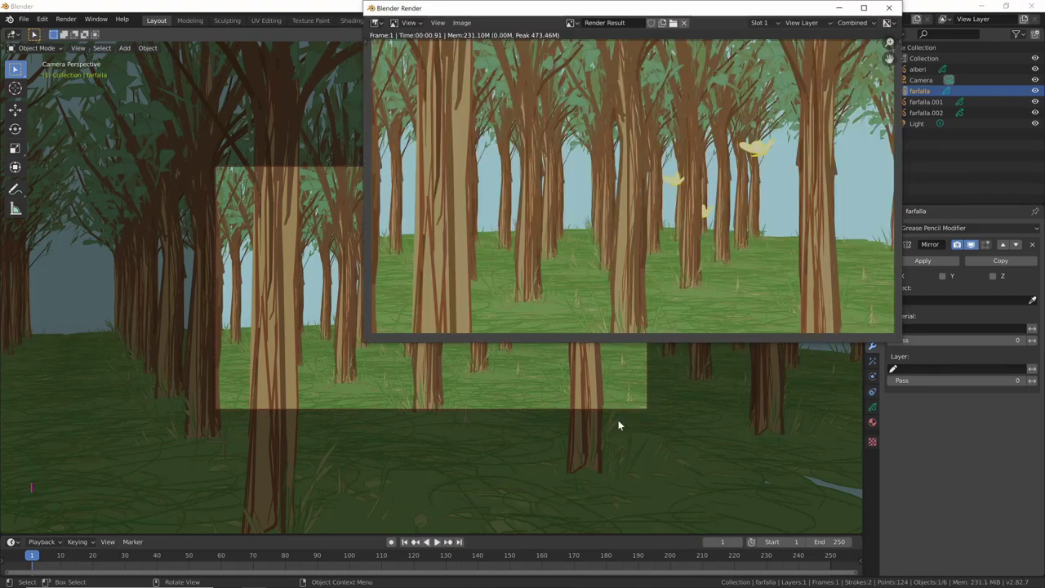
pyautogui.click(587, 402)
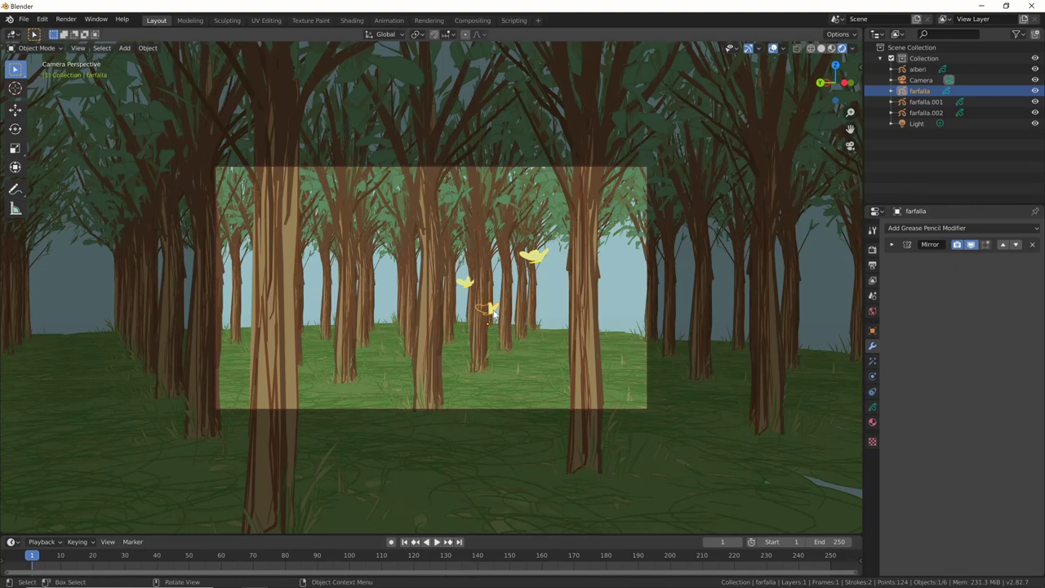
# Step: Keyframe farfalla flying from the left at frame 1 to the upper right at frame 249
pyautogui.press('g')
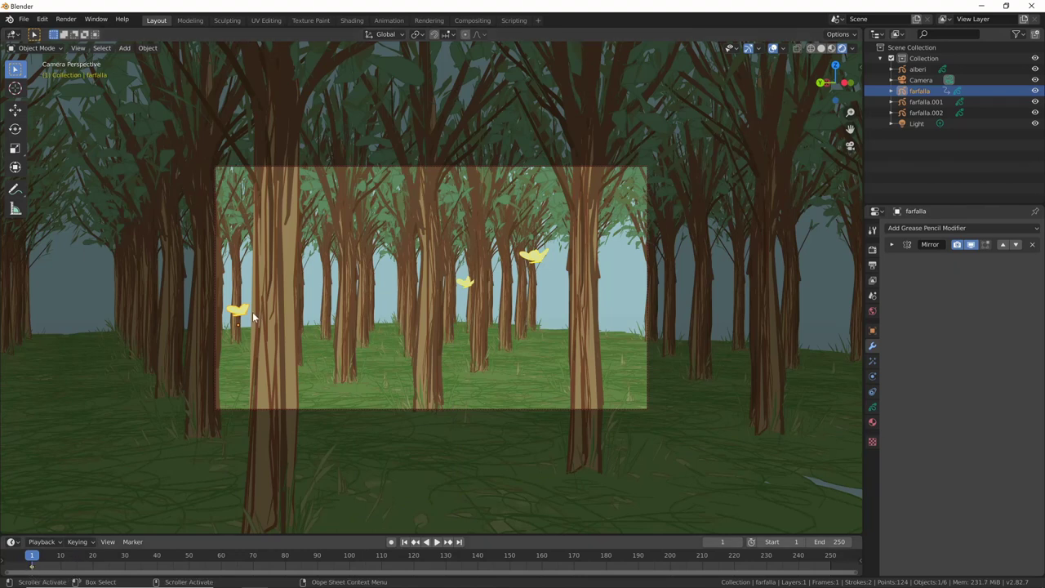
pyautogui.press('ctrl+z')
pyautogui.click(47, 558)
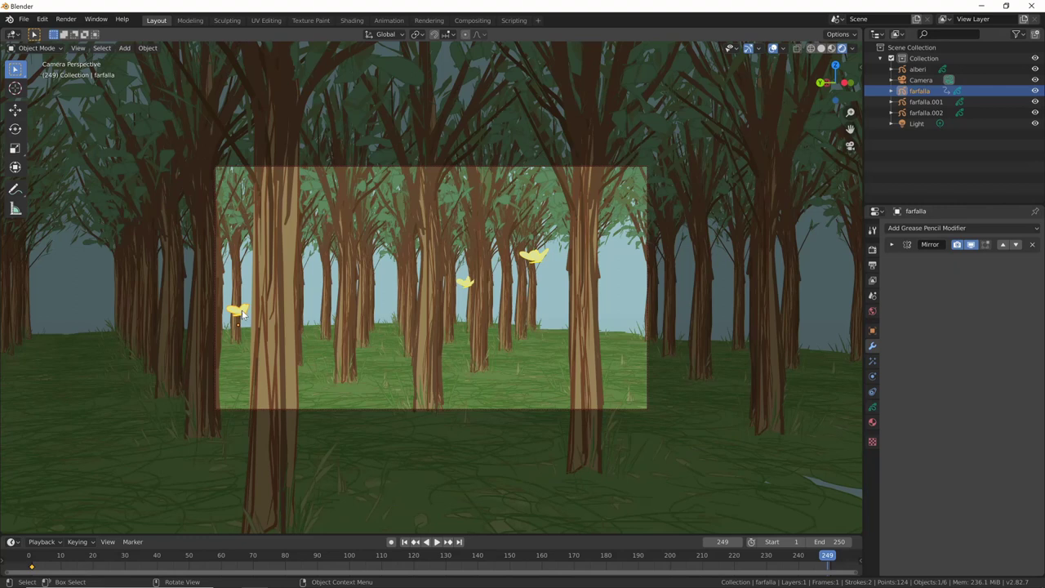
pyautogui.press('g')
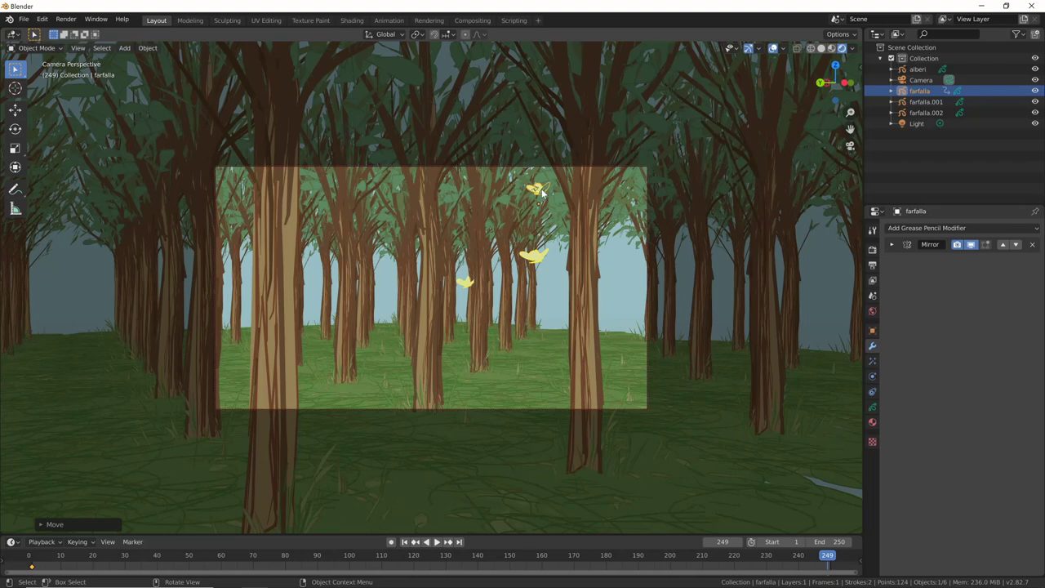
pyautogui.press('i')
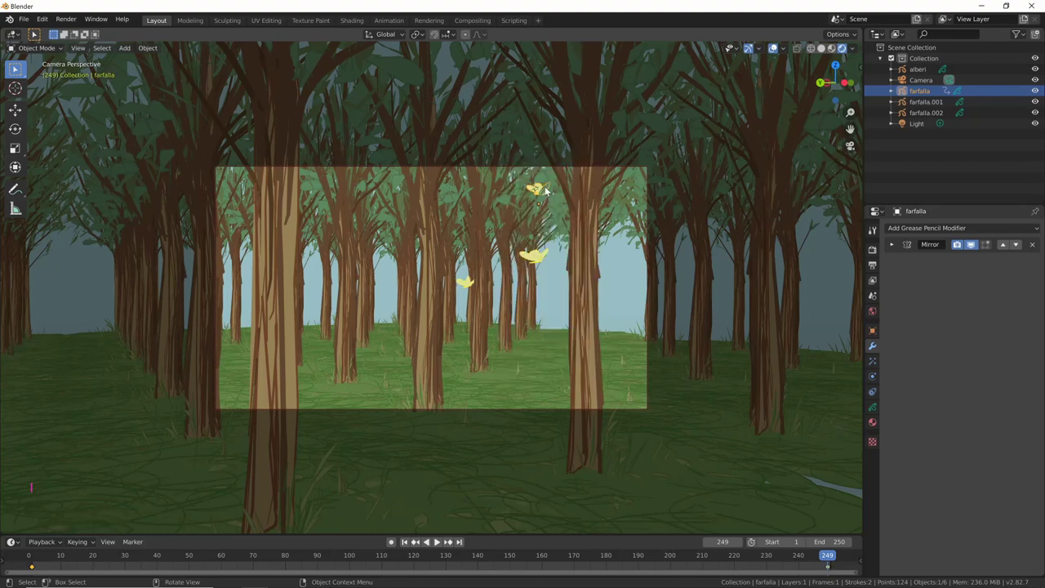
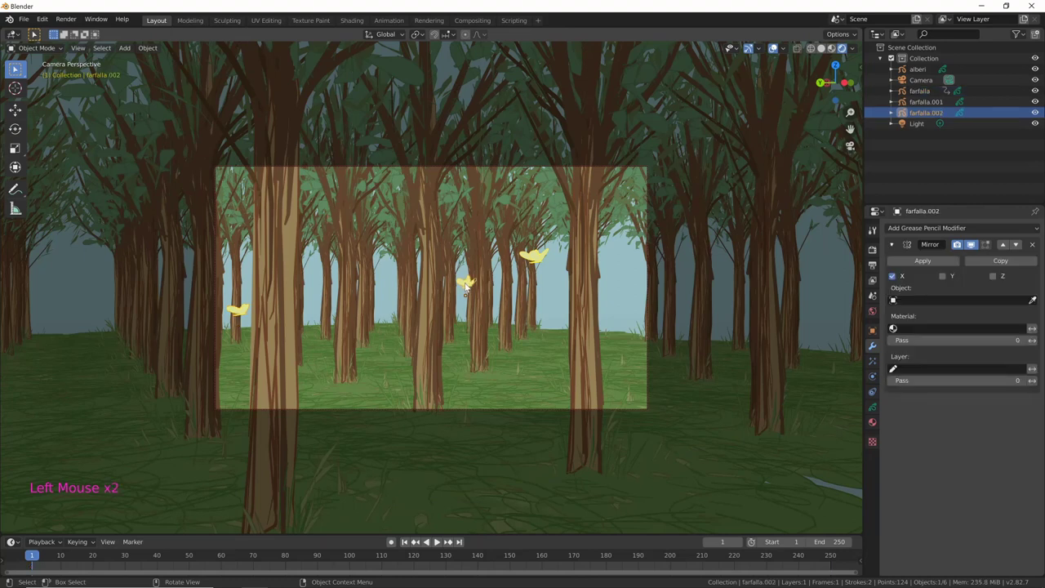
# Step: Keyframe farfalla.002 from left of centre at frame 1 to the right side at frame 250
pyautogui.press('i')
pyautogui.press('g')
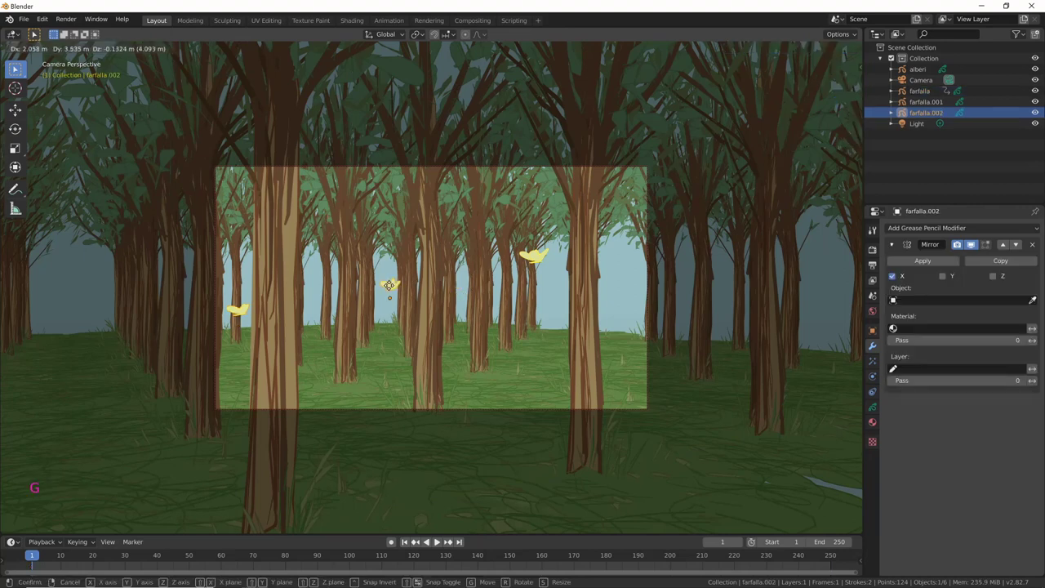
pyautogui.press('i')
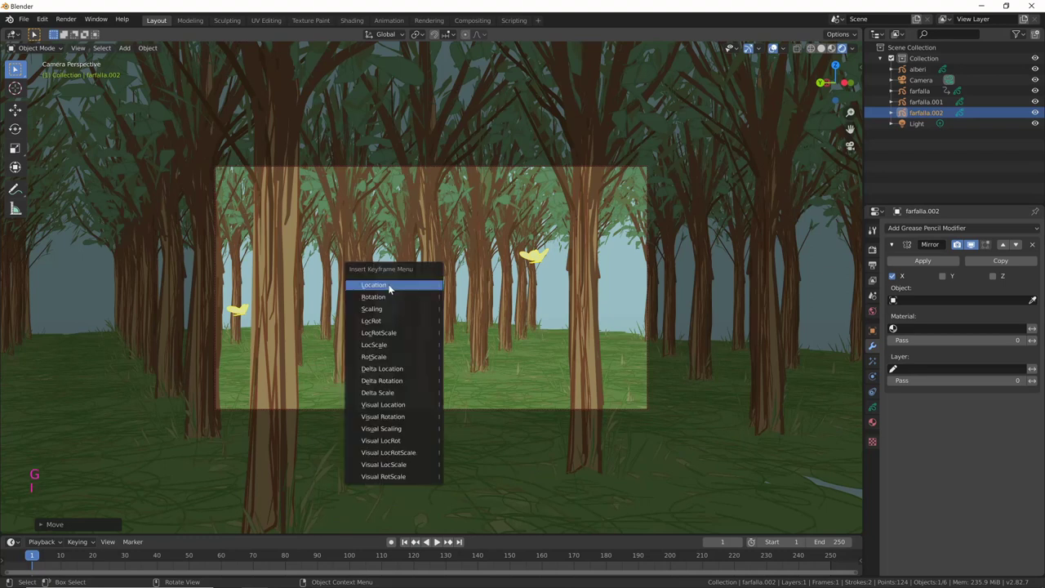
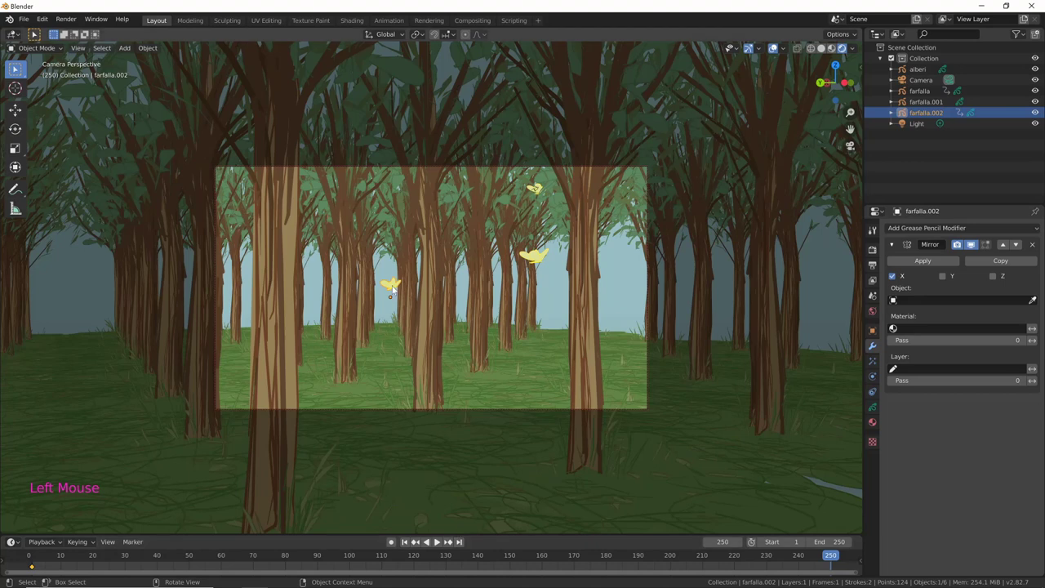
pyautogui.press('g')
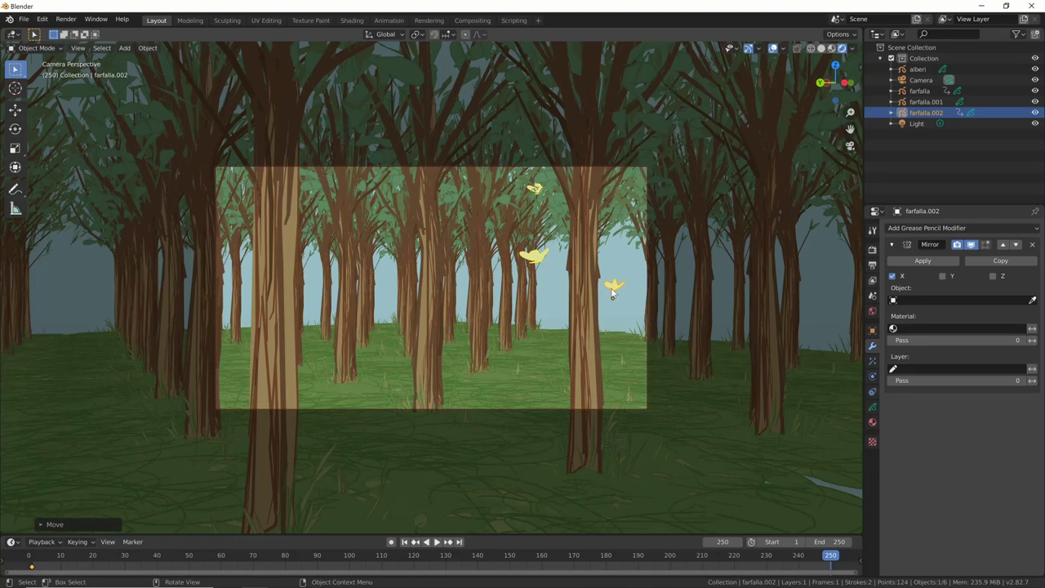
pyautogui.press('KP_7')
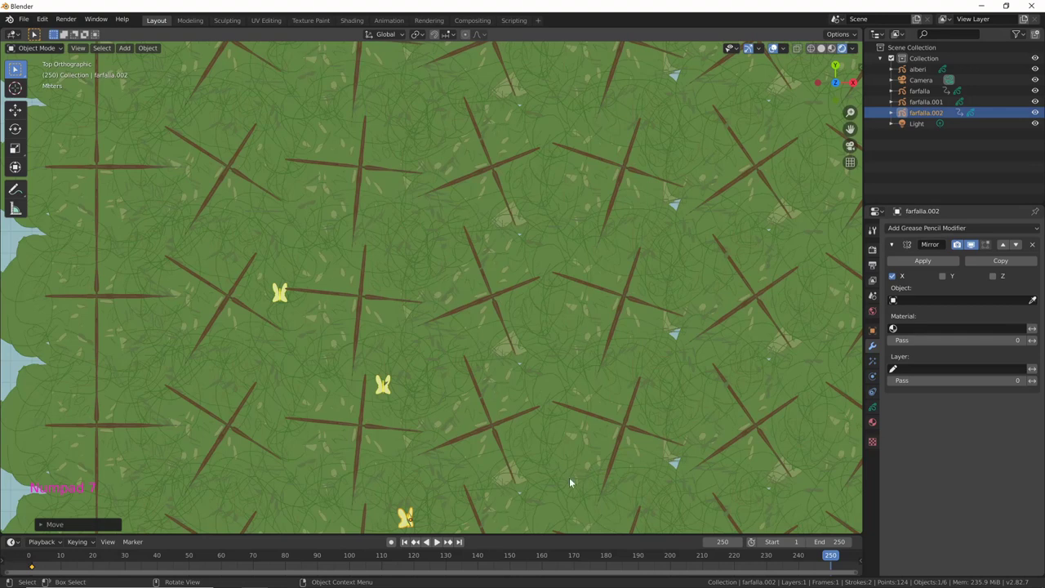
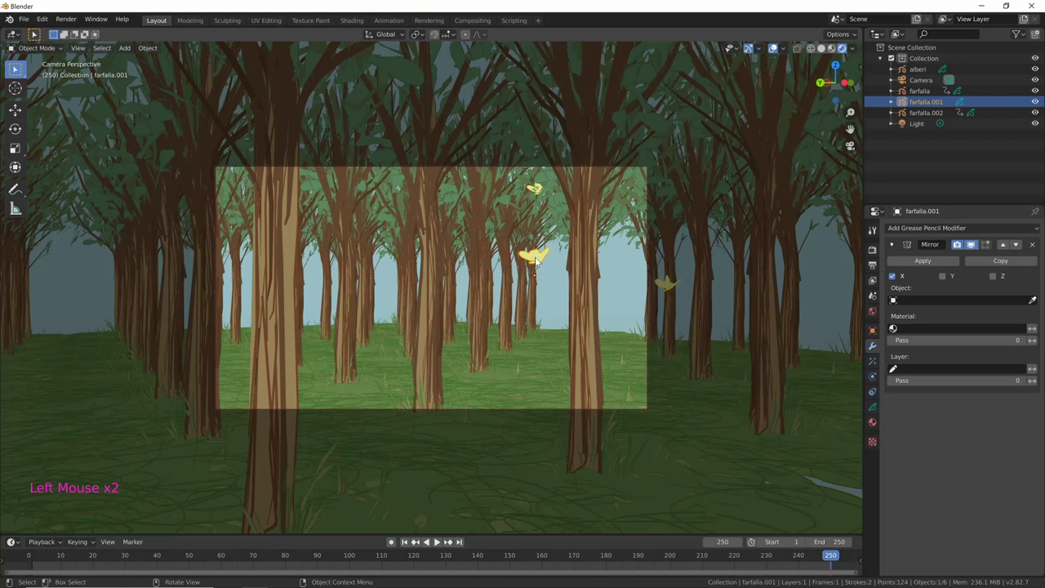
# Step: Move farfalla.001 left of centre and record a location keyframe for it
pyautogui.press('r')
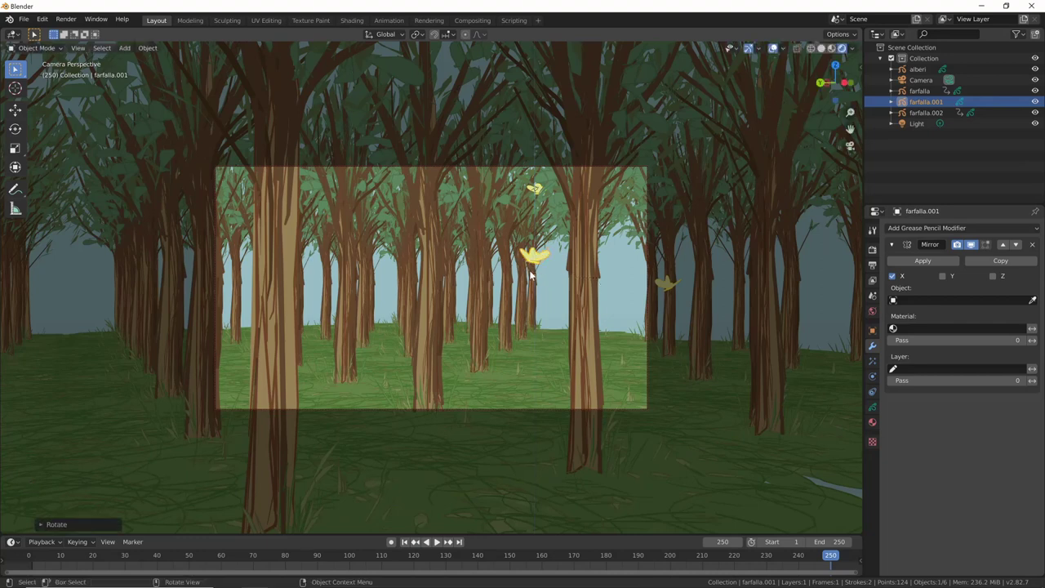
pyautogui.click(532, 263)
pyautogui.press('g')
pyautogui.press('i')
pyautogui.press('i')
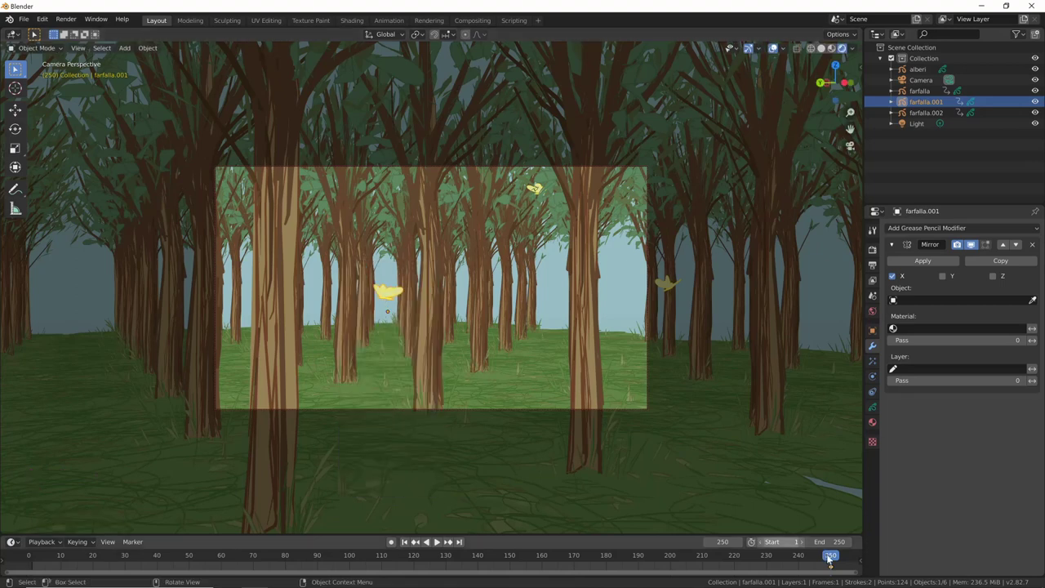
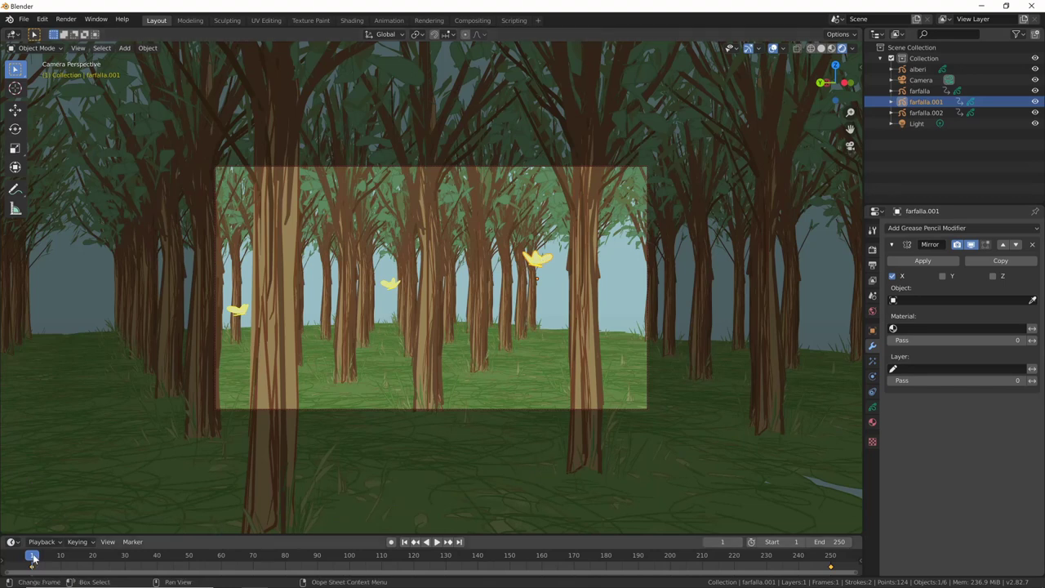
# Step: Play the animation so all three butterflies move through the camera view
pyautogui.click(40, 556)
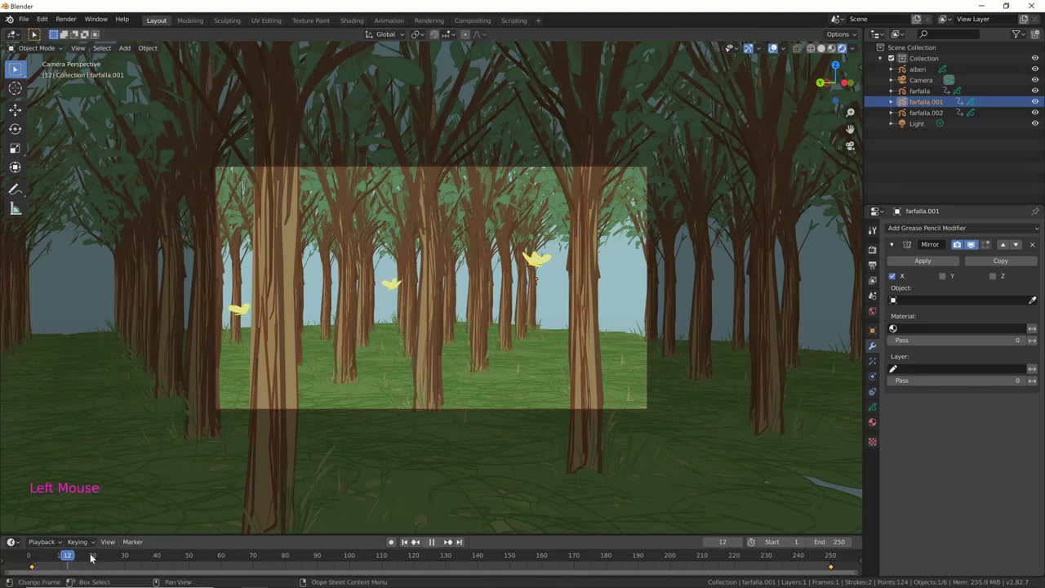